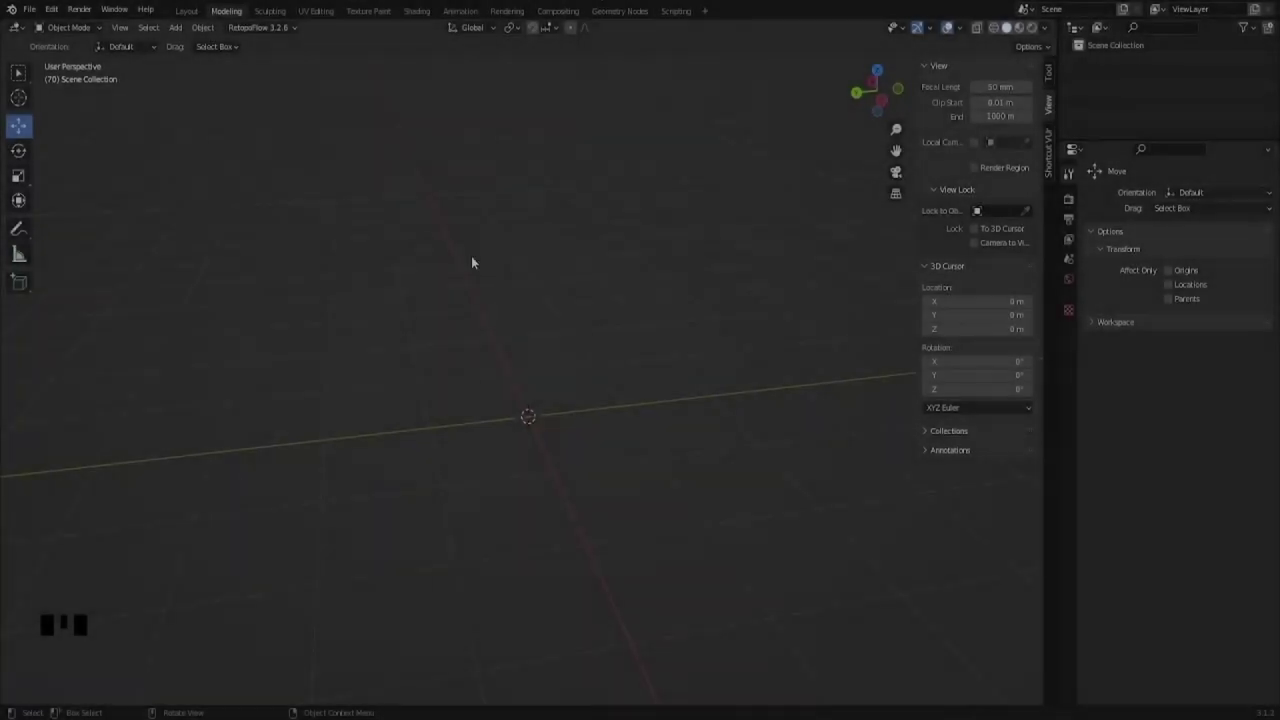
Step: Orbit around the empty scene and glance at the Quick Favorites list without applying anything
drag(486, 416, 545, 489)
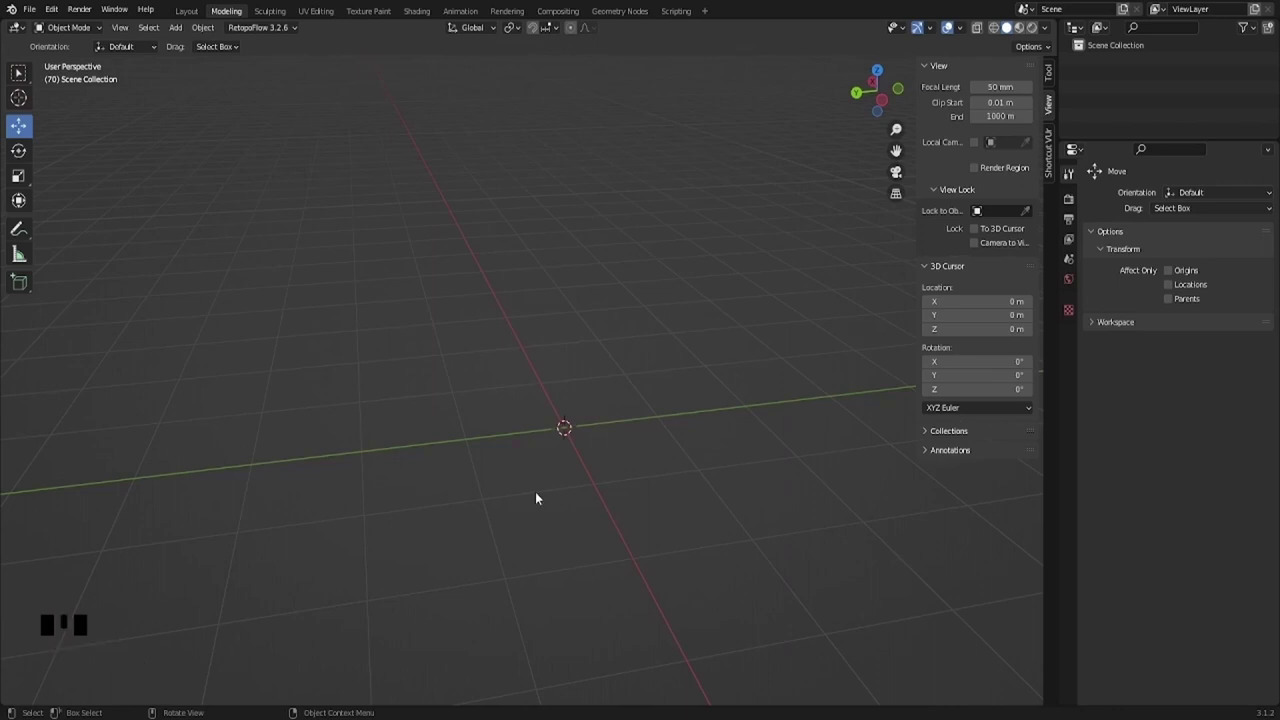
drag(570, 448, 570, 449)
key(q)
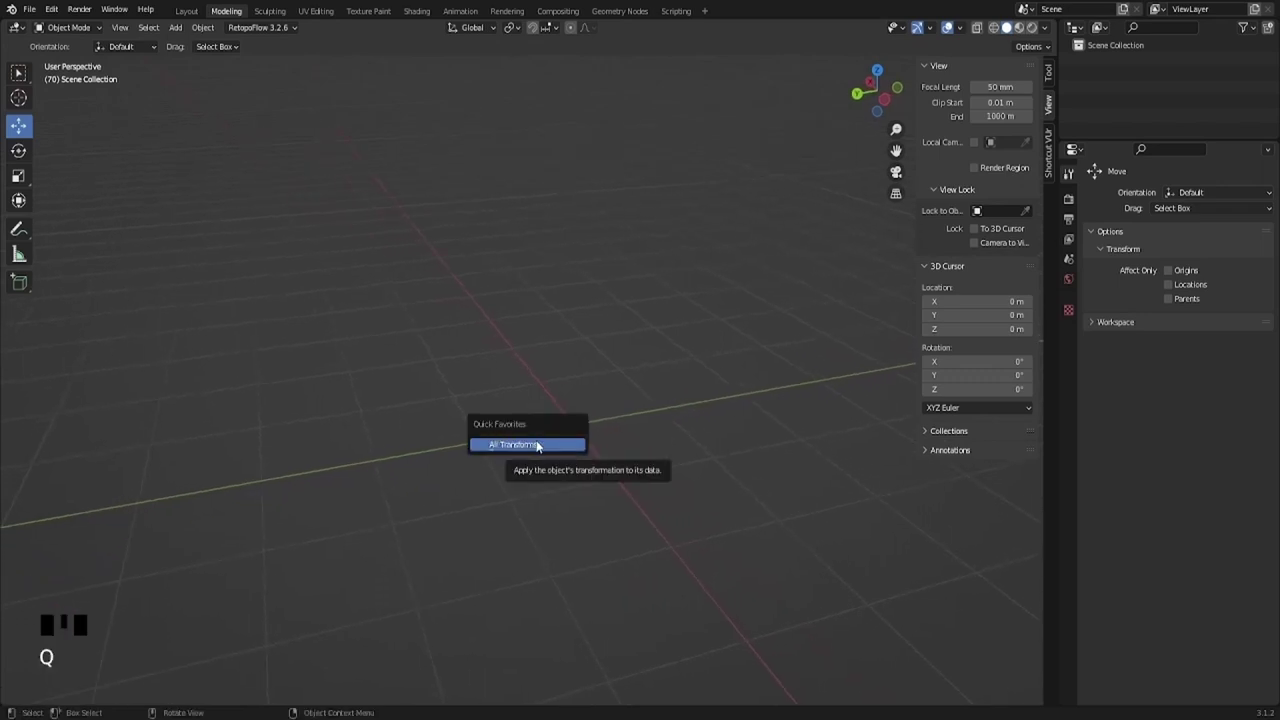
click(675, 319)
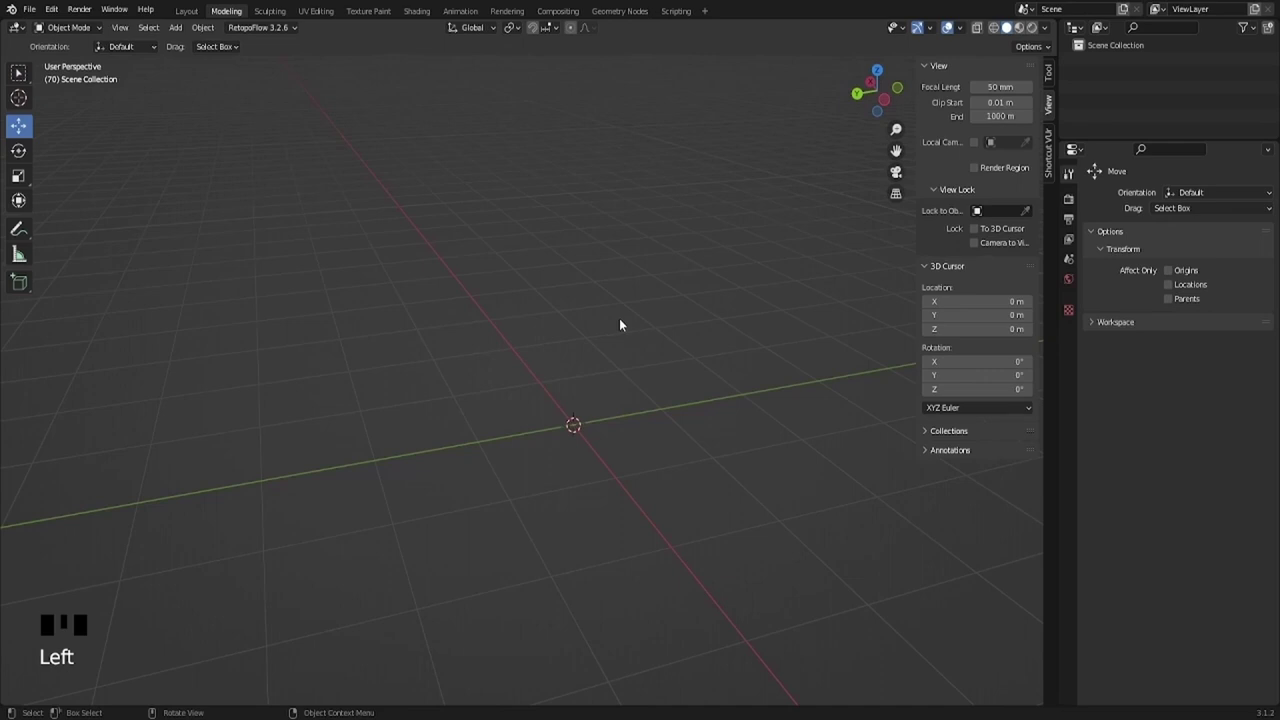
key(q)
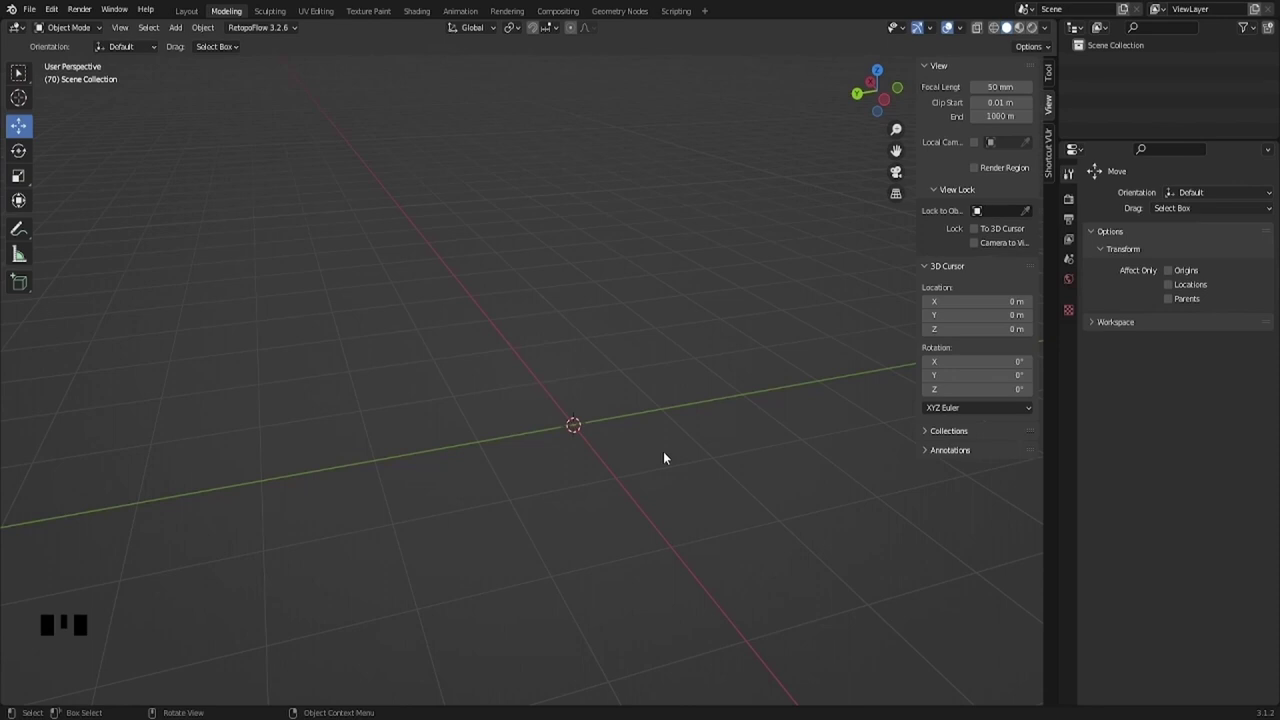
drag(624, 462, 579, 450)
scroll(down, 3)
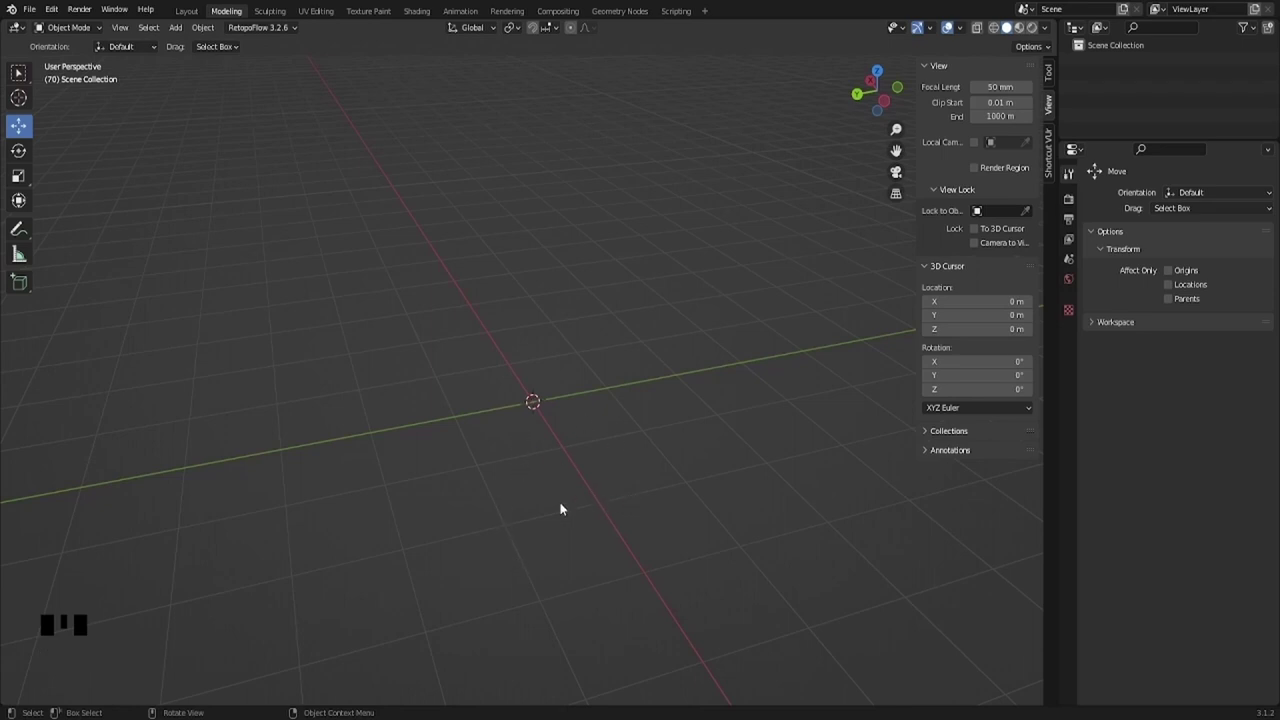
drag(559, 531, 564, 514)
Step: Add a cube at the world origin and check it from Top and Left orthographic views
key(shift+a)
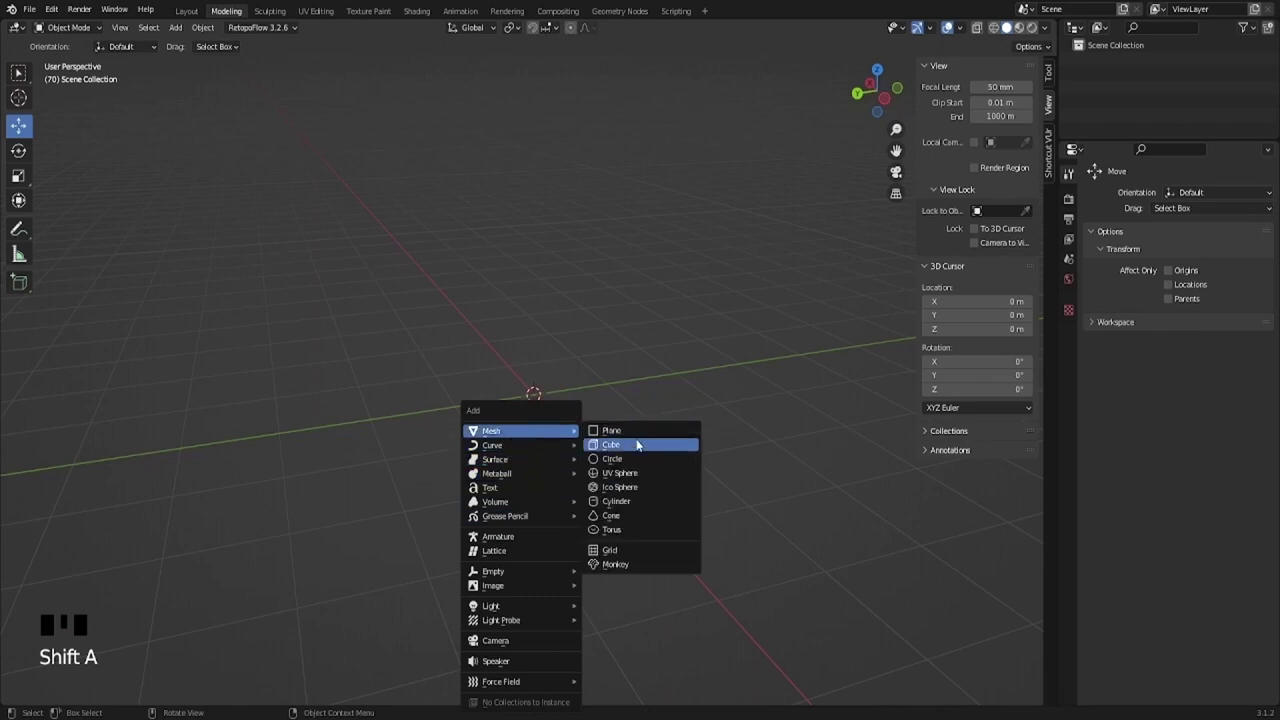
drag(552, 408, 482, 332)
middle_click(491, 360)
click(882, 71)
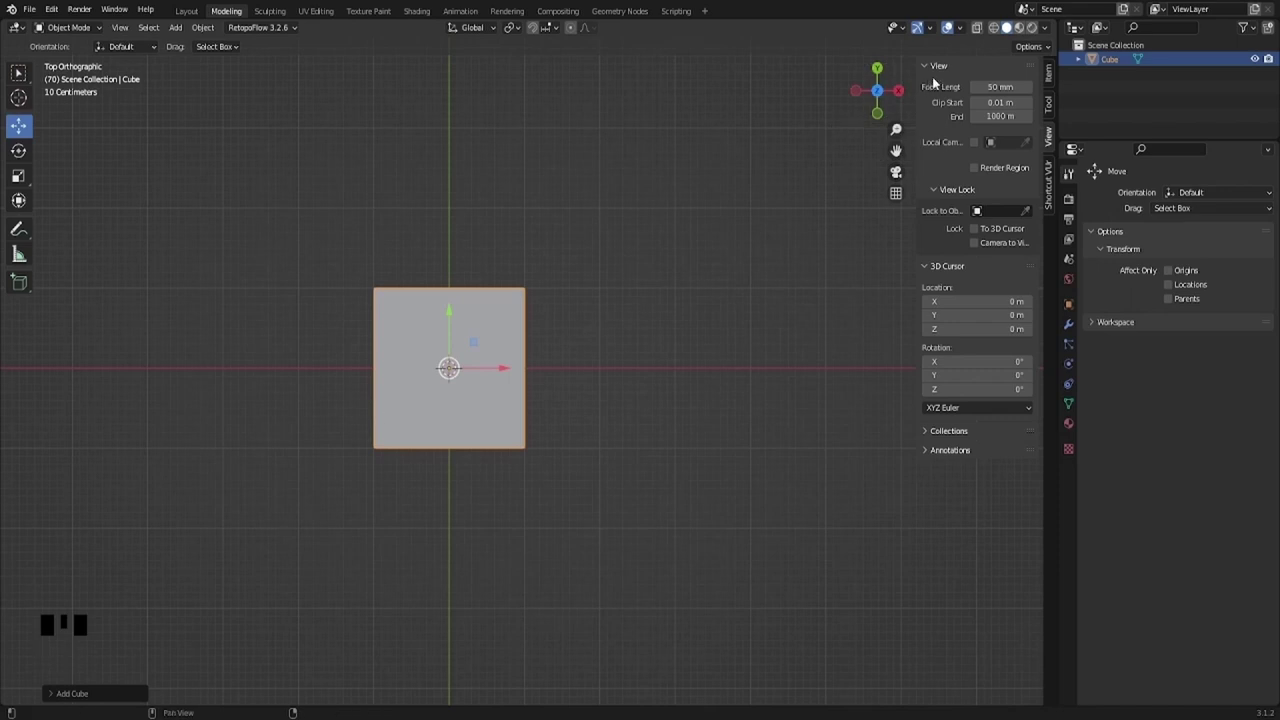
scroll(up, 3)
drag(435, 426, 893, 98)
click(893, 98)
Step: Zoom and orbit back to a perspective view of the new cube
scroll(down, 3)
scroll(up, 3)
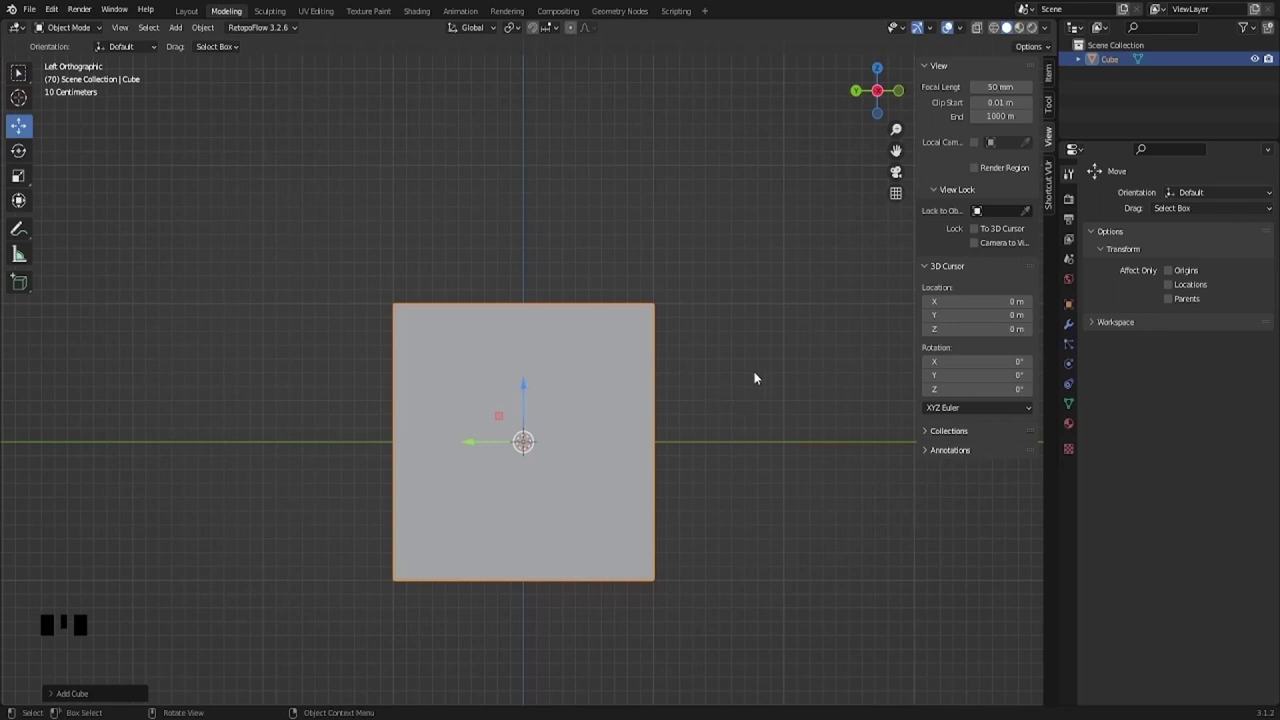
scroll(down, 3)
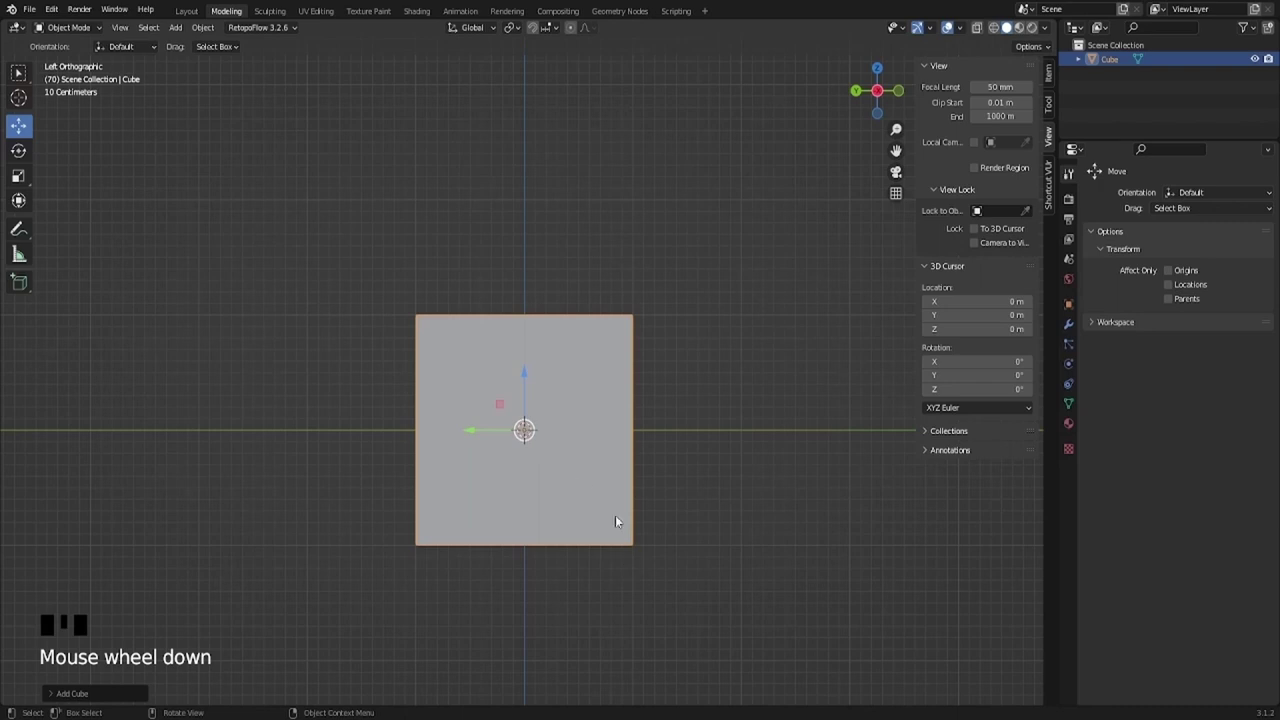
drag(435, 389, 627, 437)
scroll(down, 3)
drag(611, 447, 431, 299)
key(q)
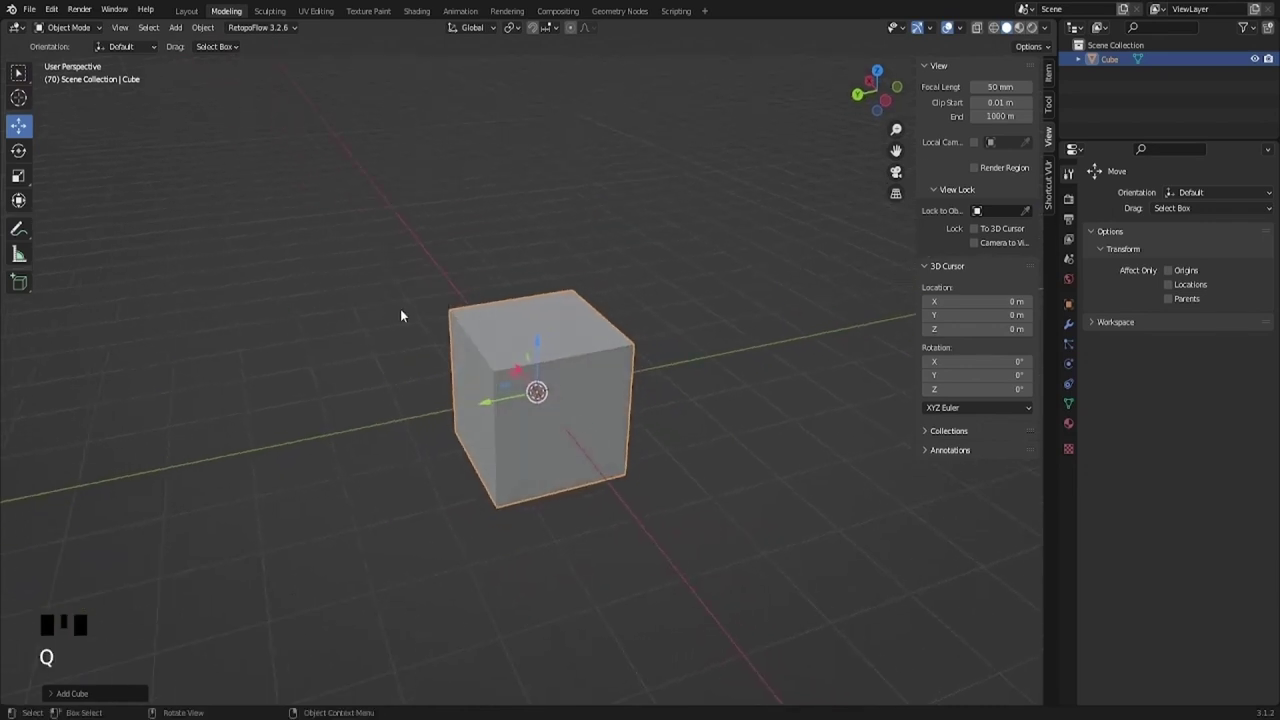
Step: Move the cube off the origin, rotate it about Z to -75.3° and show its Item transform values
drag(541, 379, 548, 381)
scroll(up, 3)
drag(611, 396, 543, 334)
click(543, 334)
drag(547, 288, 591, 350)
scroll(down, 3)
key(g)
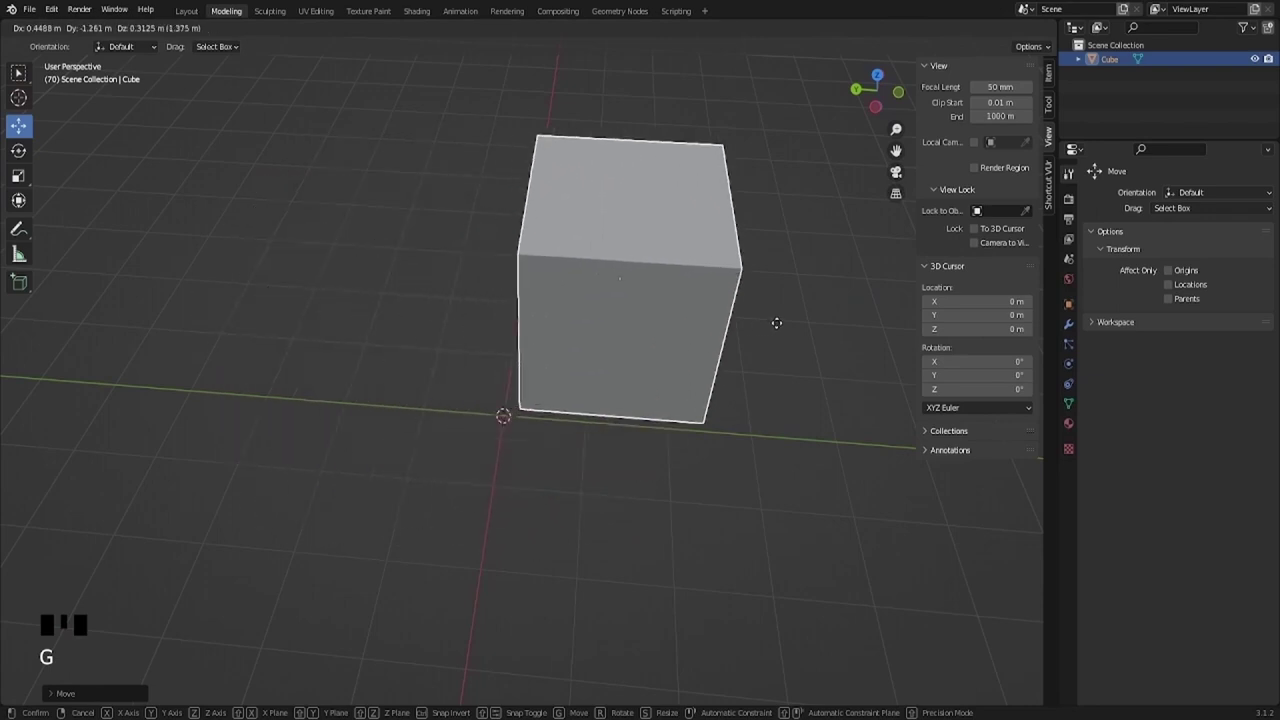
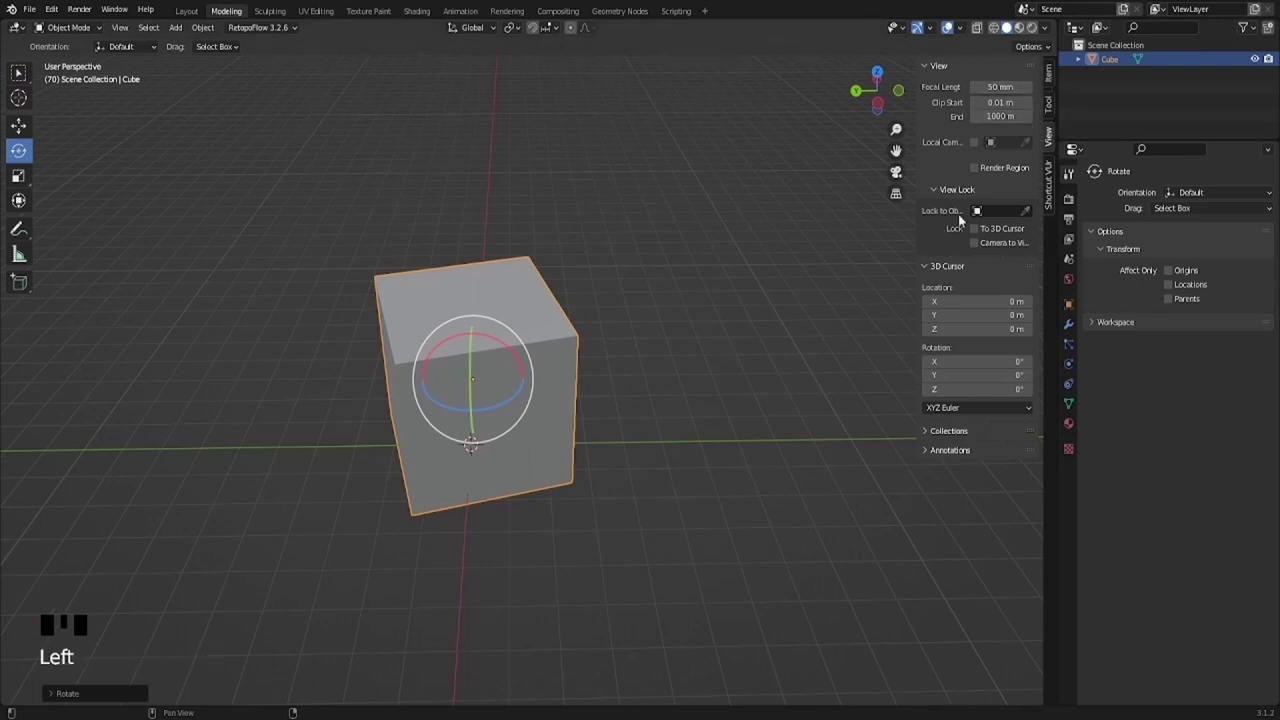
click(1055, 106)
click(1055, 76)
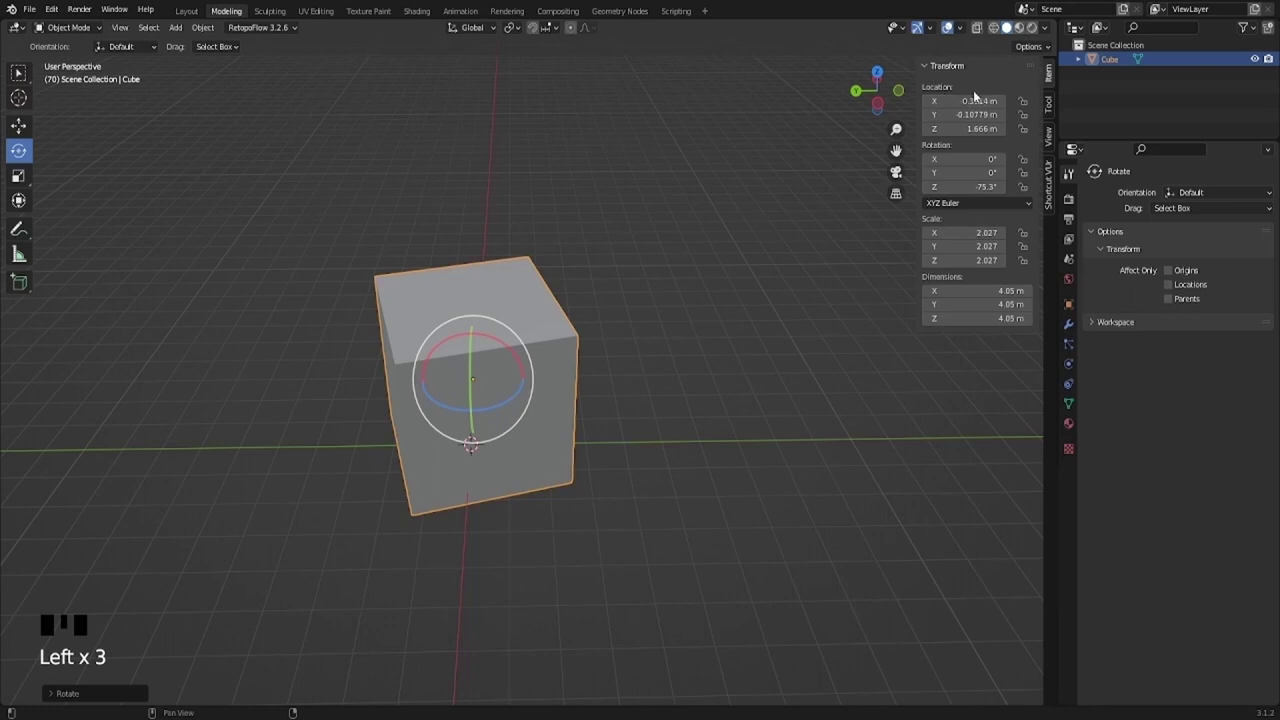
Step: Scale the cube down to about 2.77 m per side and orbit to inspect it
drag(375, 388, 493, 334)
scroll(down, 3)
drag(495, 334, 680, 289)
key(s)
drag(489, 410, 502, 417)
scroll(down, 3)
scroll(up, 3)
drag(530, 411, 973, 202)
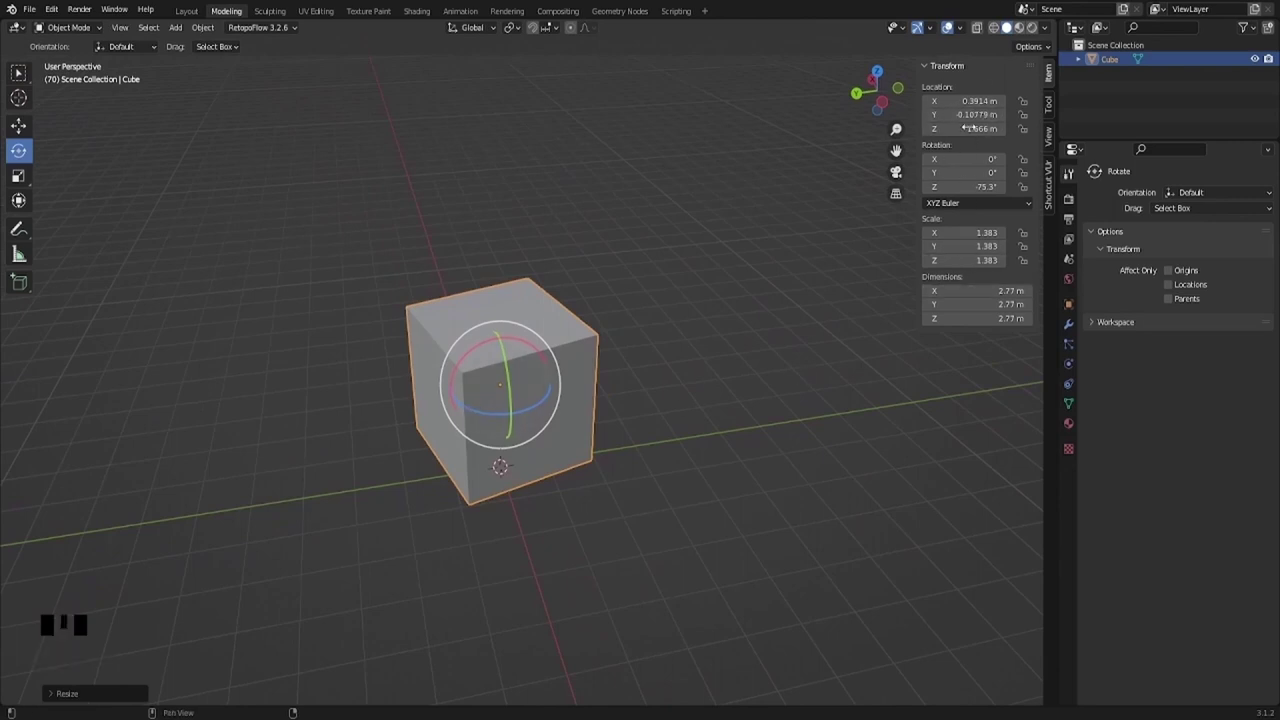
drag(505, 340, 651, 400)
drag(512, 453, 947, 146)
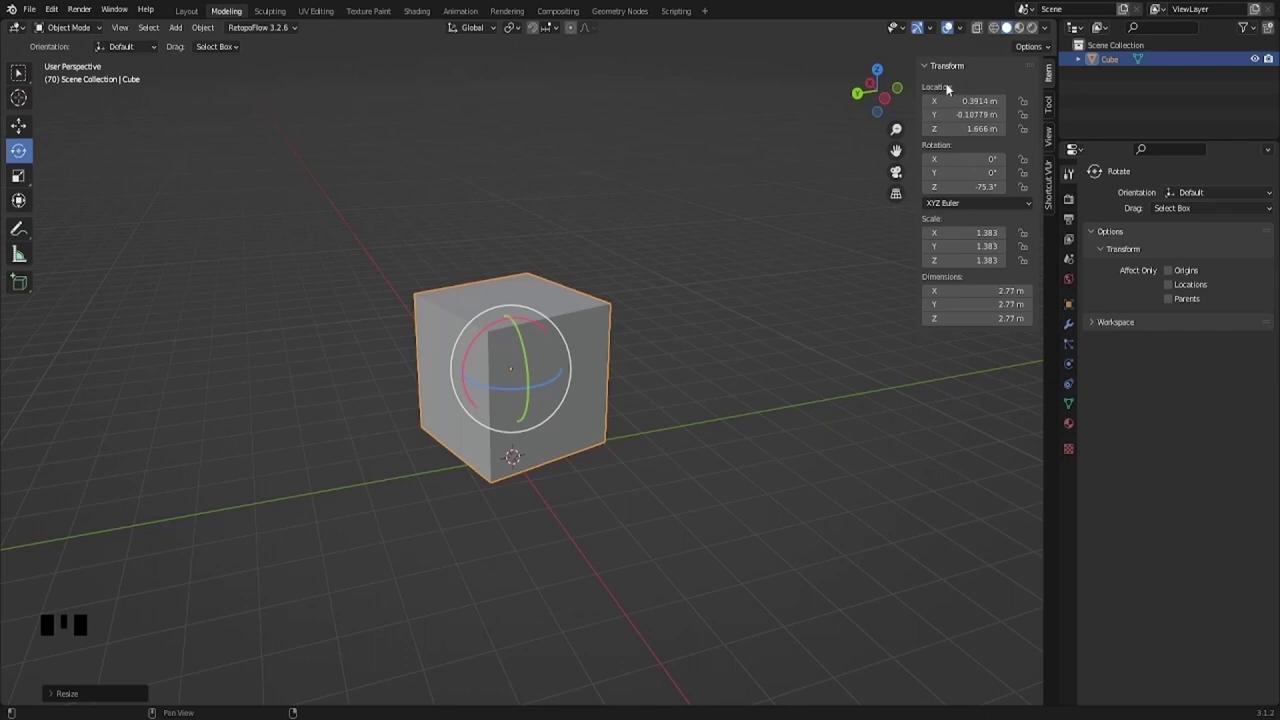
Step: Nudge the cube further from the origin, apply All Transforms via the Object menu, and view it from above
drag(556, 290, 551, 442)
key(g)
drag(527, 398, 204, 27)
drag(204, 27, 353, 149)
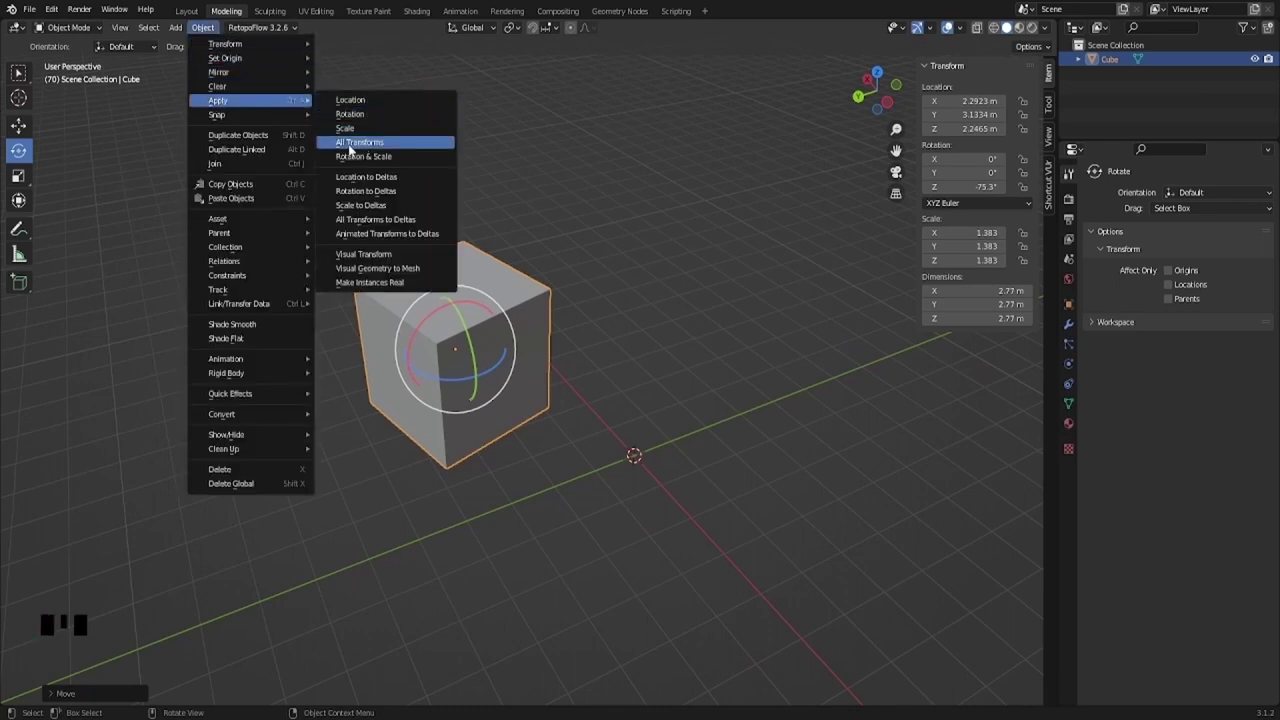
drag(560, 391, 610, 478)
drag(610, 478, 883, 85)
click(883, 85)
scroll(up, 3)
drag(664, 255, 518, 371)
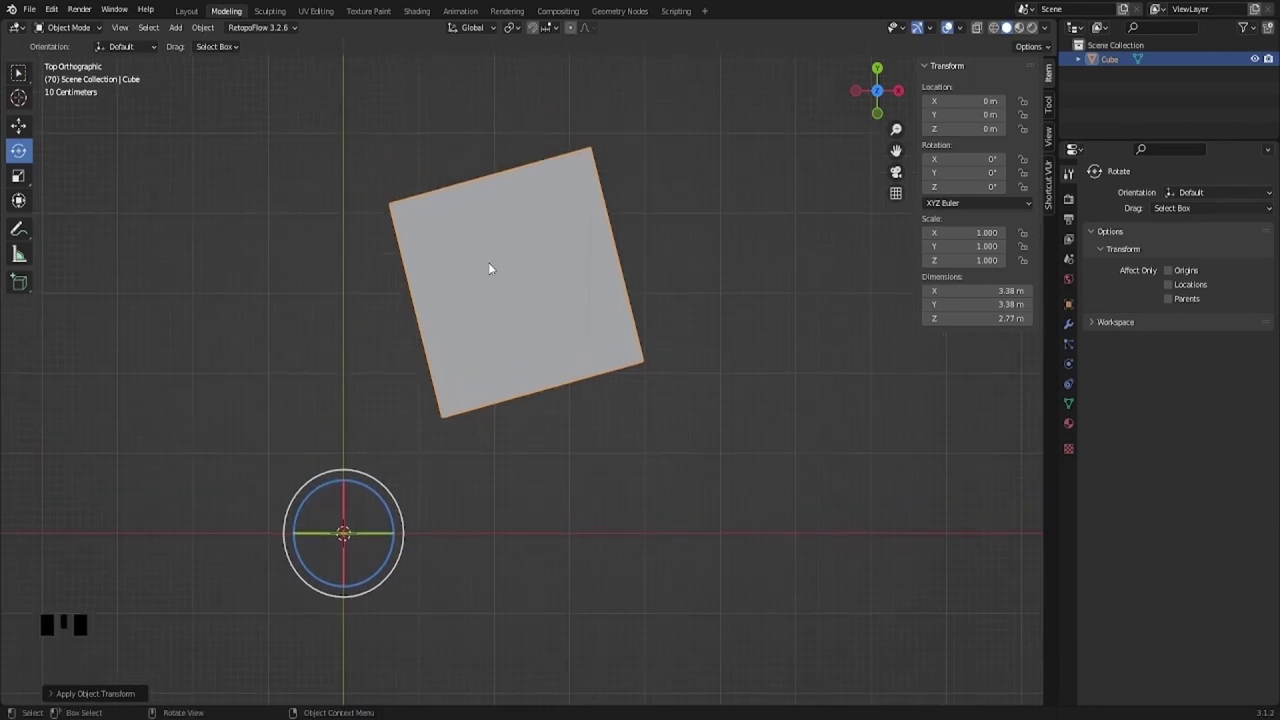
scroll(down, 3)
drag(531, 232, 724, 355)
key(q)
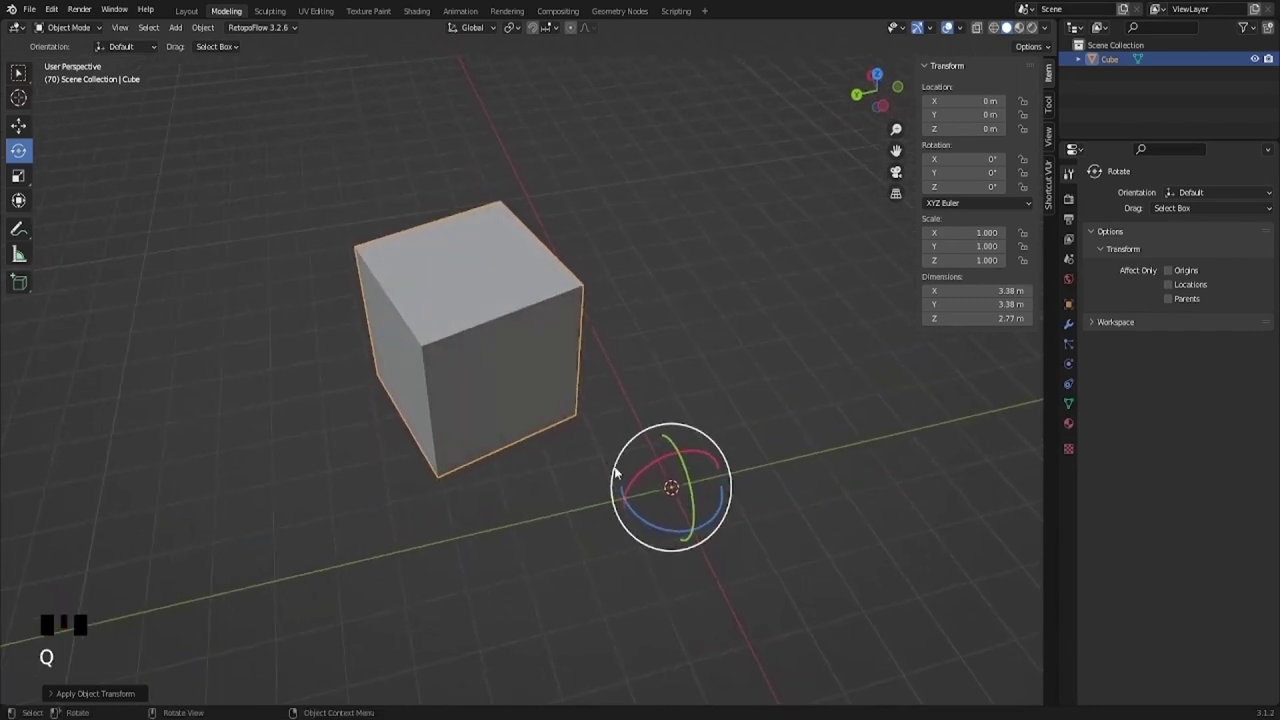
drag(217, 30, 371, 149)
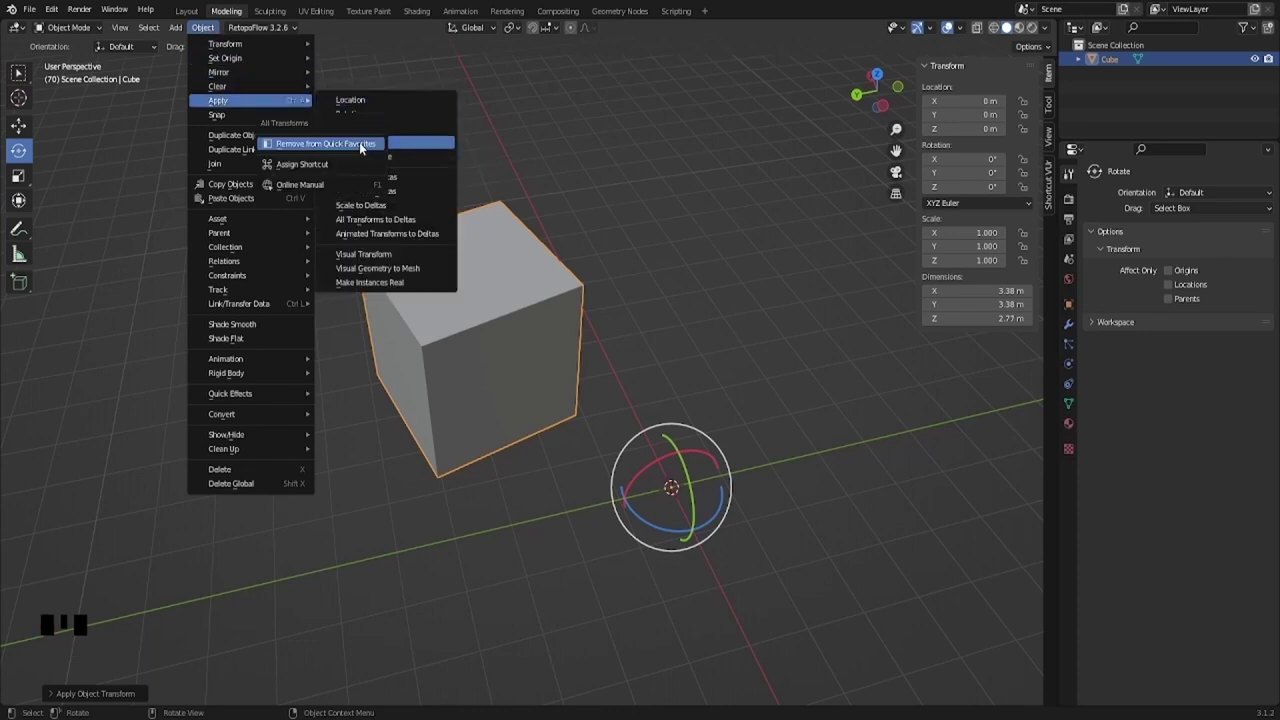
key(q)
drag(532, 322, 559, 389)
key(g)
drag(591, 428, 403, 317)
key(q)
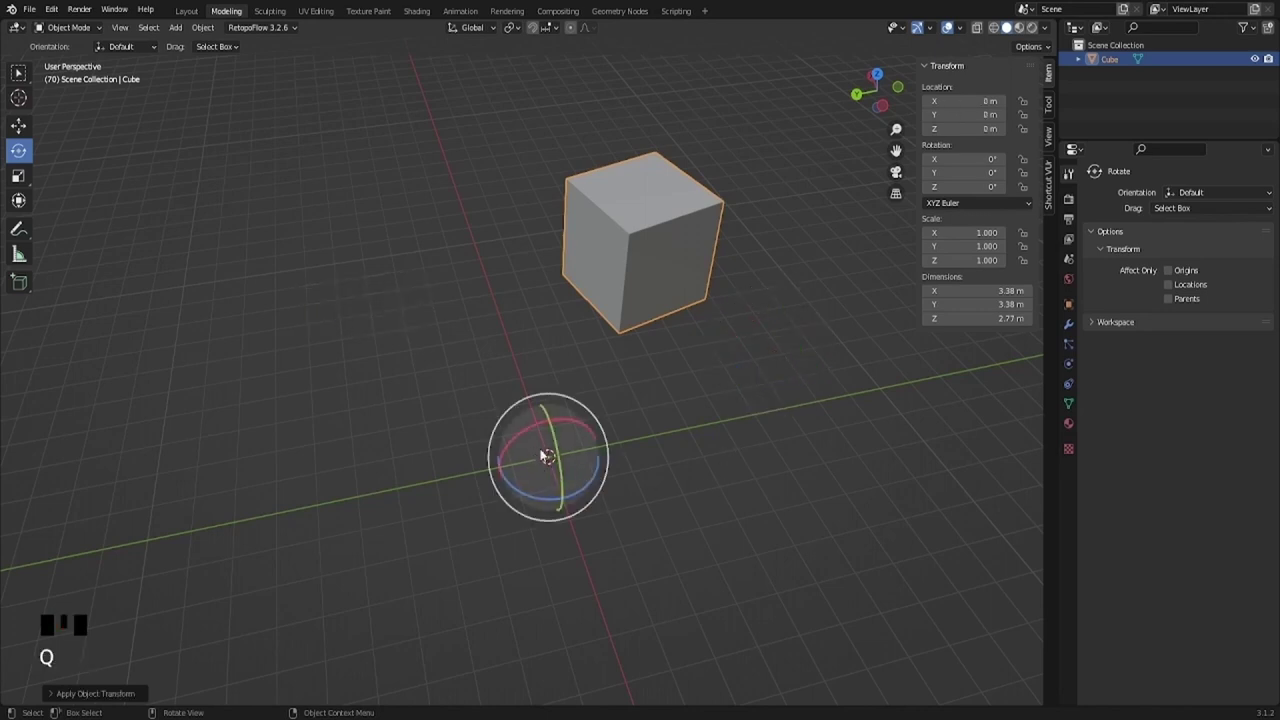
drag(549, 462, 633, 426)
scroll(up, 3)
click(668, 235)
scroll(down, 3)
scroll(up, 3)
drag(586, 434, 662, 268)
click(662, 268)
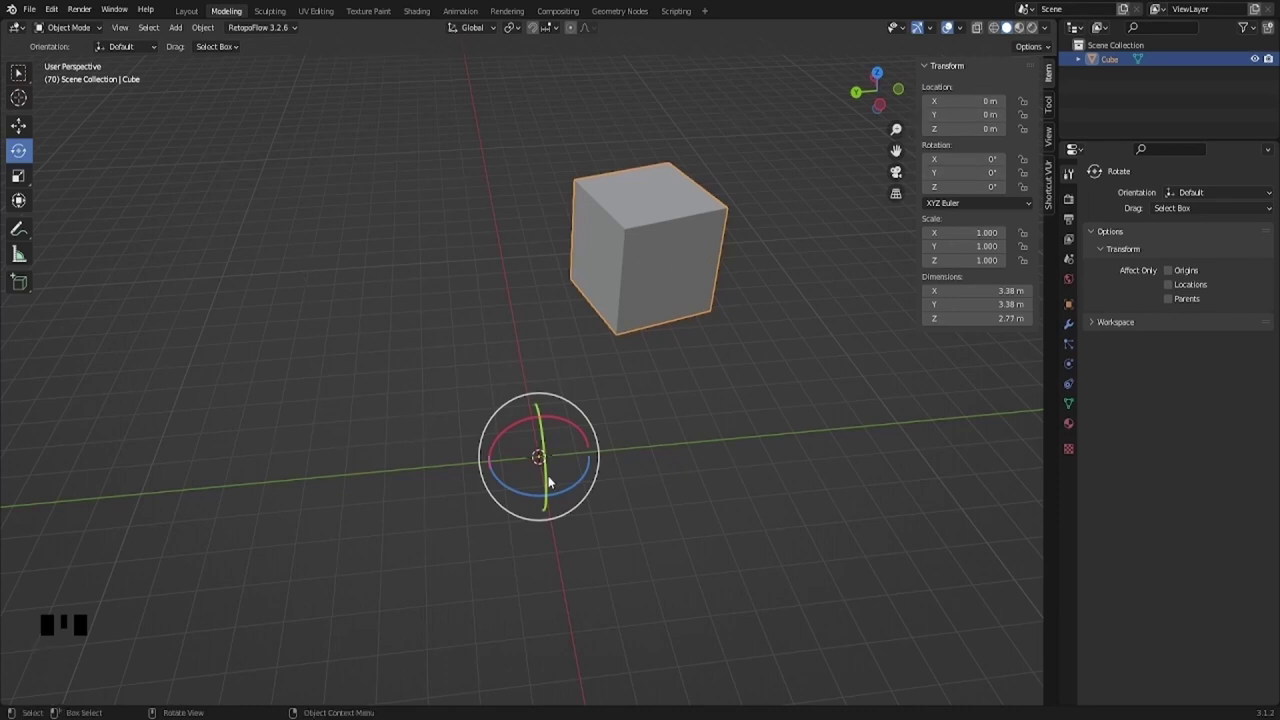
drag(594, 460, 550, 442)
scroll(up, 3)
click(632, 282)
drag(654, 360, 564, 571)
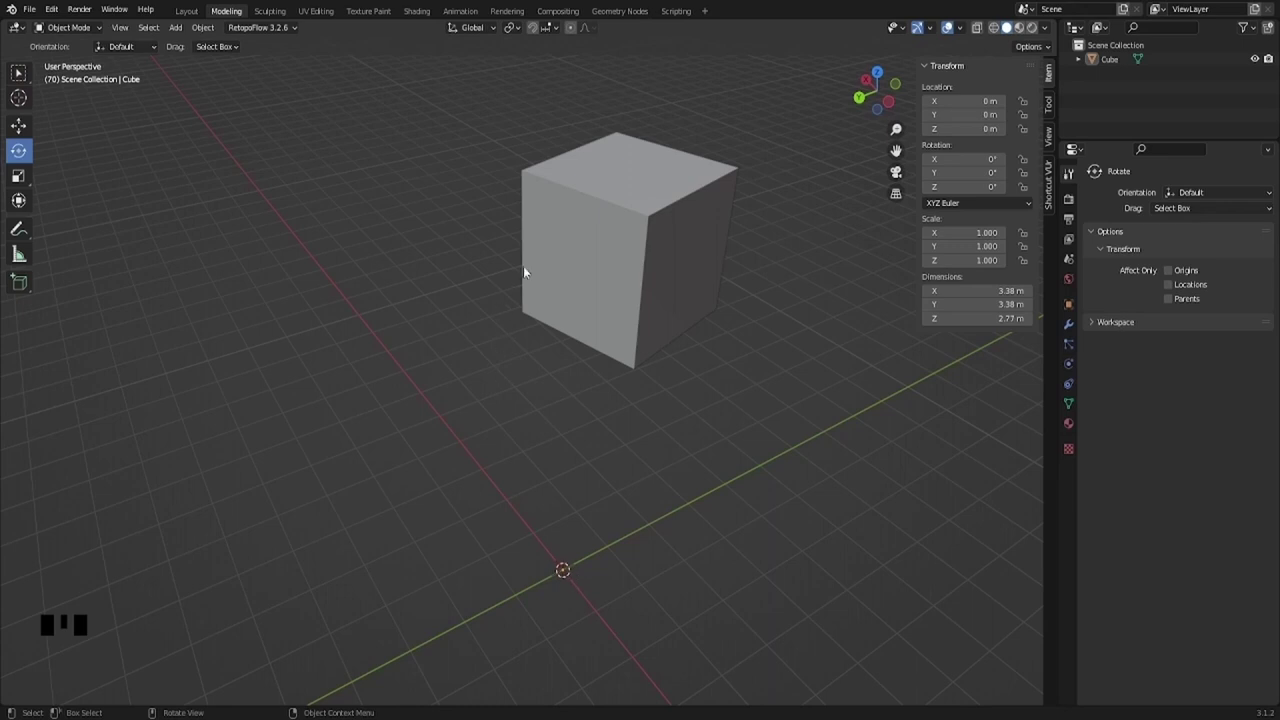
drag(590, 307, 646, 325)
Step: Select the cube and orbit around it to look it over
click(646, 325)
key(q)
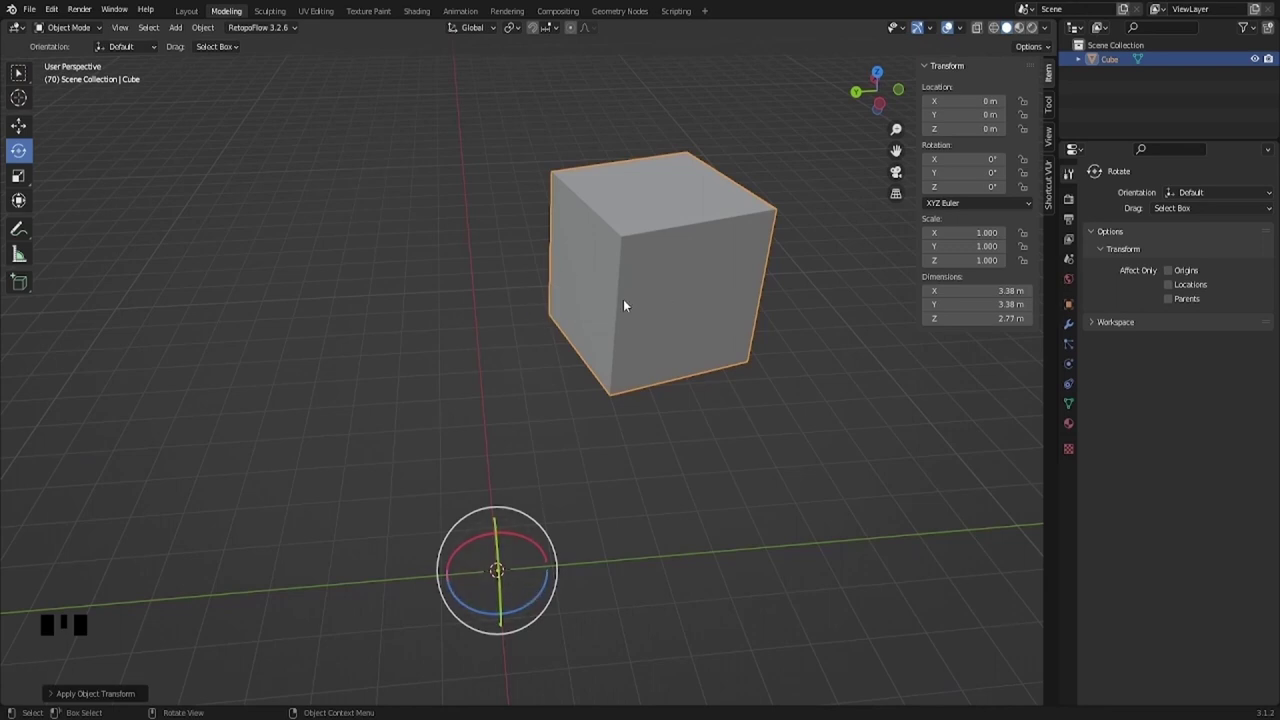
drag(616, 318, 650, 307)
click(650, 307)
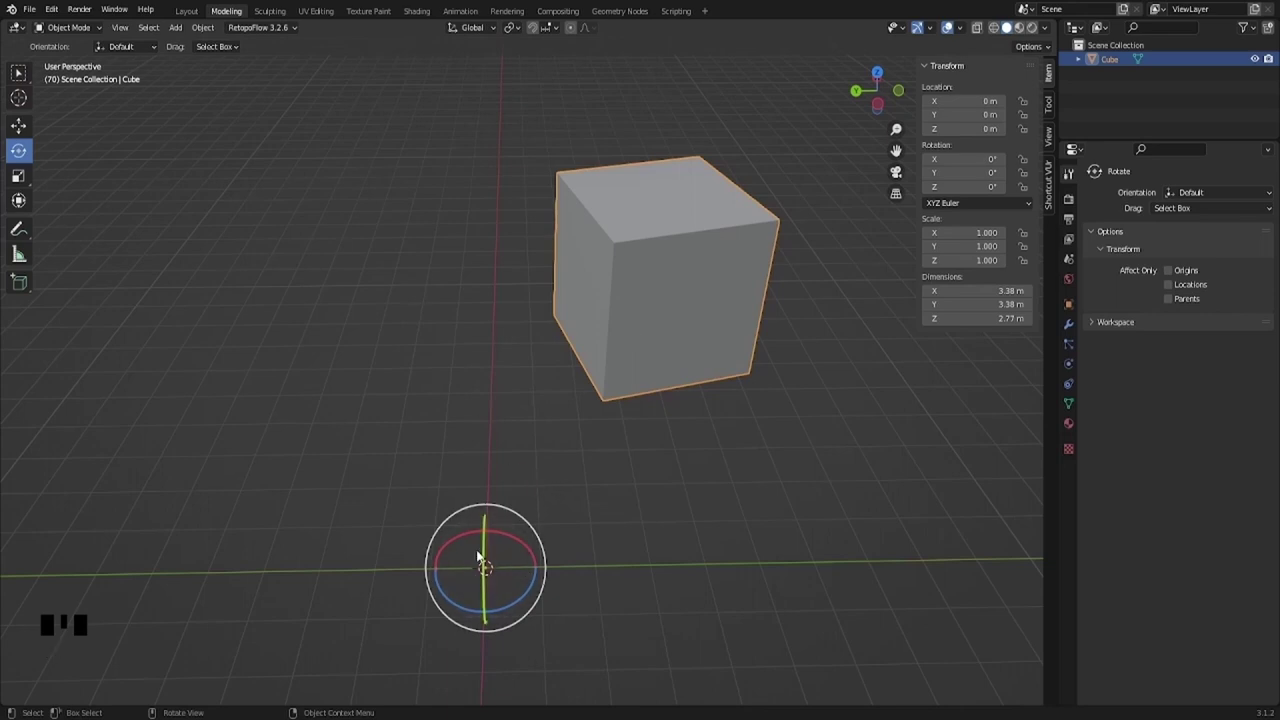
scroll(down, 3)
scroll(up, 3)
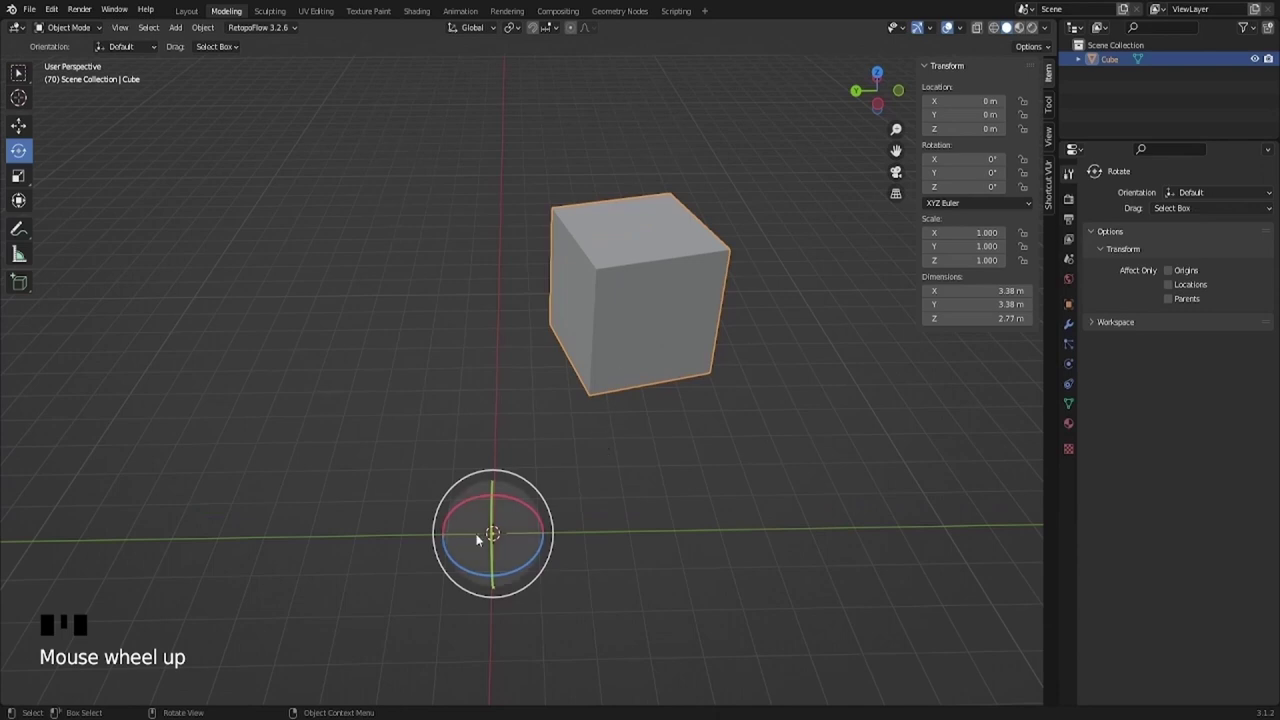
drag(475, 537, 543, 503)
scroll(down, 3)
scroll(up, 3)
drag(497, 381, 561, 190)
click(561, 190)
middle_click(602, 300)
Step: Delete the cube, leaving the scene empty
key(Delete)
scroll(down, 3)
drag(479, 424, 515, 418)
scroll(up, 3)
drag(517, 423, 499, 421)
Step: Orbit the empty scene and turn snapping on from the header
drag(509, 463, 564, 124)
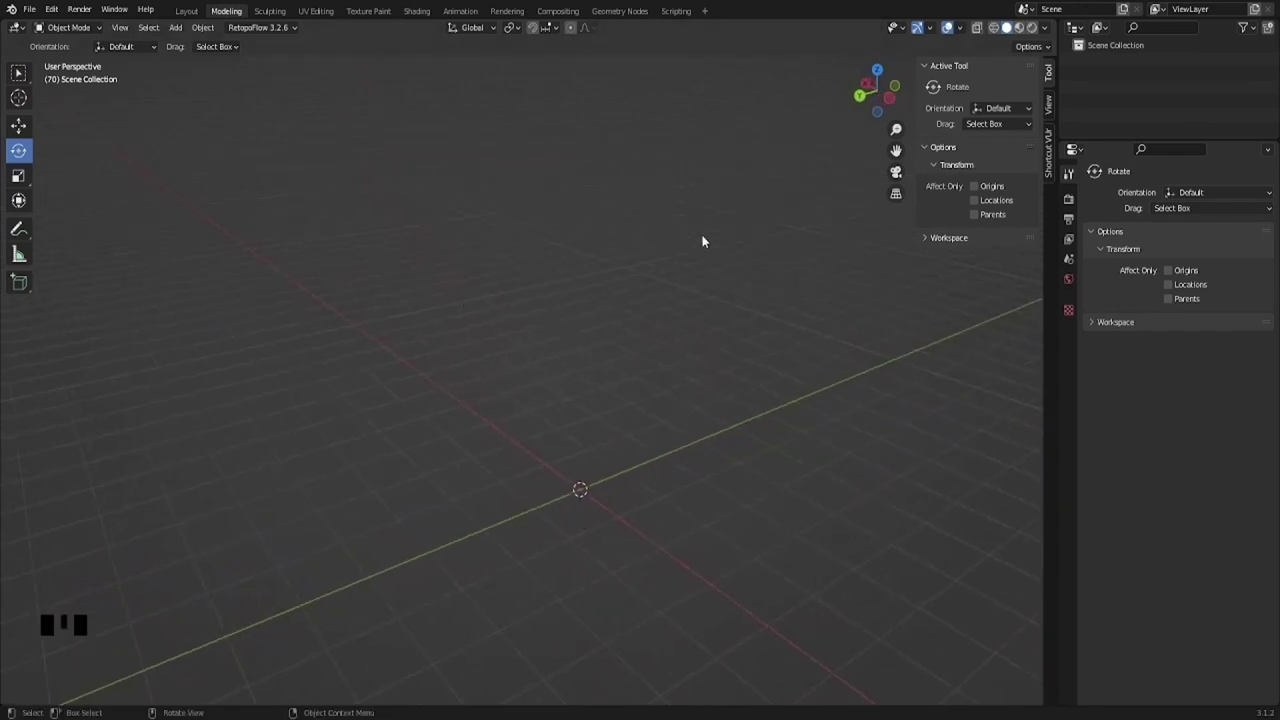
drag(544, 514, 648, 427)
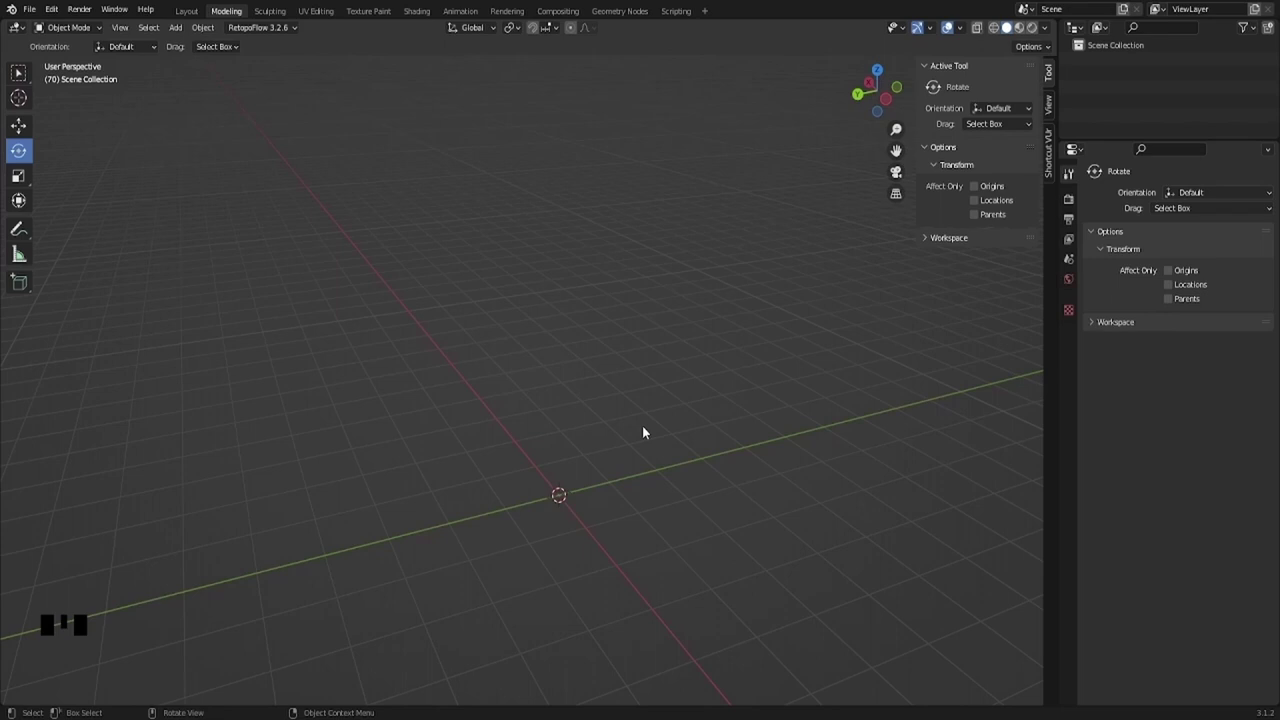
drag(591, 487, 563, 101)
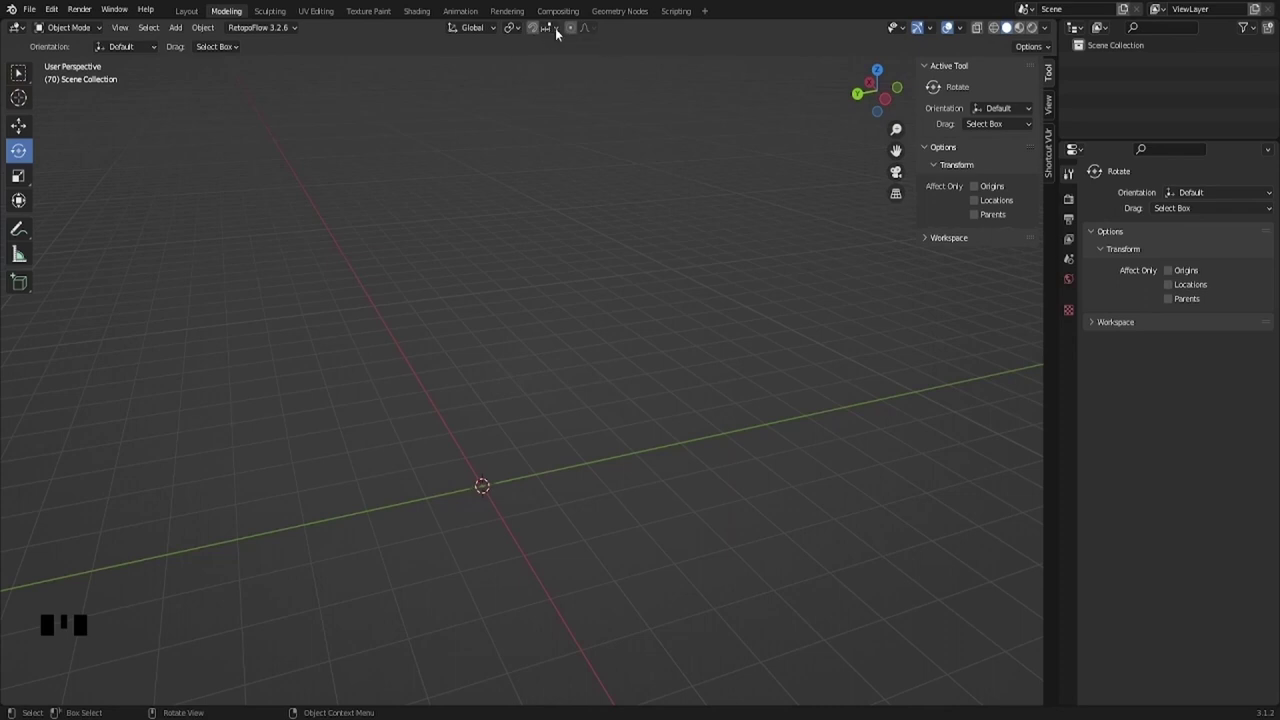
drag(561, 34, 534, 80)
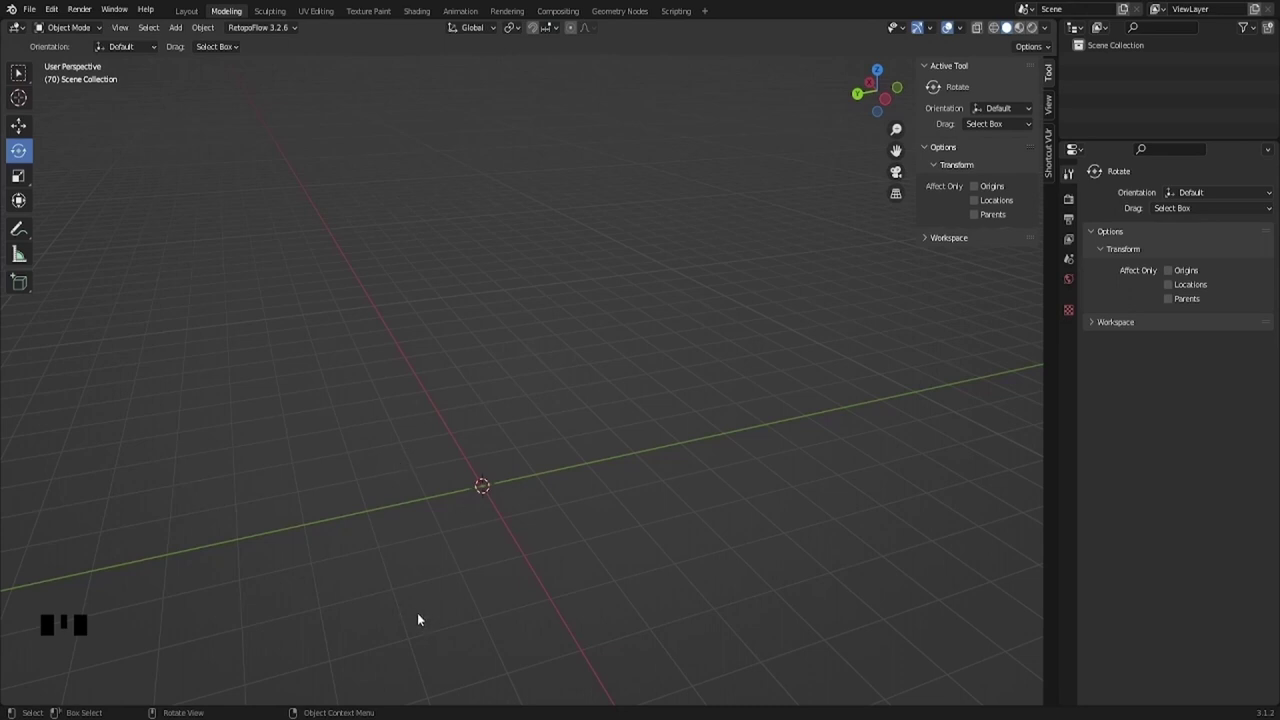
drag(486, 555, 541, 29)
click(541, 29)
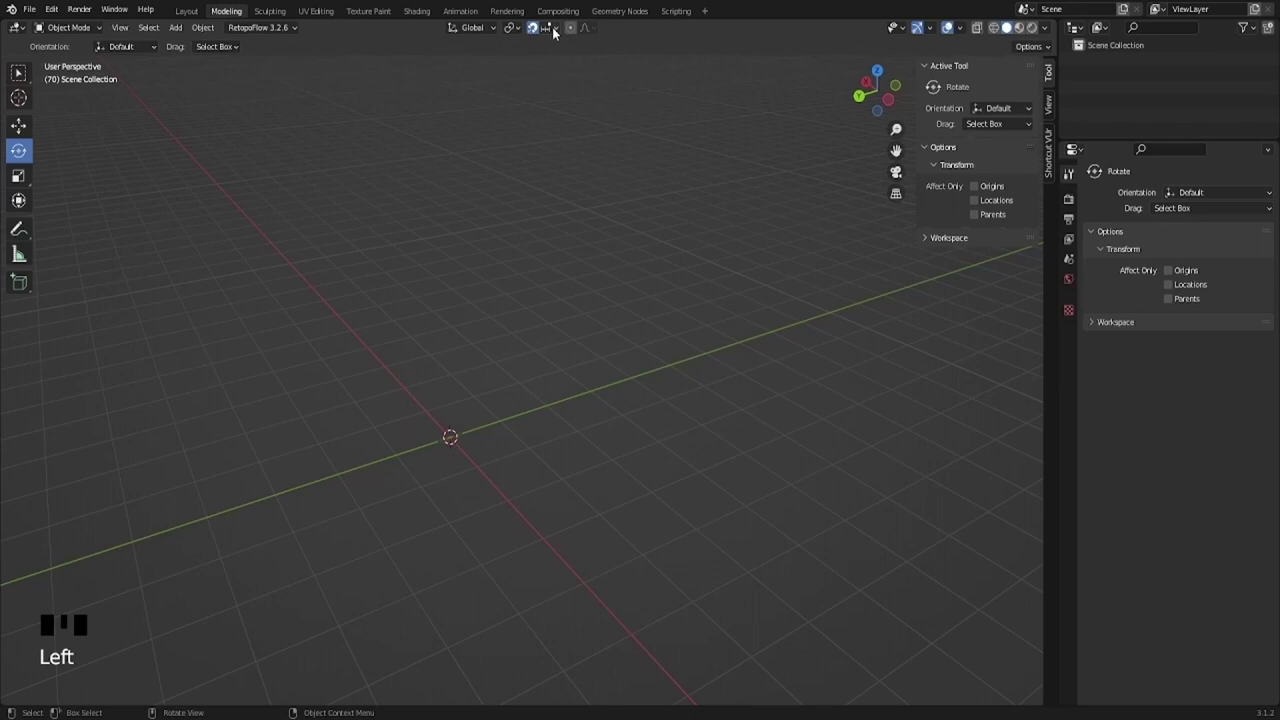
drag(540, 30, 615, 244)
Step: Toggle snapping off and on again with Shift+Tab while orbiting the empty scene
key(q)
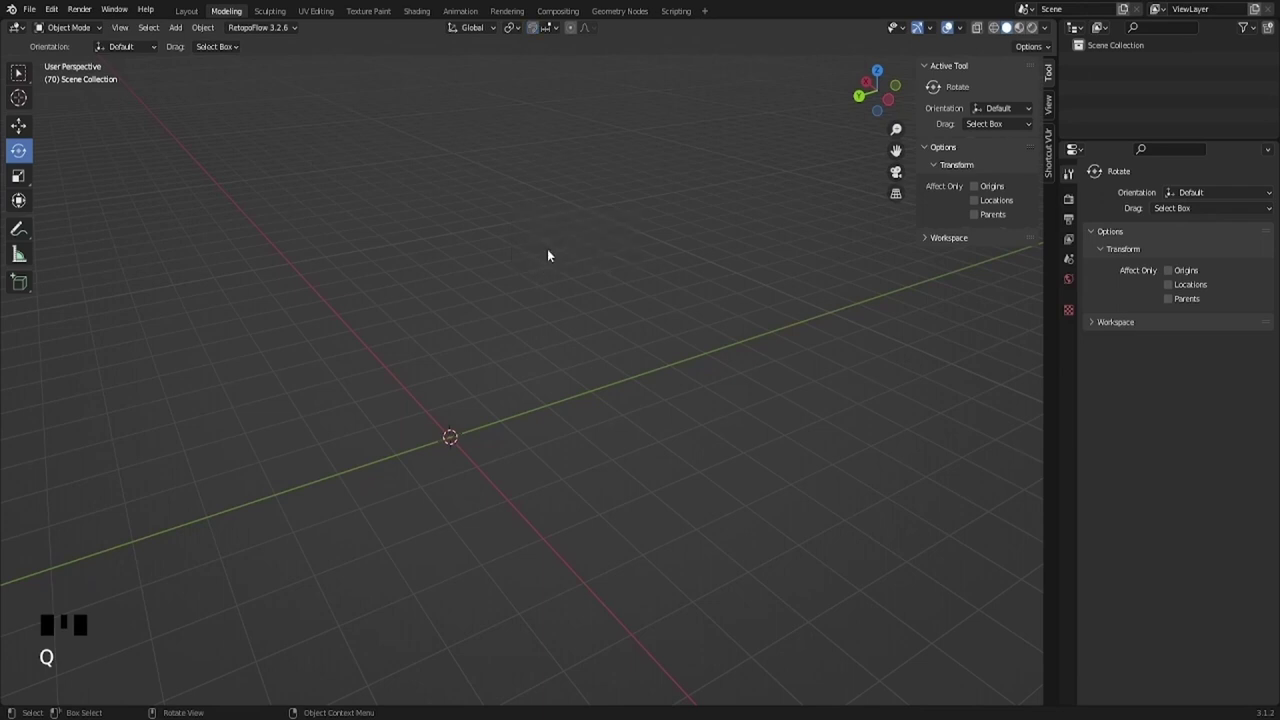
key(q)
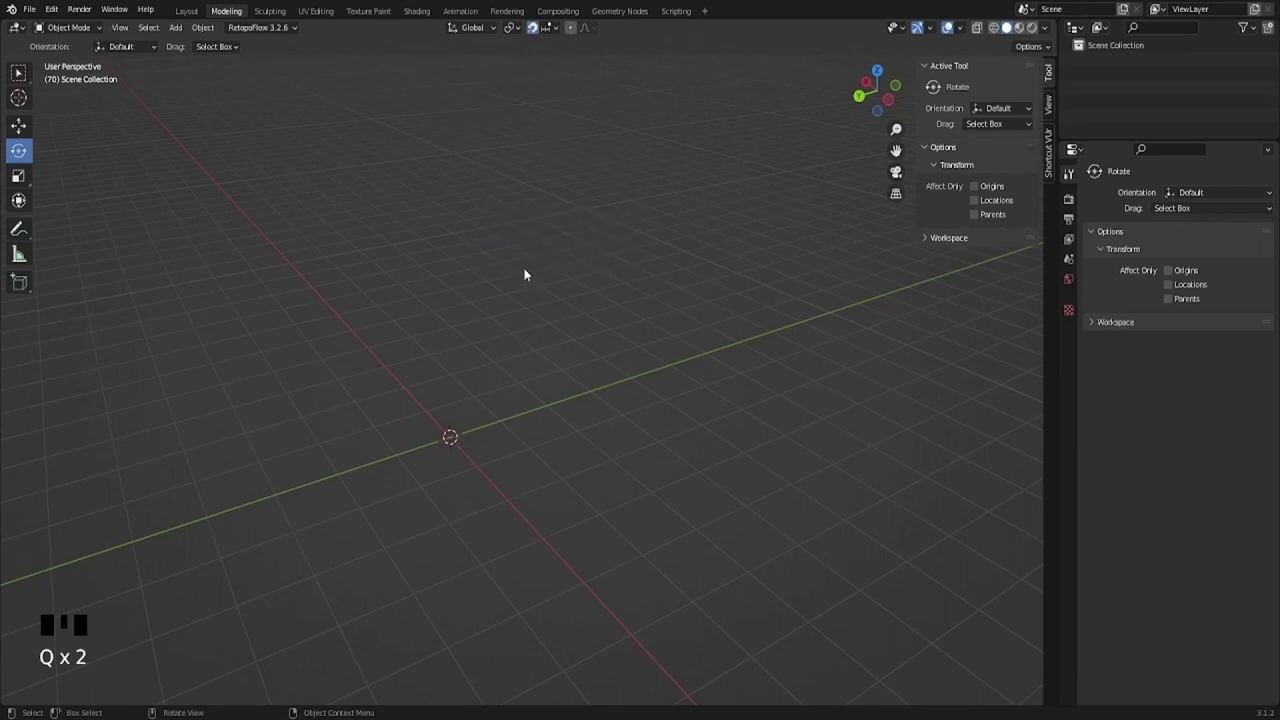
drag(430, 344, 539, 30)
drag(539, 30, 497, 428)
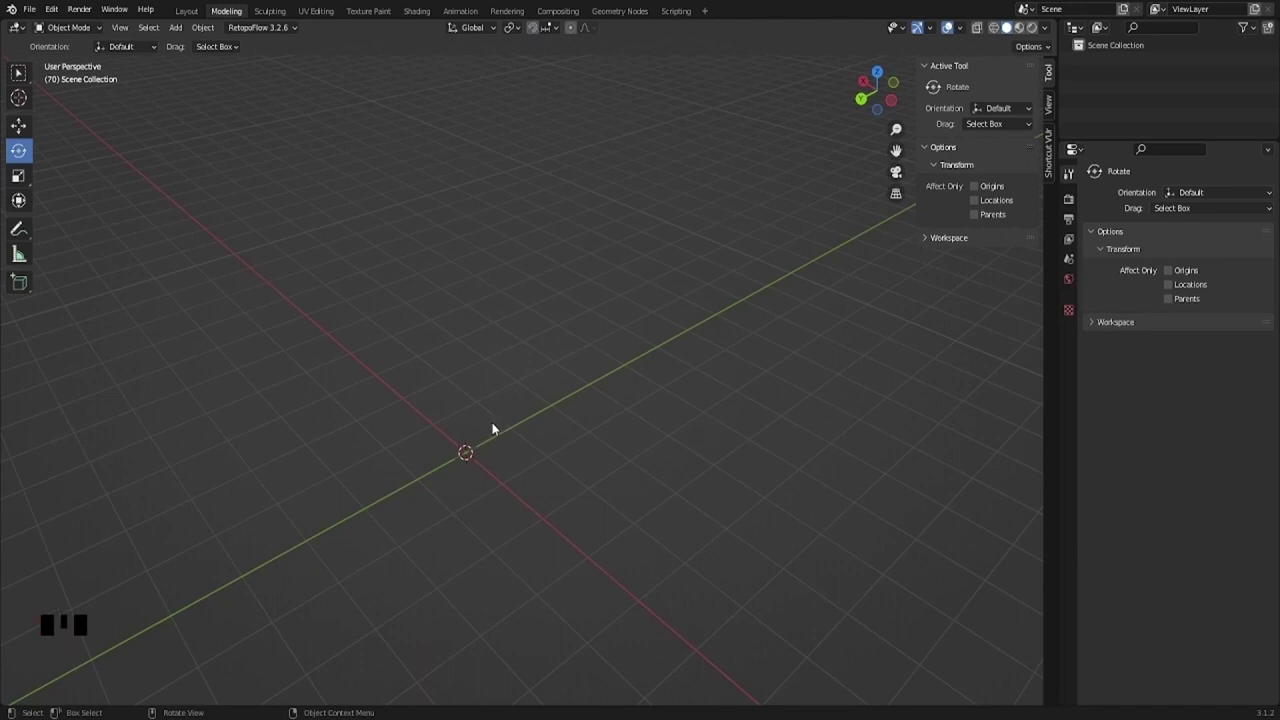
key(shift+Tab)
key(shift+Tab)
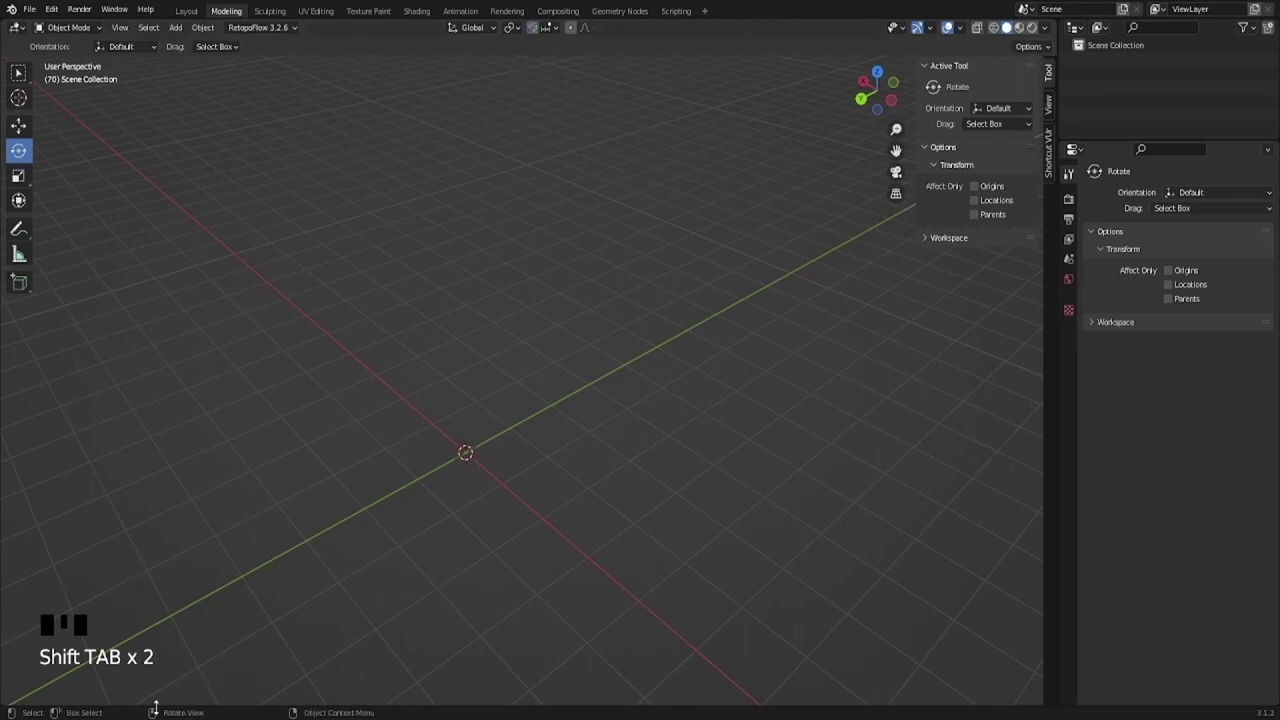
drag(552, 426, 550, 427)
key(shift+a)
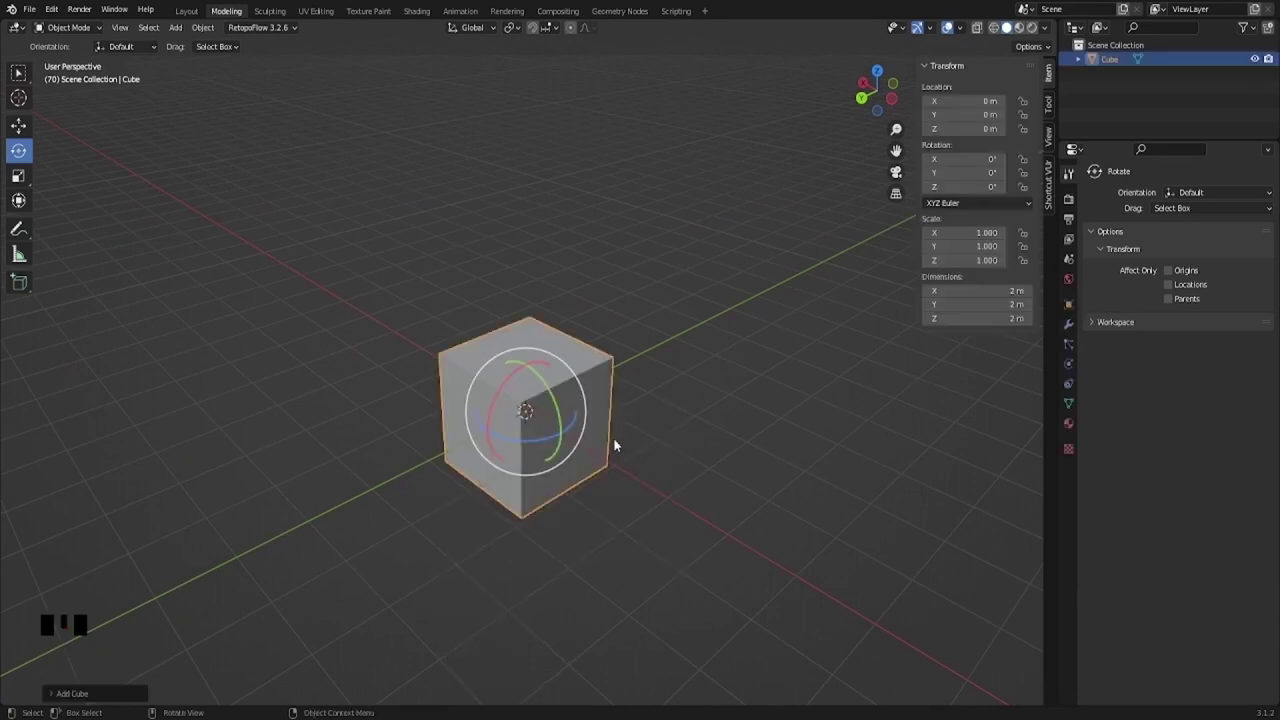
drag(548, 457, 587, 432)
scroll(up, 3)
drag(559, 430, 571, 277)
drag(560, 326, 547, 39)
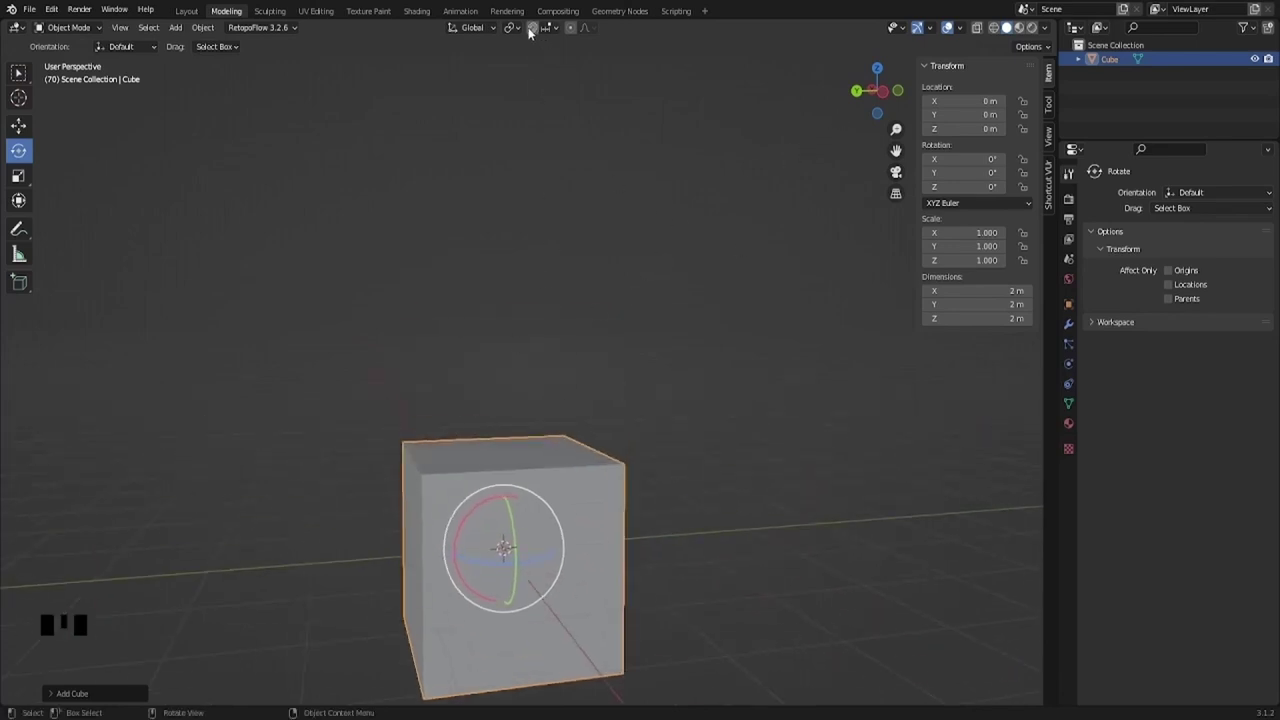
click(537, 29)
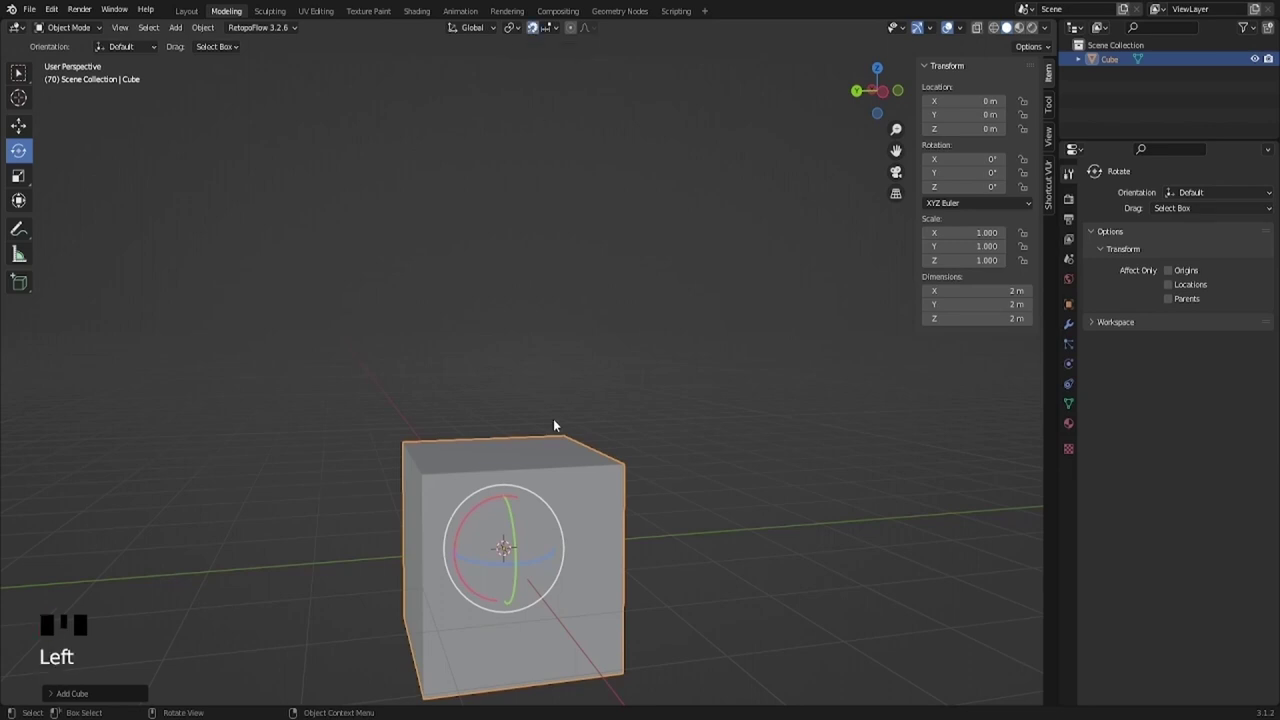
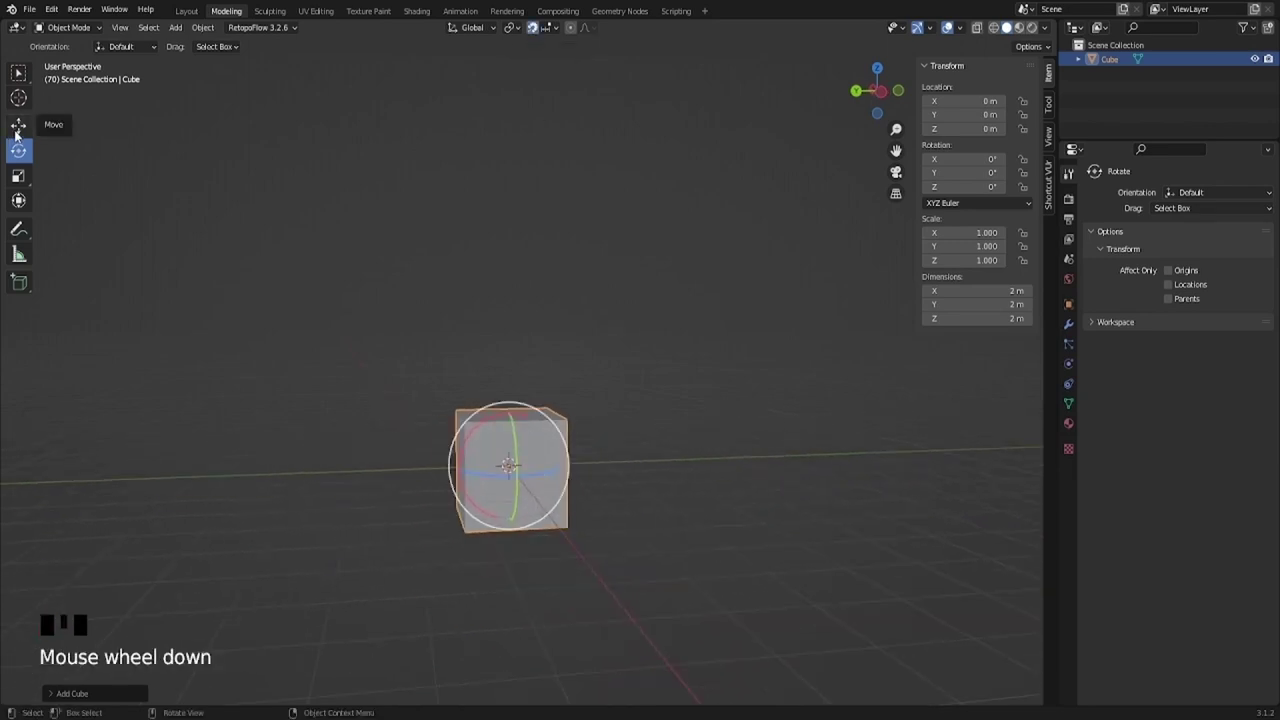
Step: Lift the cube 1 m on Z with the Move tool so its base rests on the ground
click(20, 131)
drag(449, 394, 502, 409)
click(502, 409)
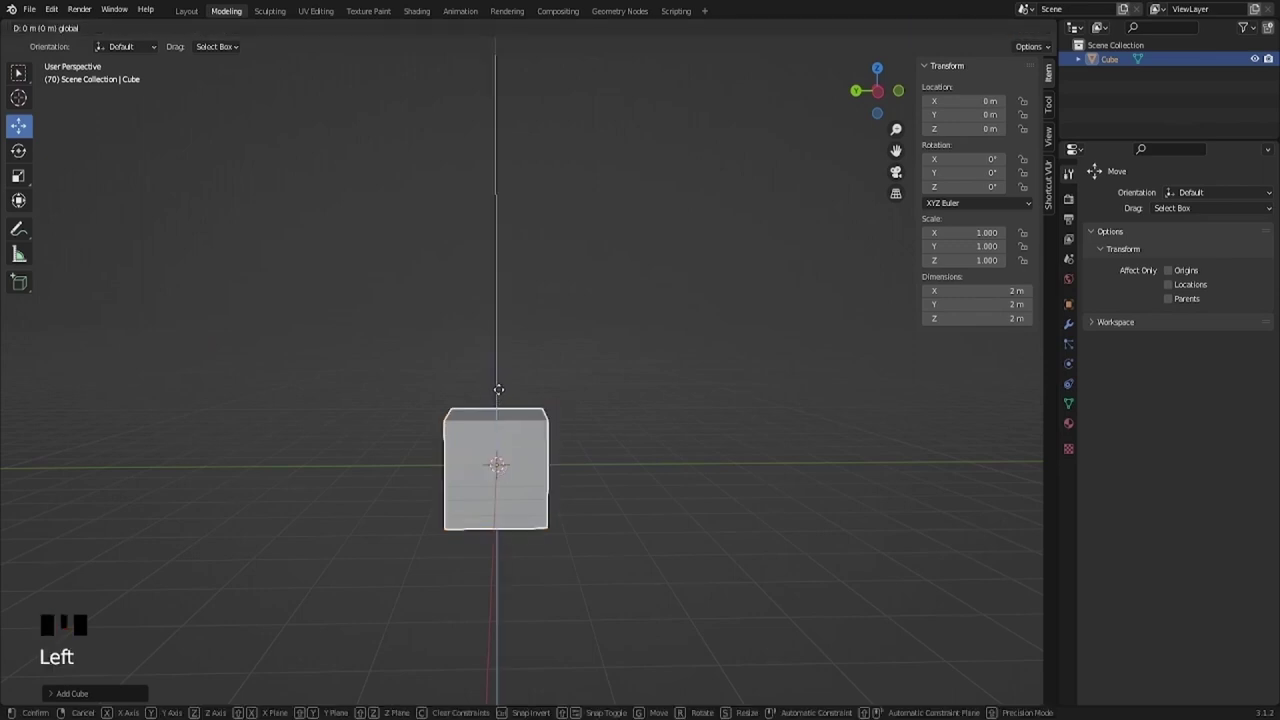
drag(453, 483, 521, 453)
scroll(up, 3)
Step: Swing round to Left Orthographic view to check the cube sits on the ground plane
drag(518, 490, 622, 334)
scroll(down, 3)
drag(632, 342, 887, 95)
click(887, 95)
scroll(up, 3)
drag(458, 341, 649, 174)
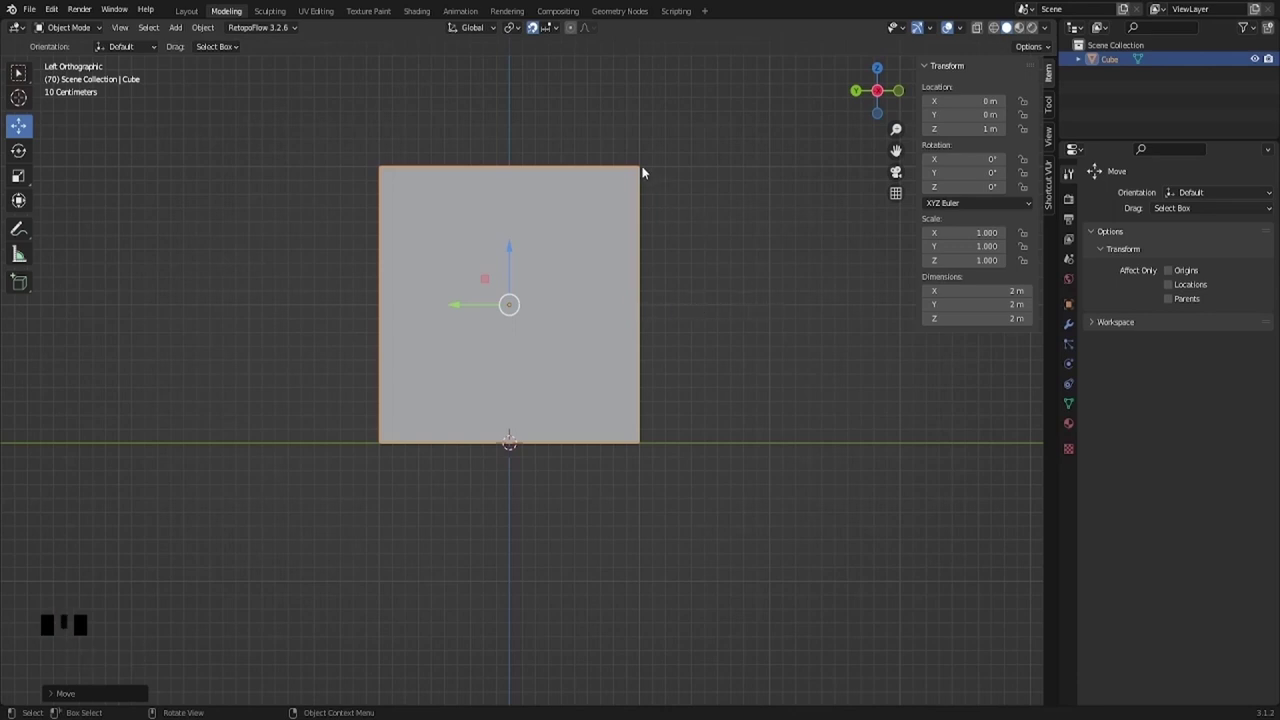
drag(776, 172, 505, 401)
click(511, 402)
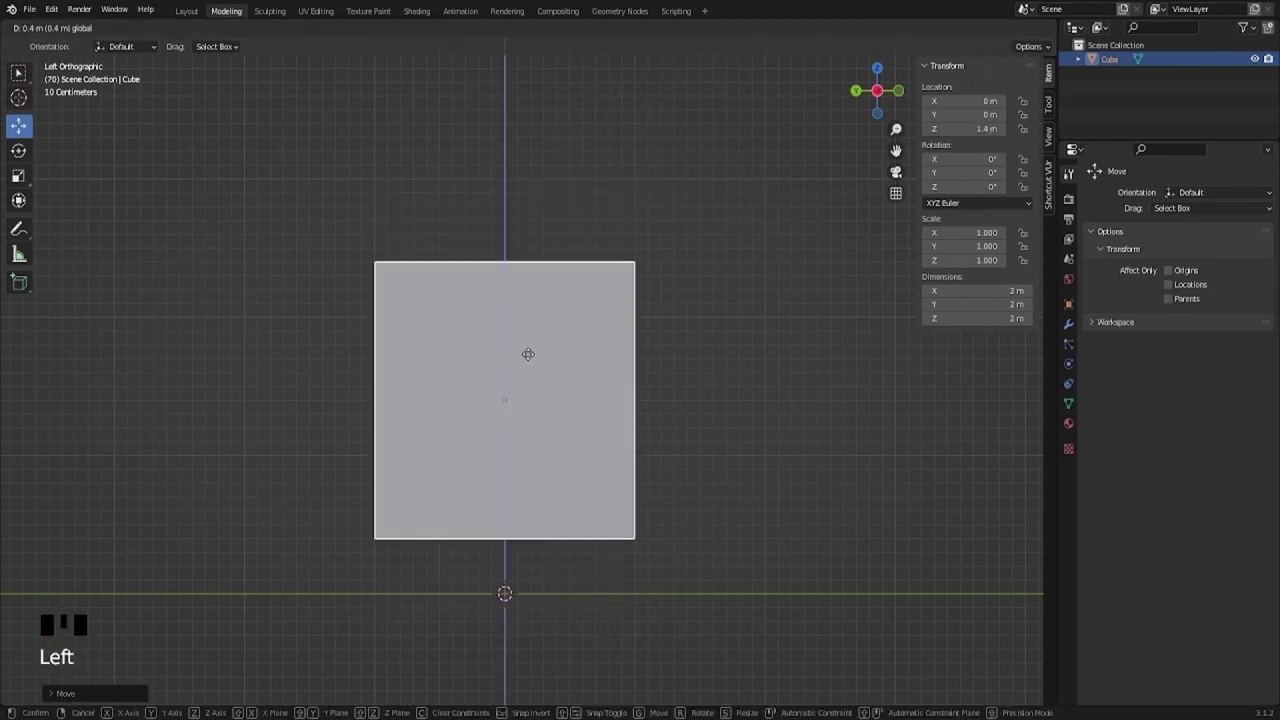
scroll(down, 3)
click(528, 334)
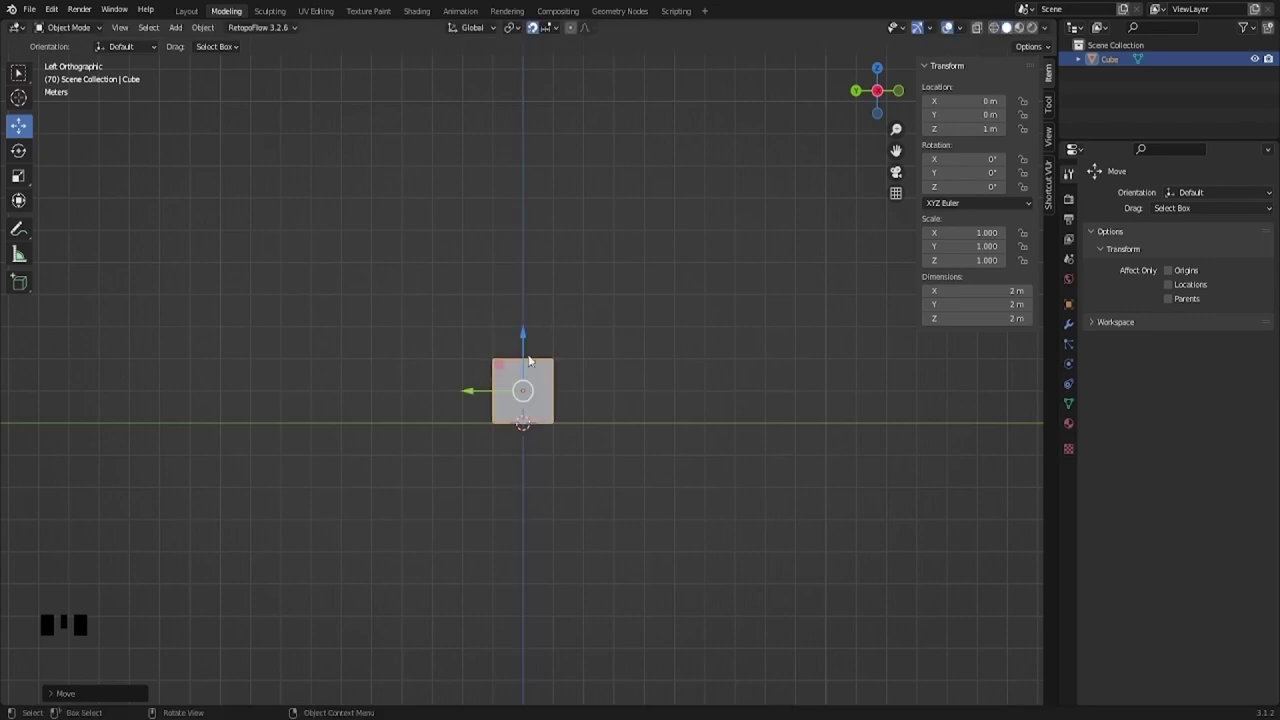
scroll(up, 3)
scroll(up, 3)
scroll(up, 3)
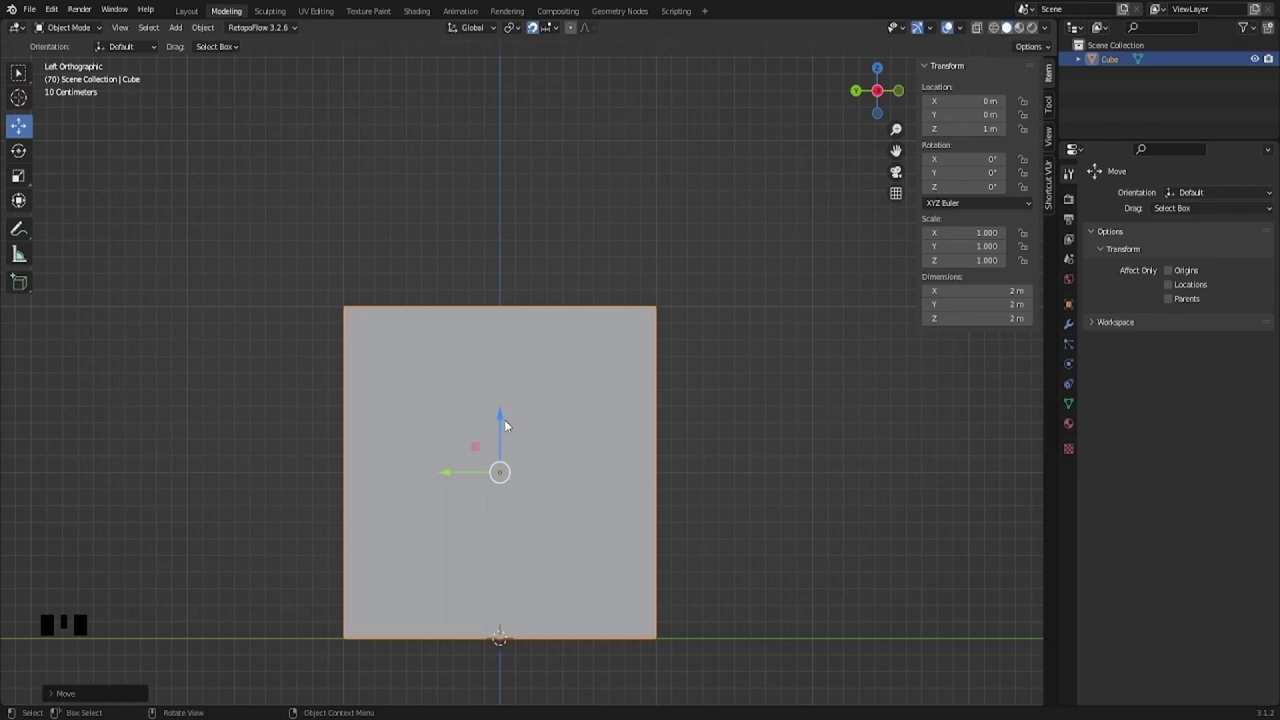
click(504, 422)
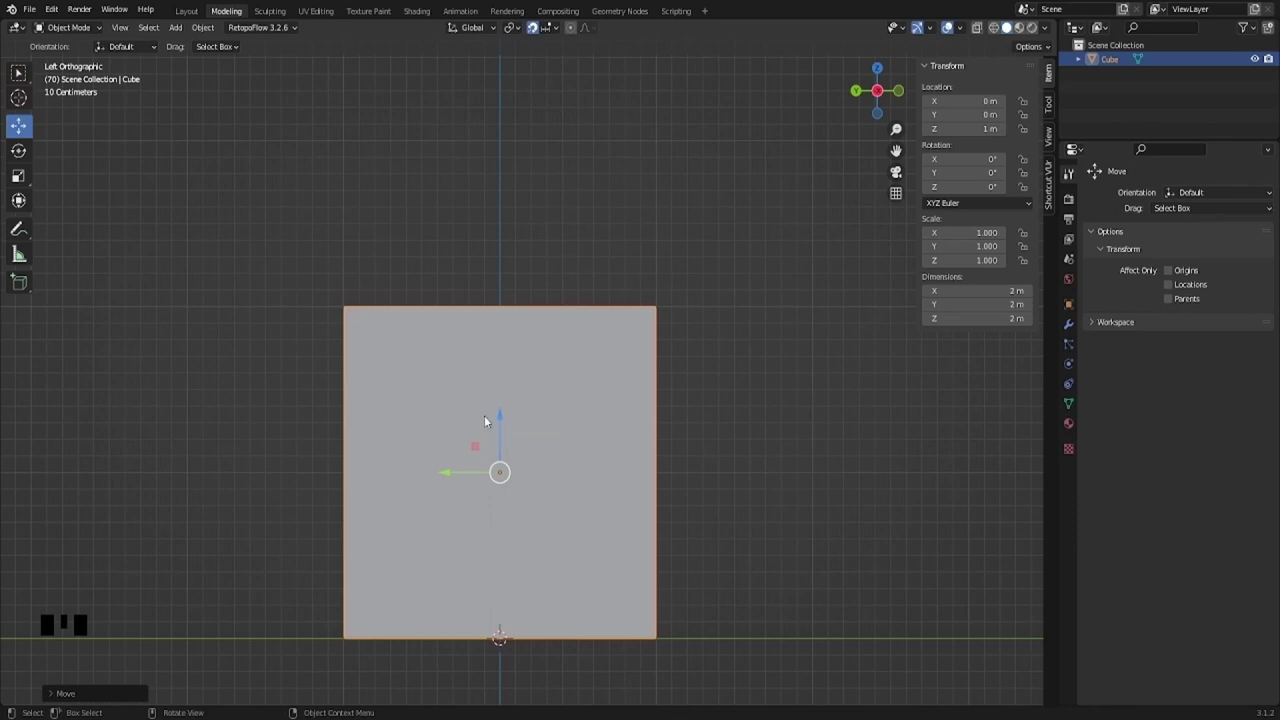
click(509, 417)
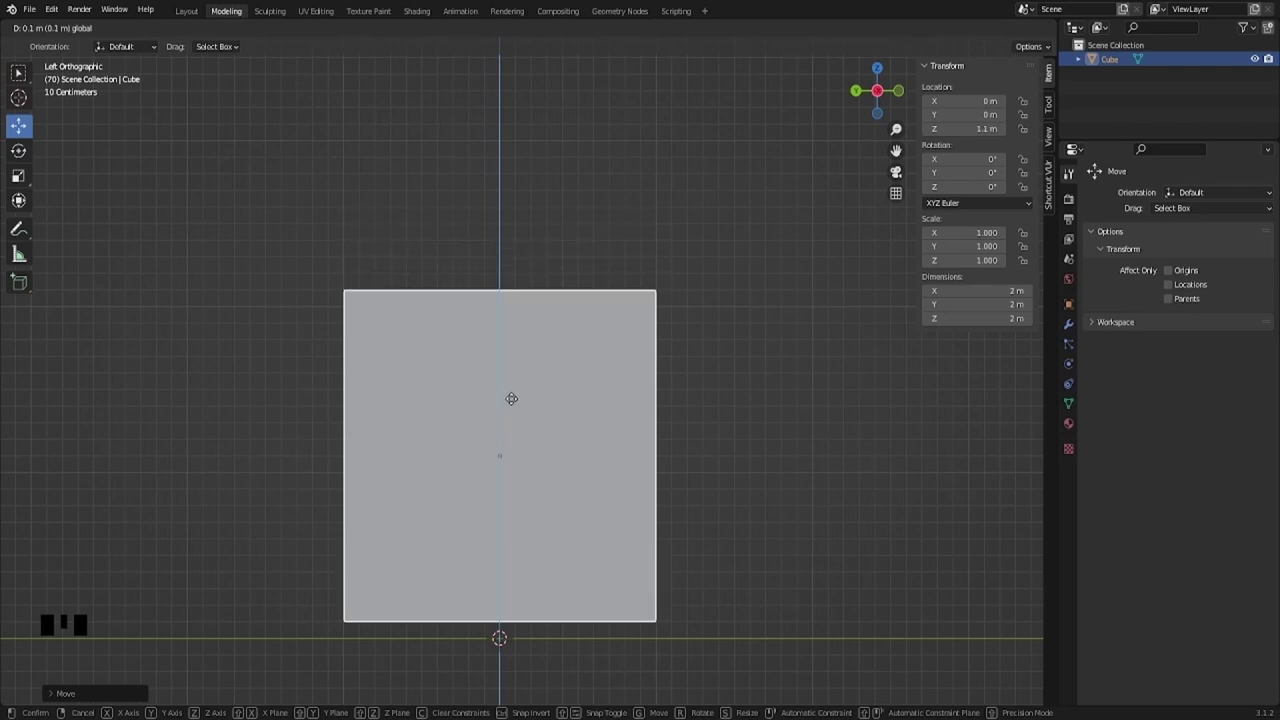
scroll(down, 3)
scroll(down, 3)
scroll(down, 3)
click(525, 341)
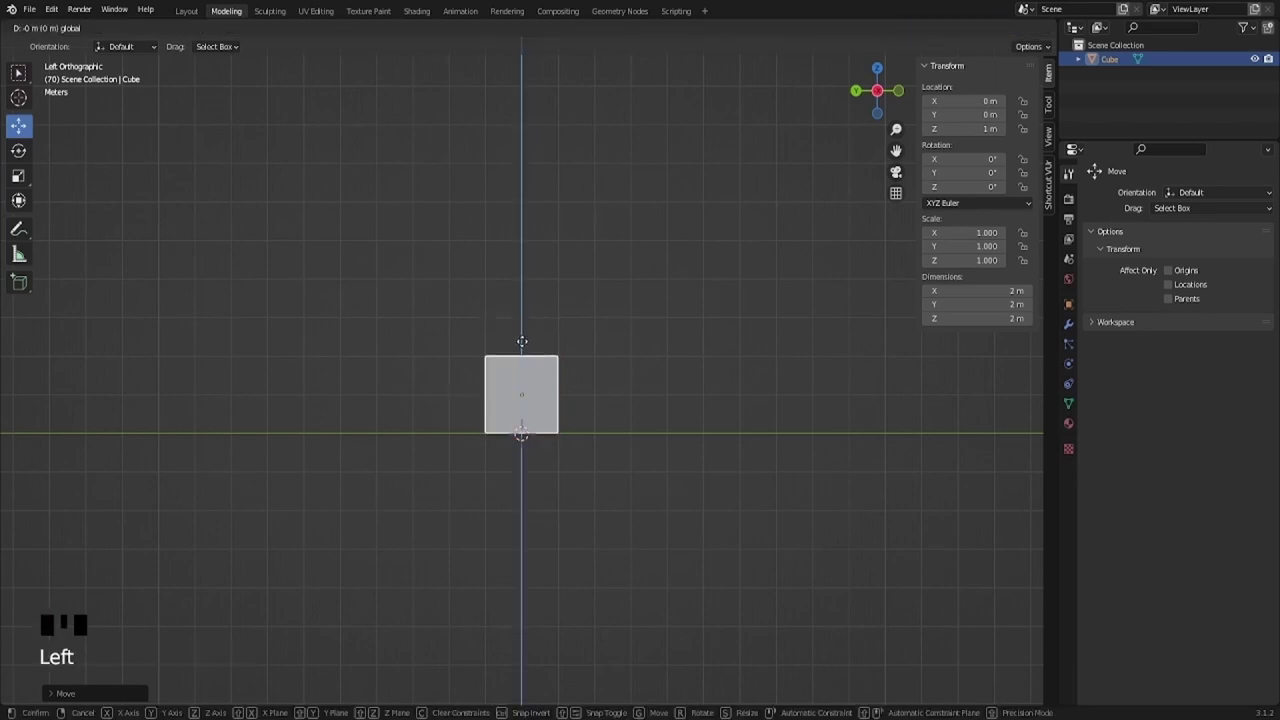
scroll(up, 3)
scroll(up, 3)
click(508, 417)
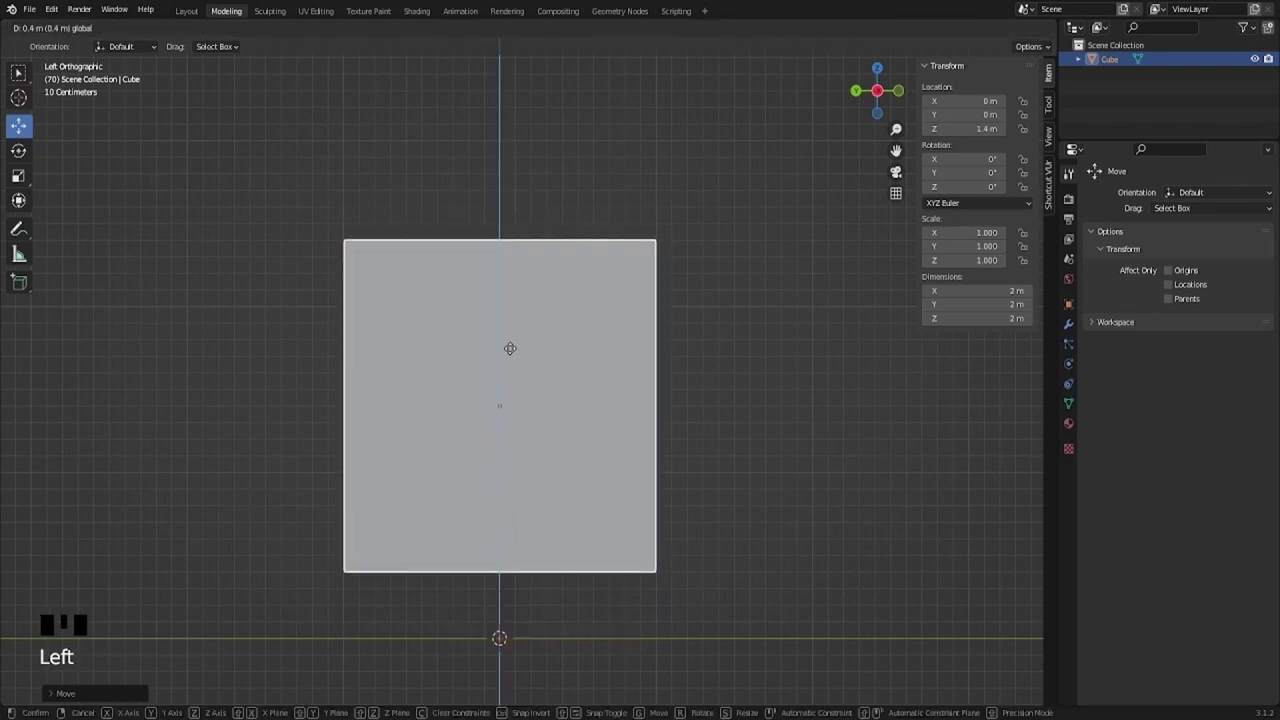
scroll(down, 3)
drag(455, 340, 542, 452)
scroll(up, 3)
drag(539, 471, 507, 381)
drag(504, 381, 486, 416)
scroll(down, 3)
drag(502, 432, 598, 301)
Step: Apply All Transforms from Quick Favorites and show its entry under Object > Apply
key(q)
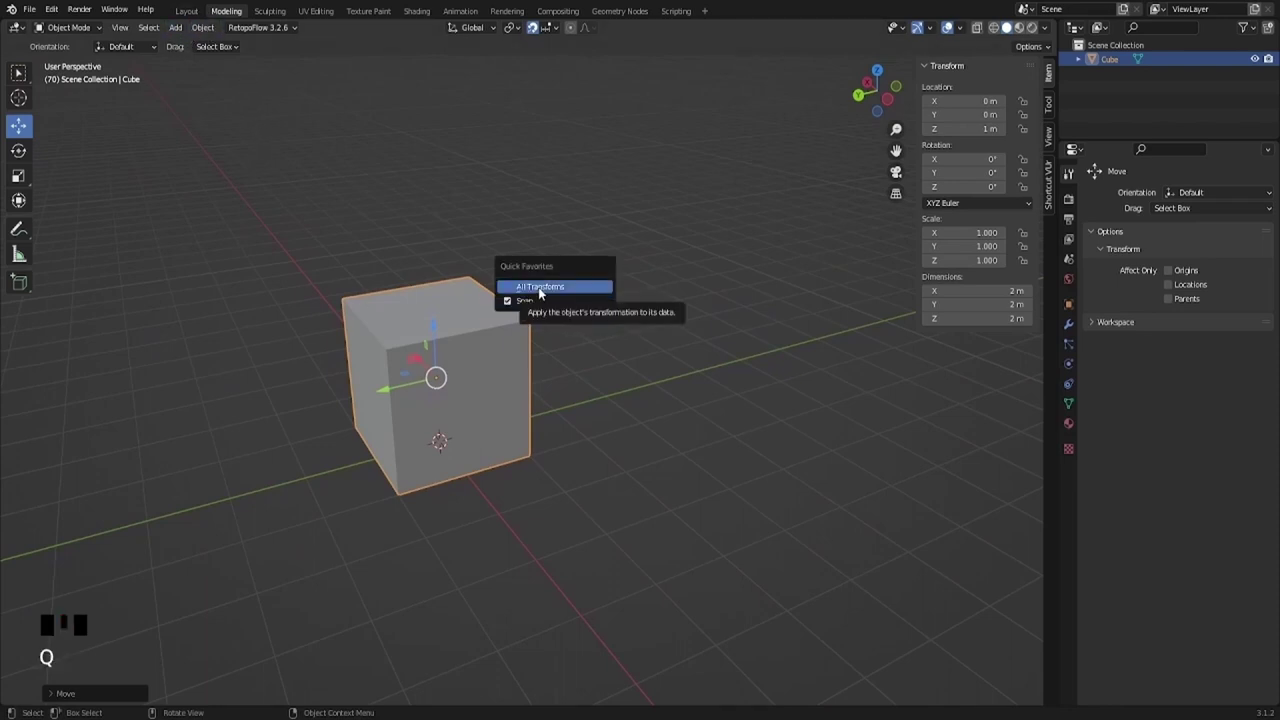
drag(423, 440, 436, 399)
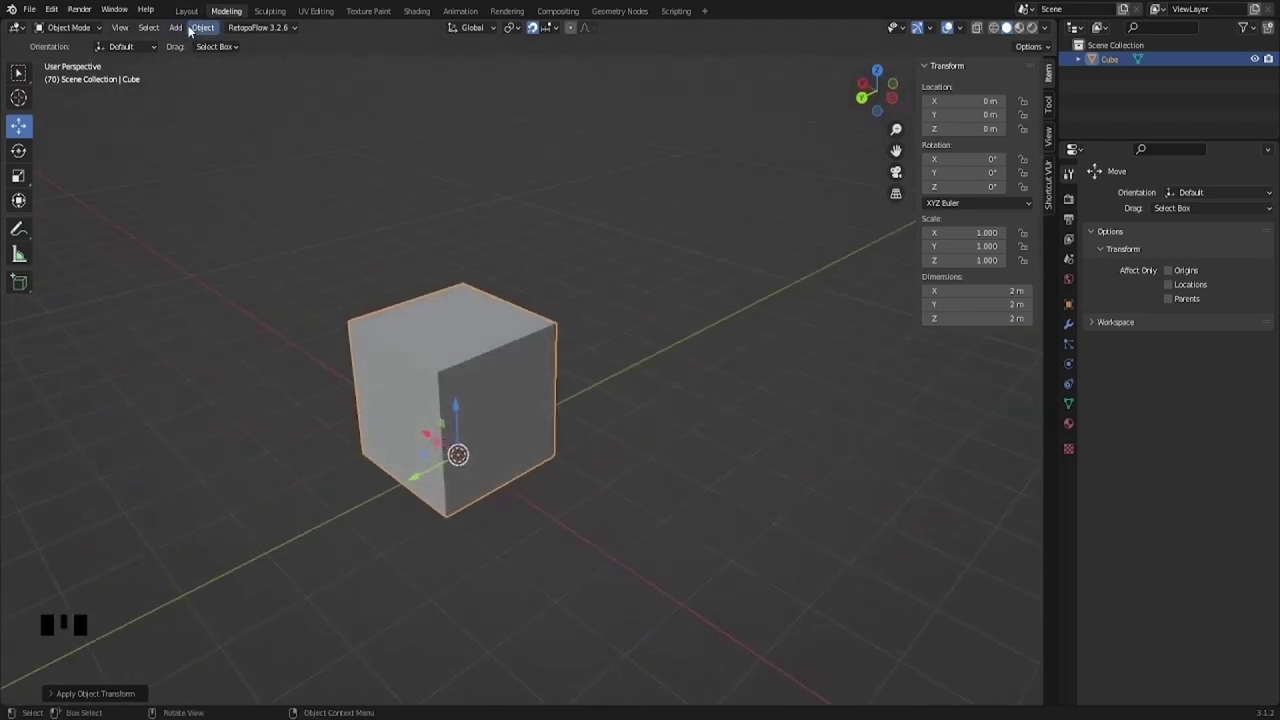
drag(206, 28, 407, 148)
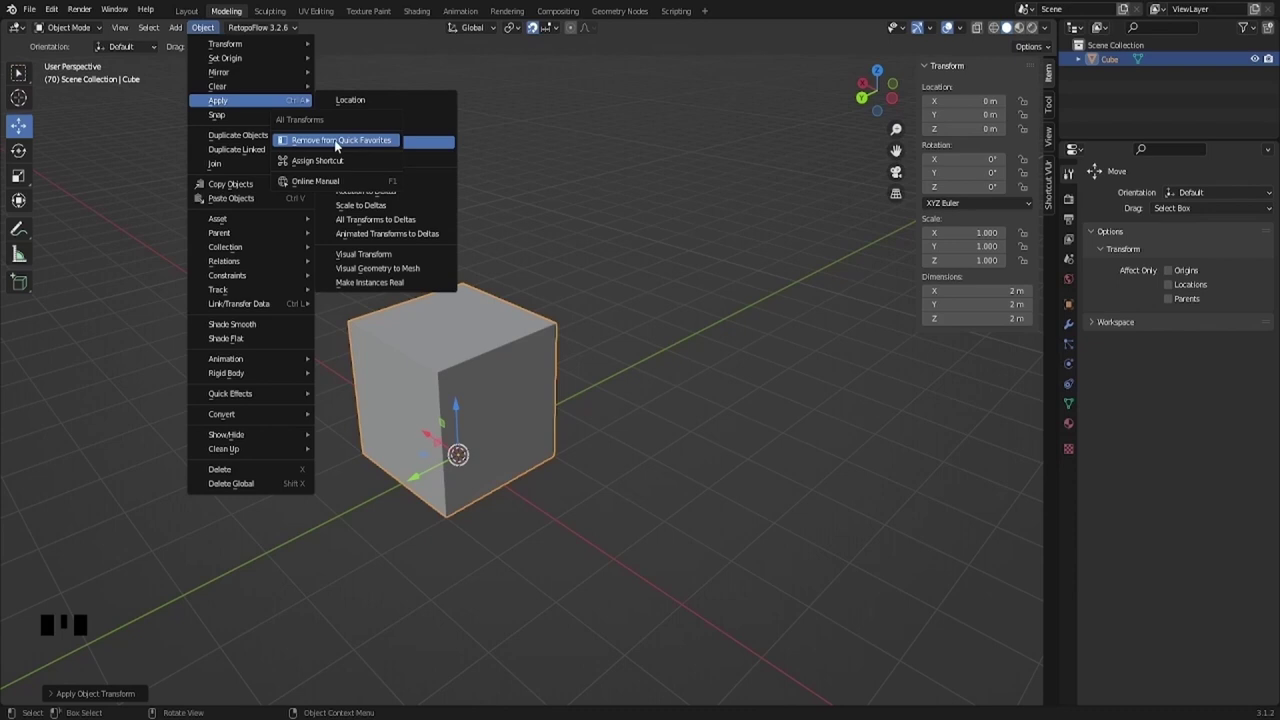
drag(572, 367, 677, 328)
Step: Reopen and dismiss Quick Favorites, then orbit to view the grounded cube
key(q)
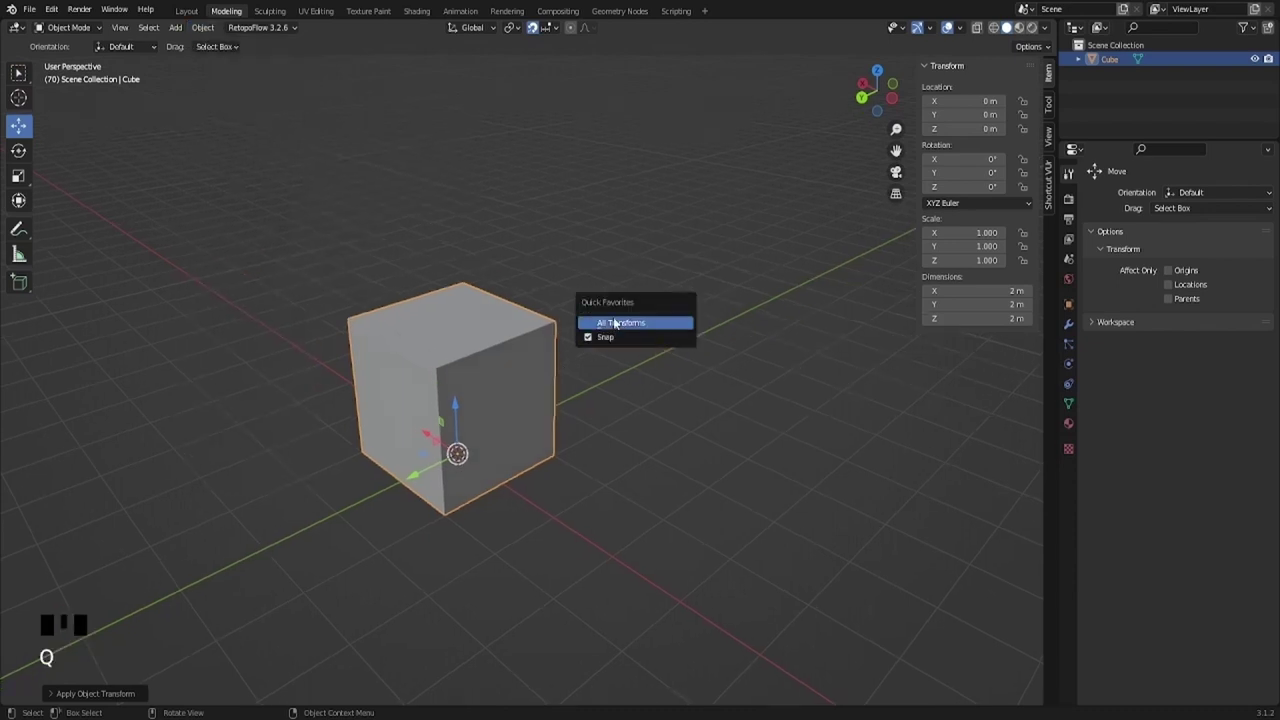
drag(521, 377, 473, 458)
scroll(up, 3)
drag(488, 460, 1022, 93)
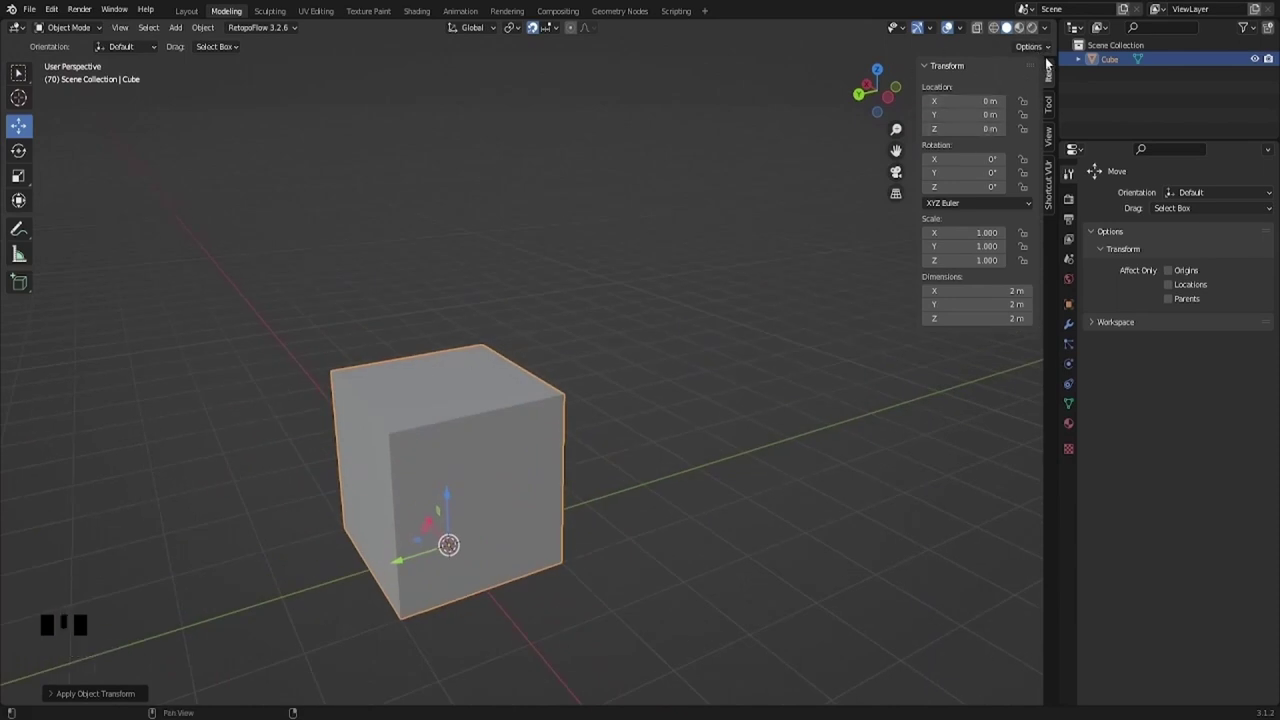
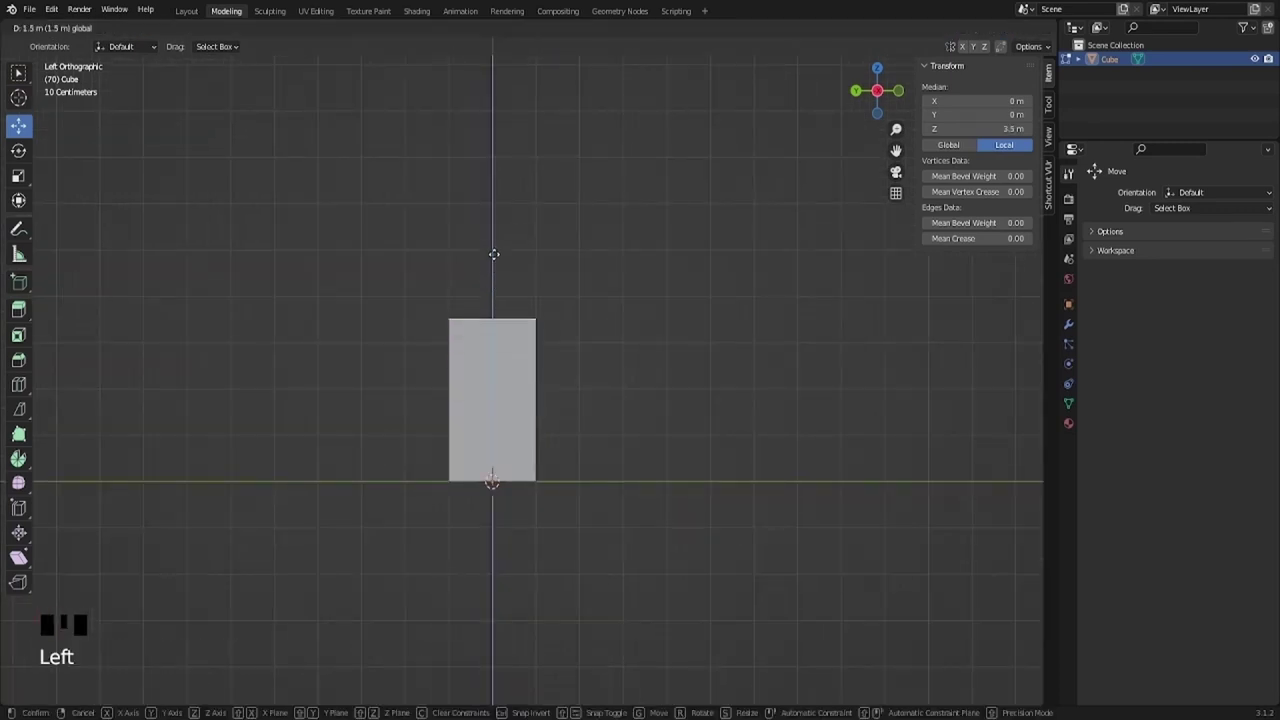
Step: Zoom the view while the top face is raised to 4 m height
scroll(down, 3)
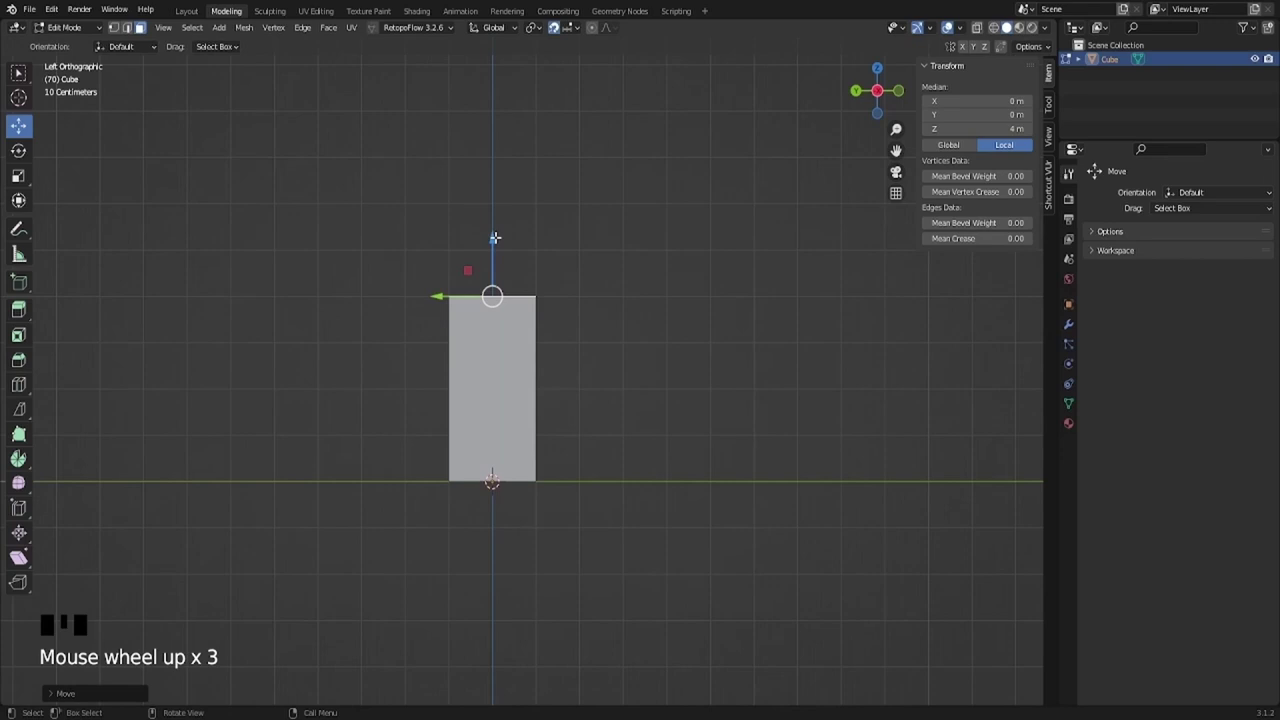
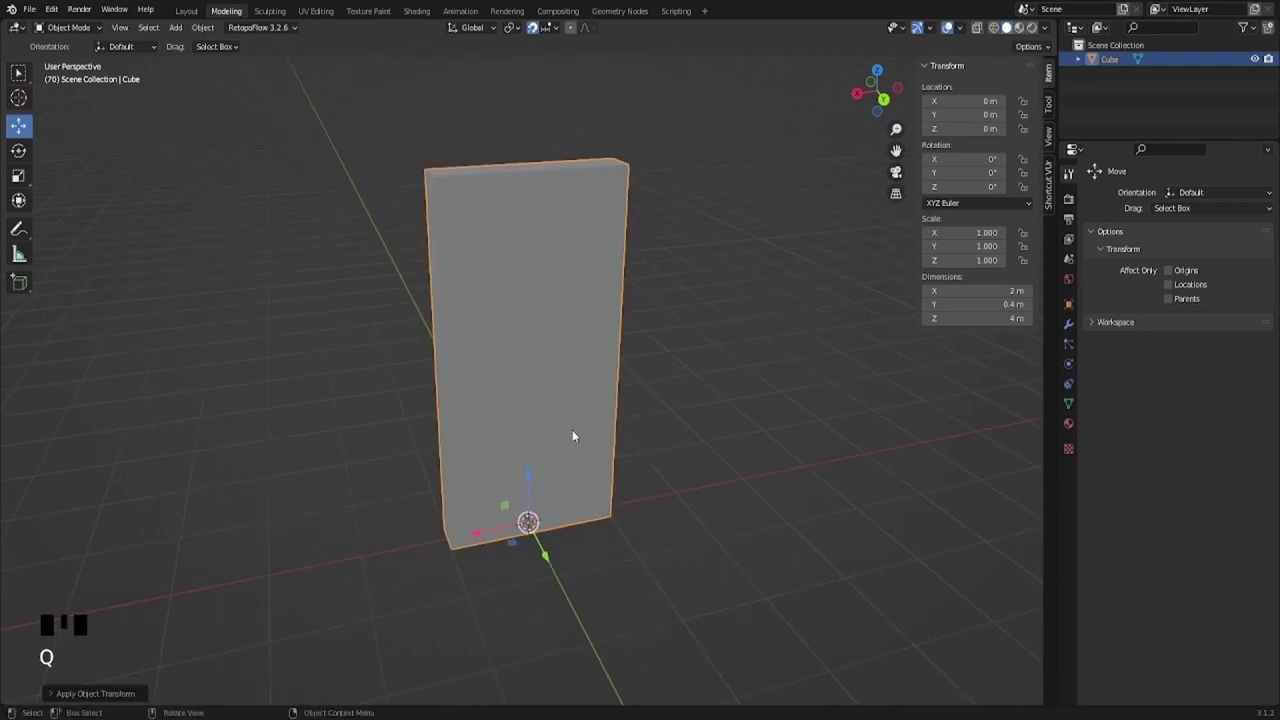
Step: Slide the 2 m by 4 m wall slab 6 m along the X axis
scroll(down, 3)
scroll(up, 3)
drag(577, 487, 524, 524)
scroll(down, 3)
drag(533, 428, 651, 422)
click(651, 422)
click(478, 341)
drag(535, 441, 446, 478)
click(446, 478)
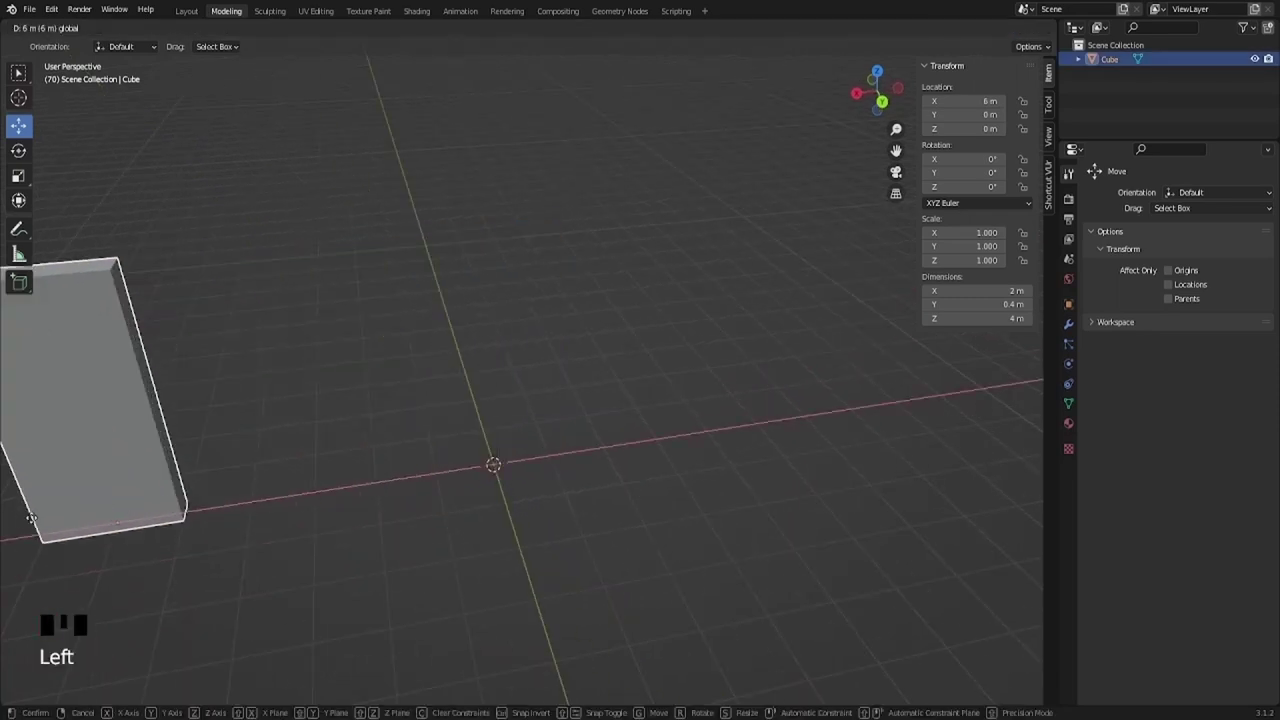
scroll(down, 3)
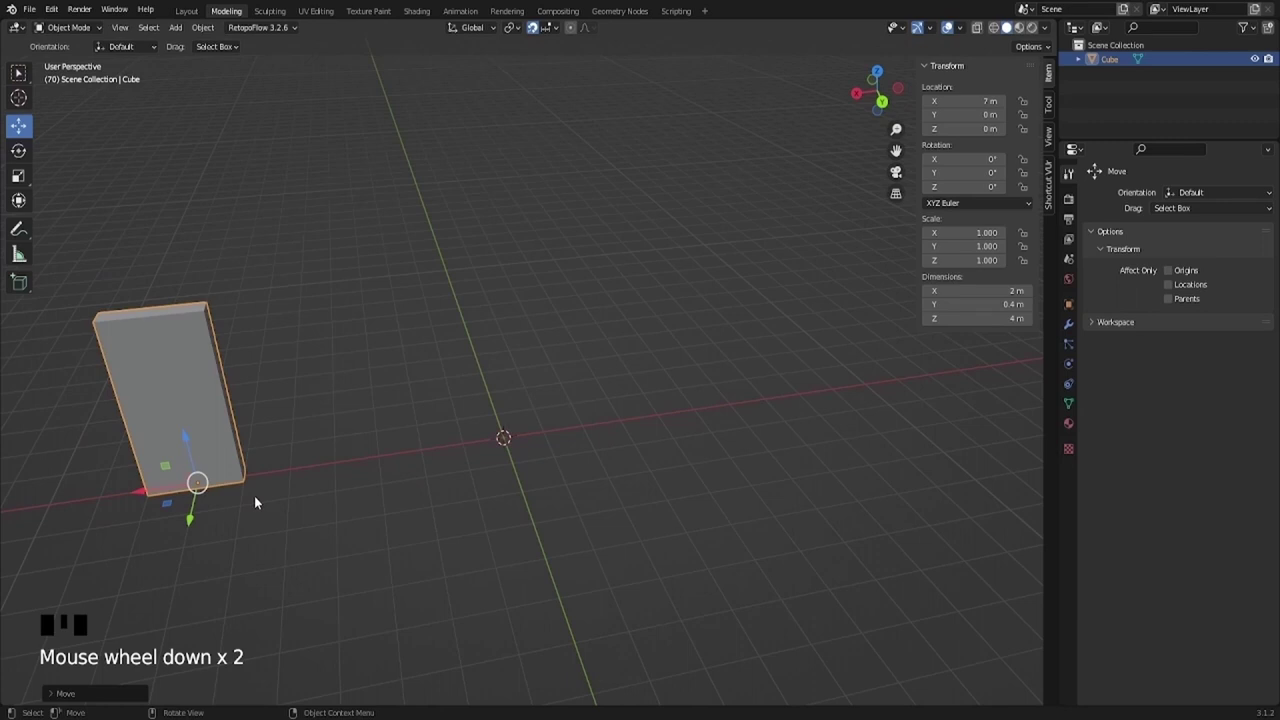
Step: Duplicate the wall slab with Shift+D and orbit to face the copy
key(shift+d)
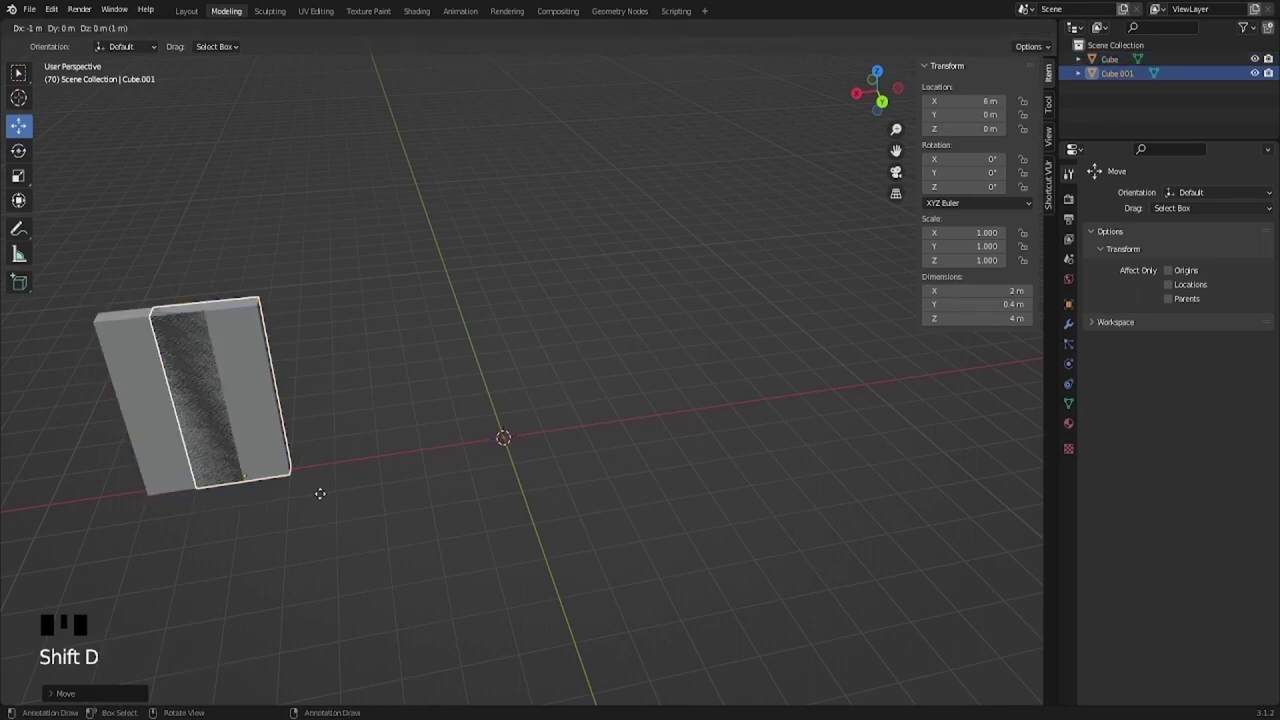
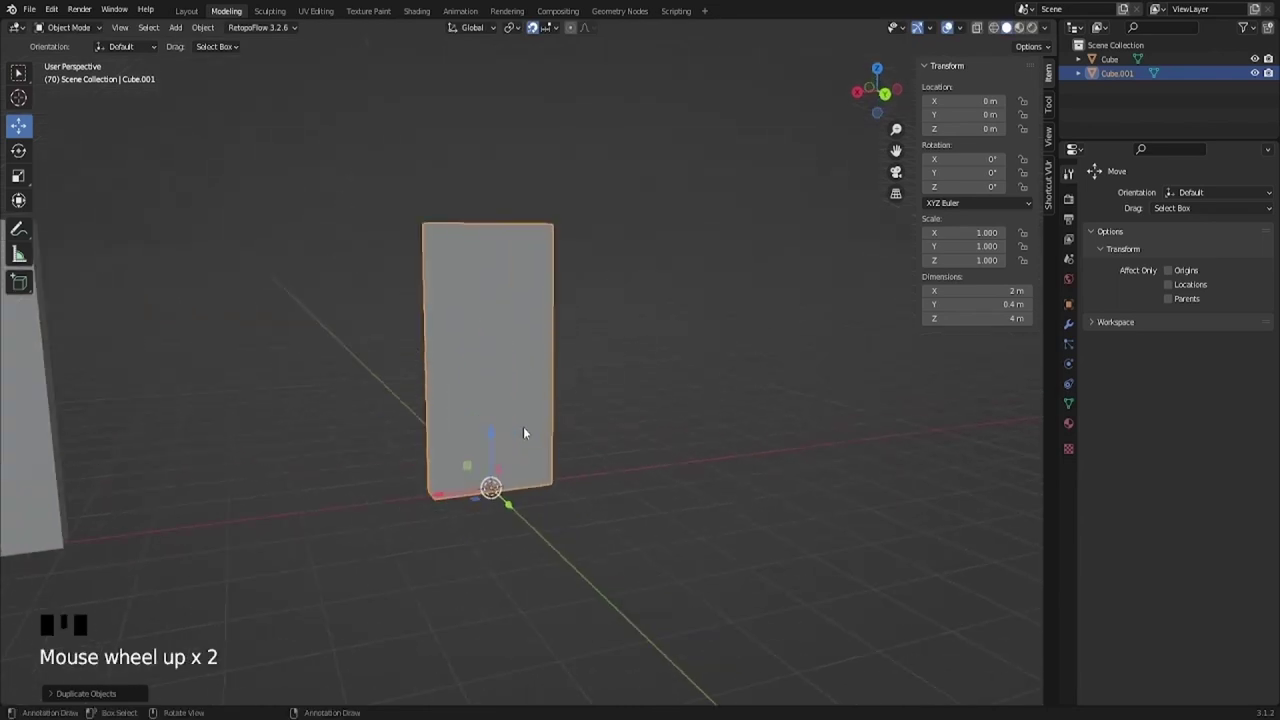
drag(516, 430, 649, 364)
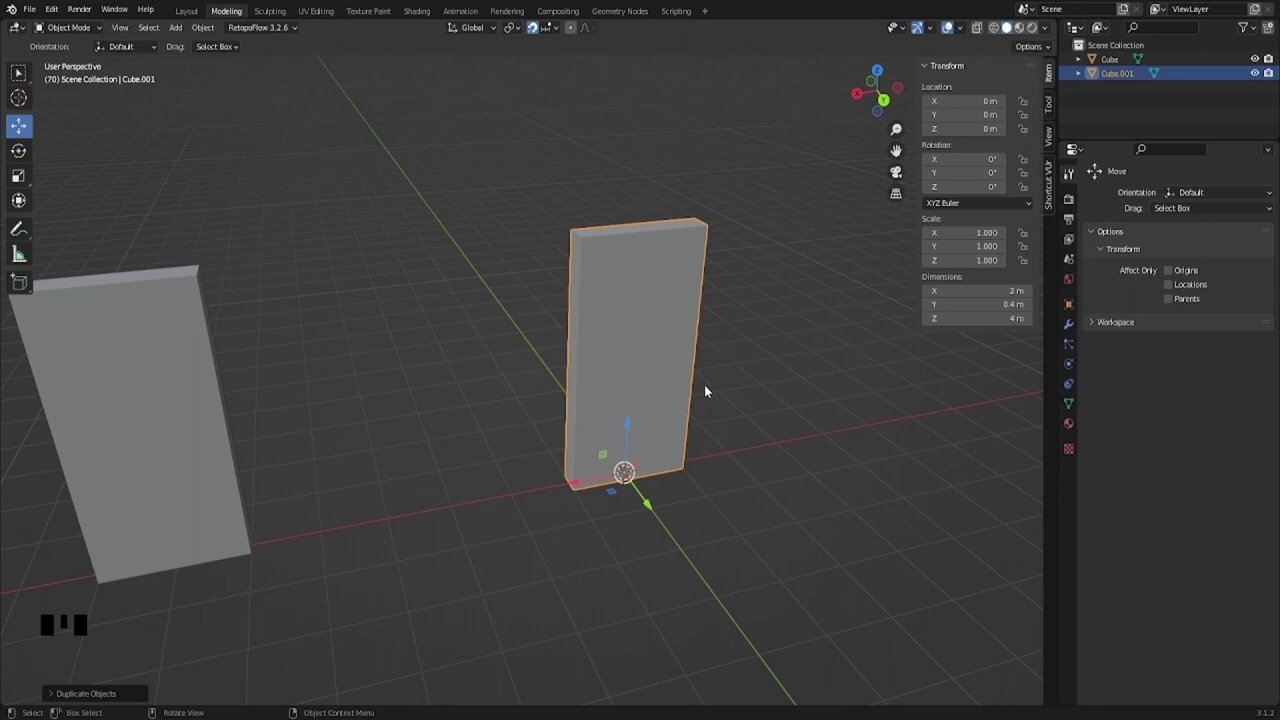
drag(726, 385, 550, 482)
key(shift+a)
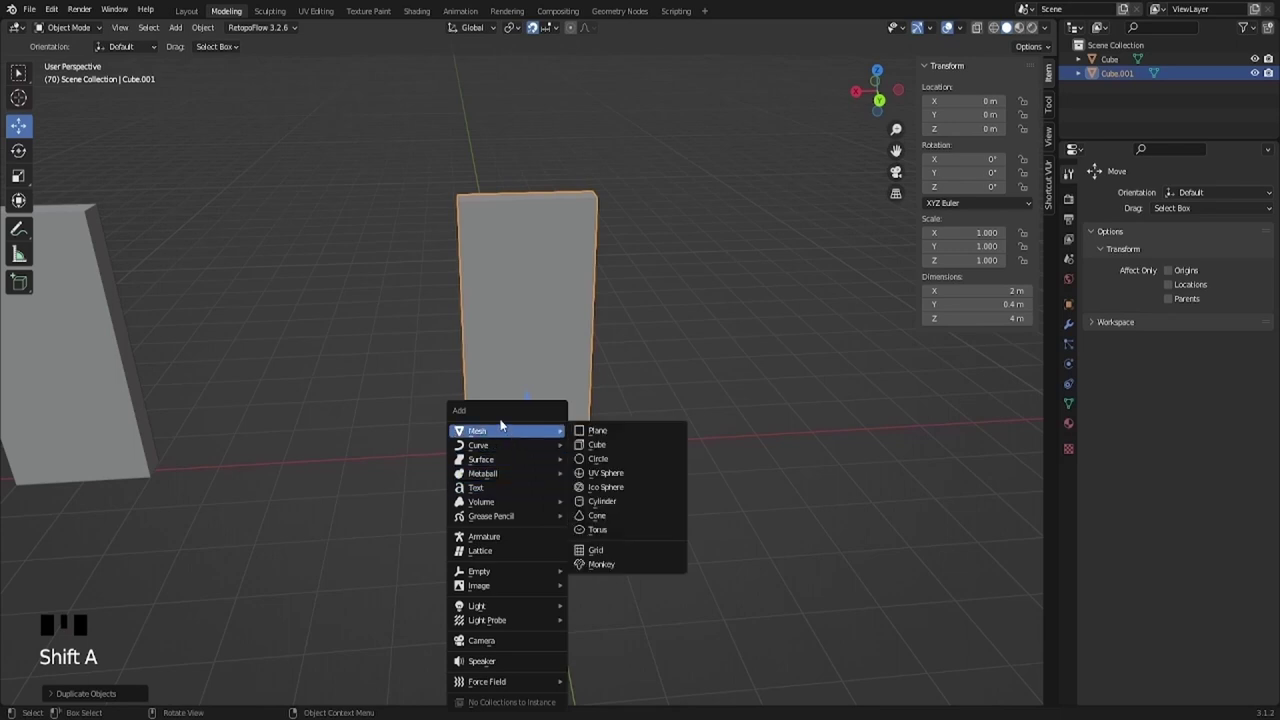
drag(556, 452, 695, 438)
key(s)
drag(605, 447, 715, 486)
key(s)
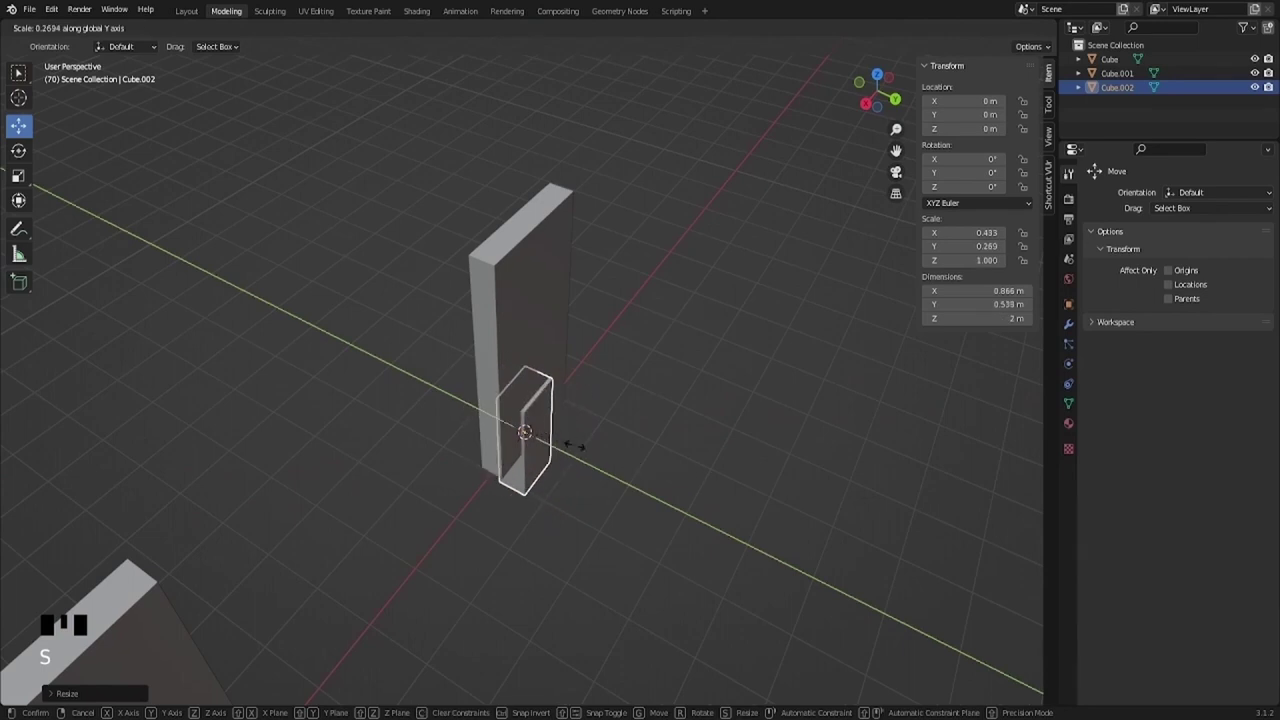
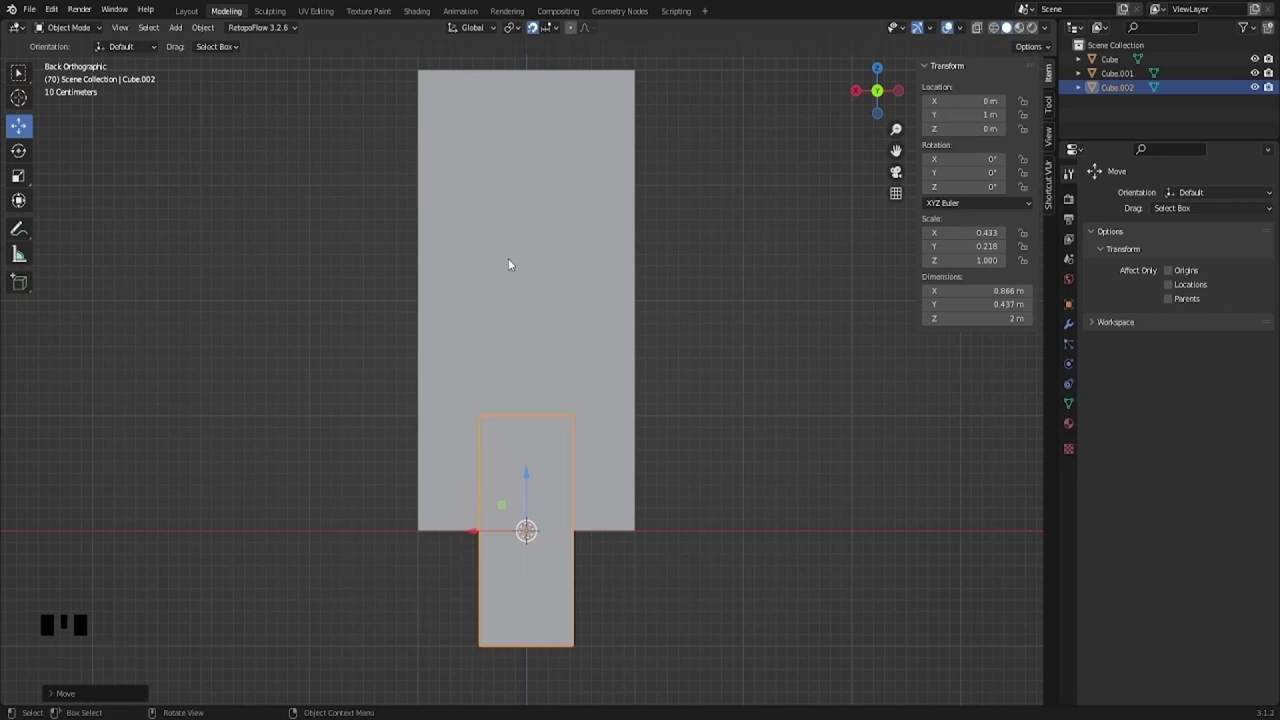
scroll(down, 3)
drag(491, 344, 695, 530)
click(695, 530)
click(568, 467)
scroll(down, 3)
scroll(up, 3)
middle_click(536, 517)
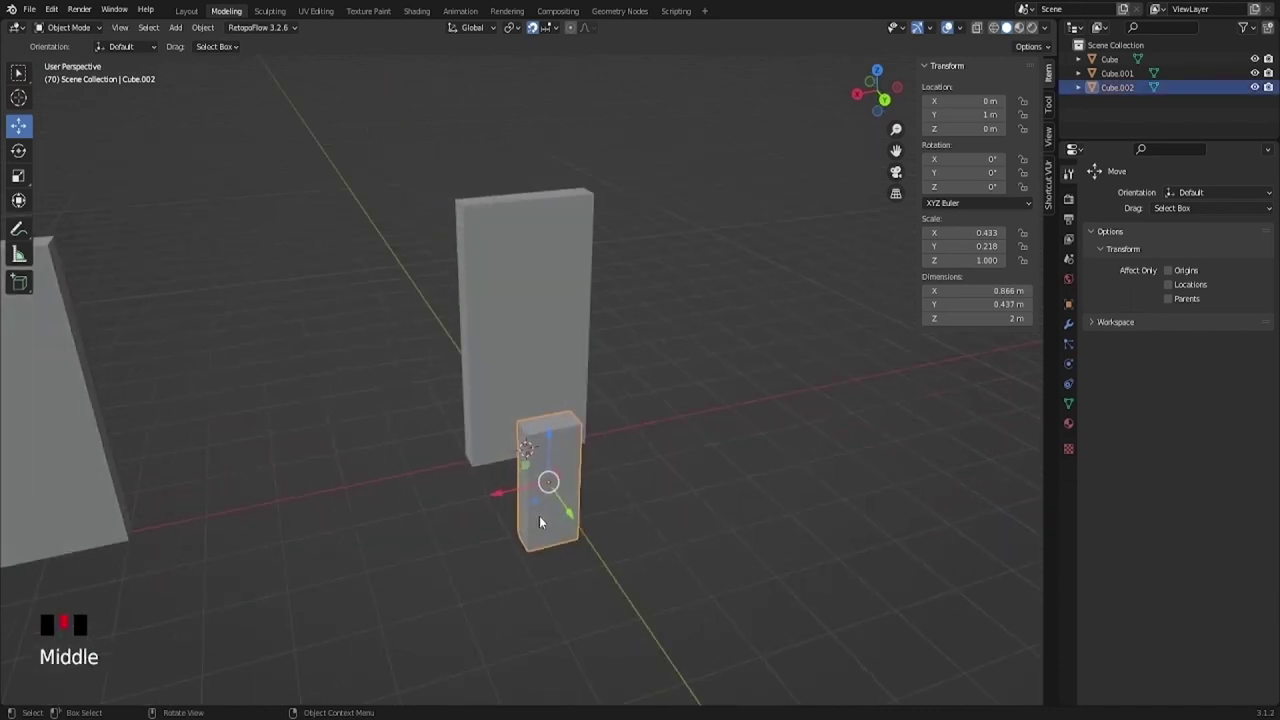
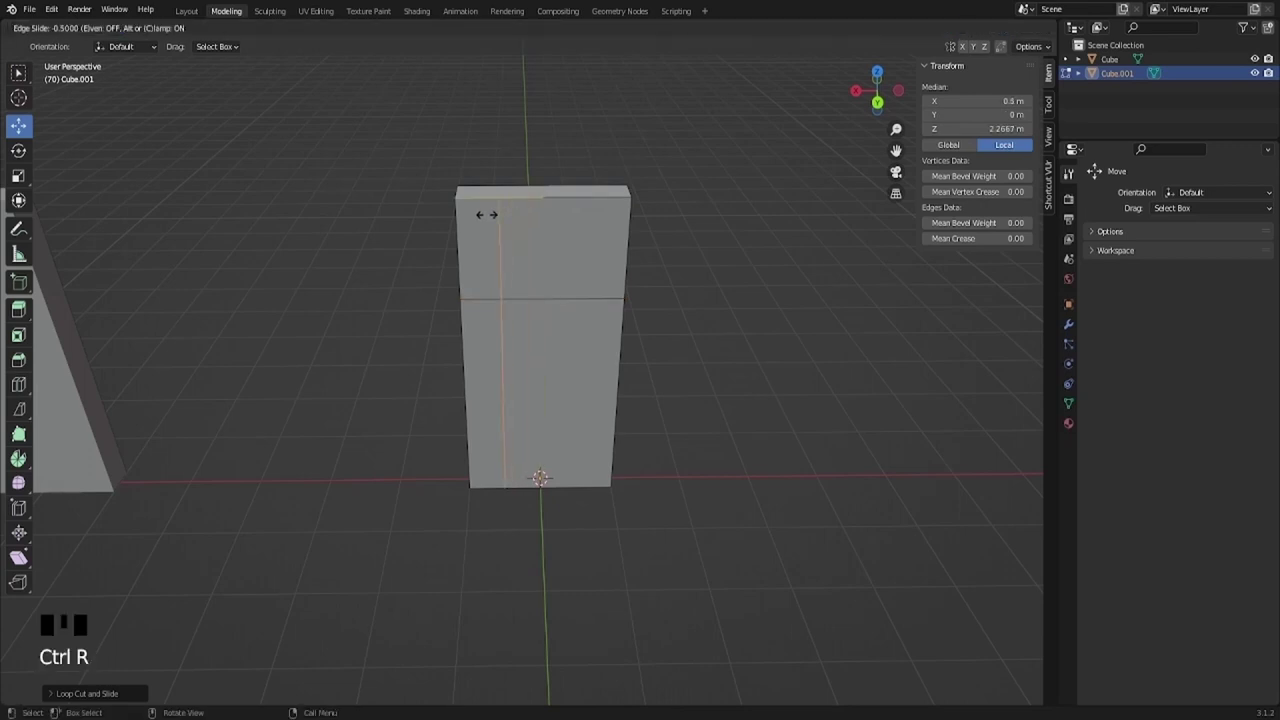
Step: Add a vertical loop cut through the slab, undo it, and start a new cut down the middle
key(ctrl+r)
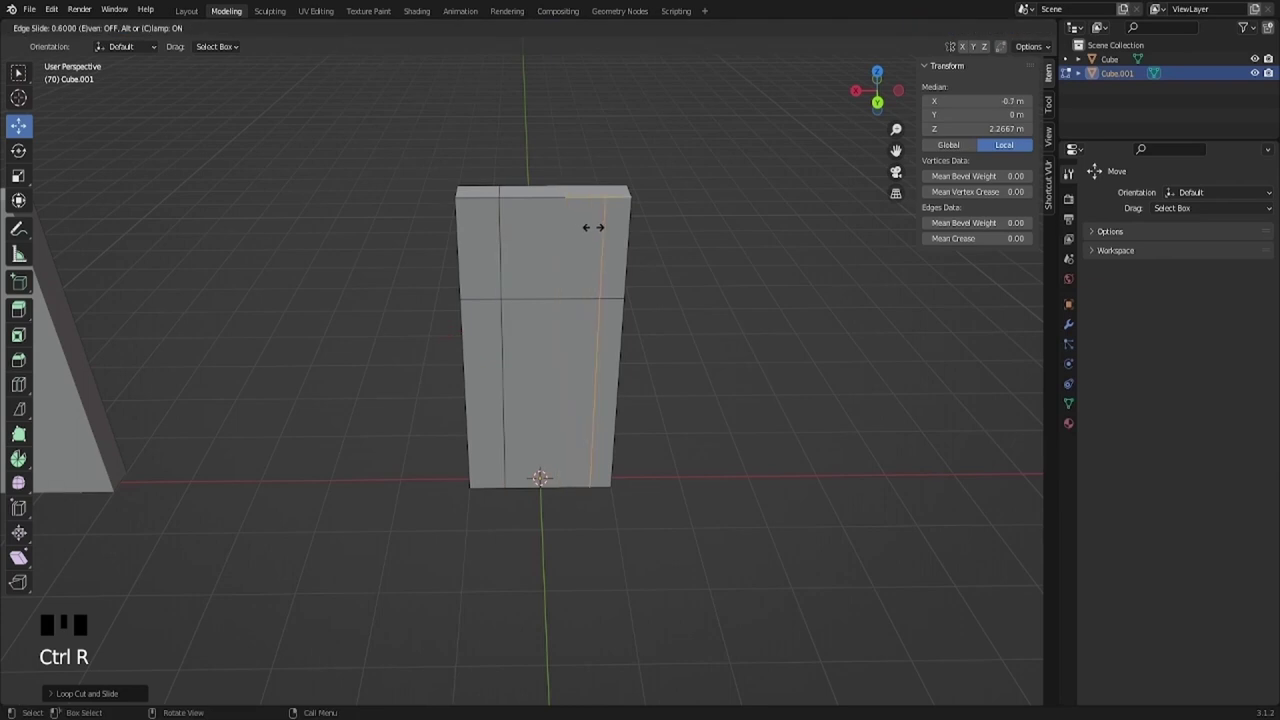
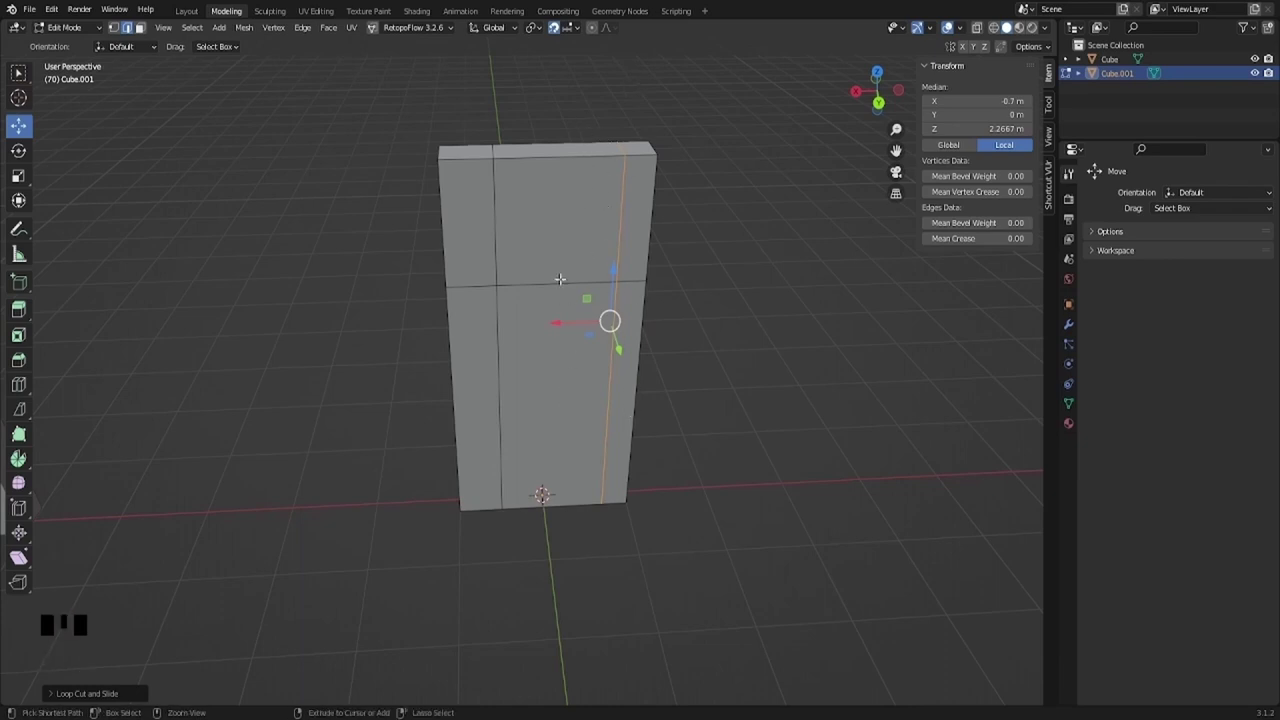
key(ctrl+z)
key(ctrl+z)
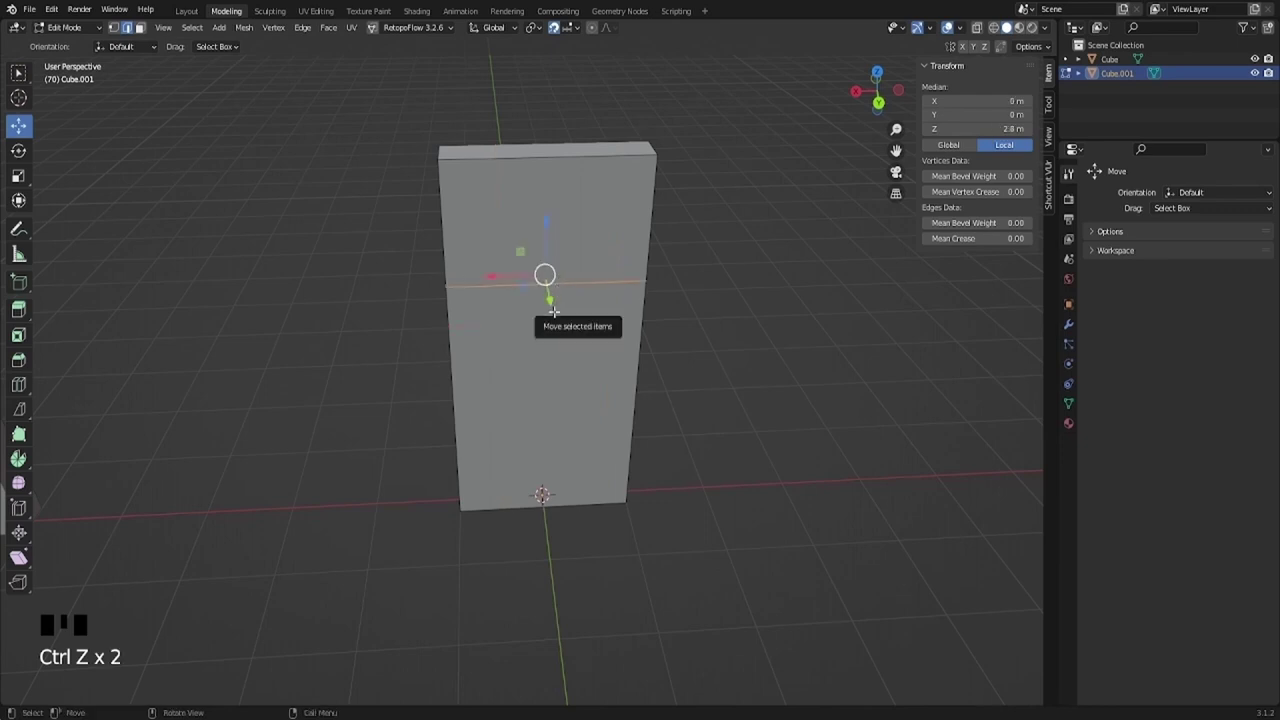
key(ctrl+r)
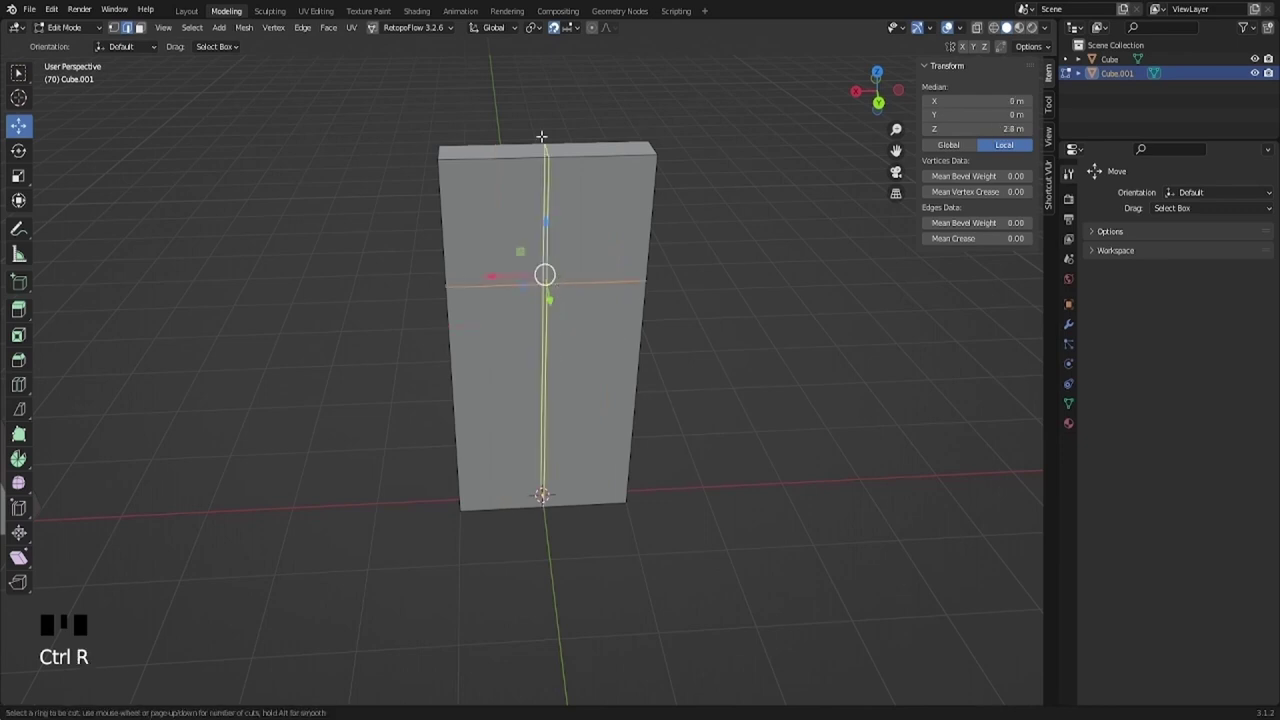
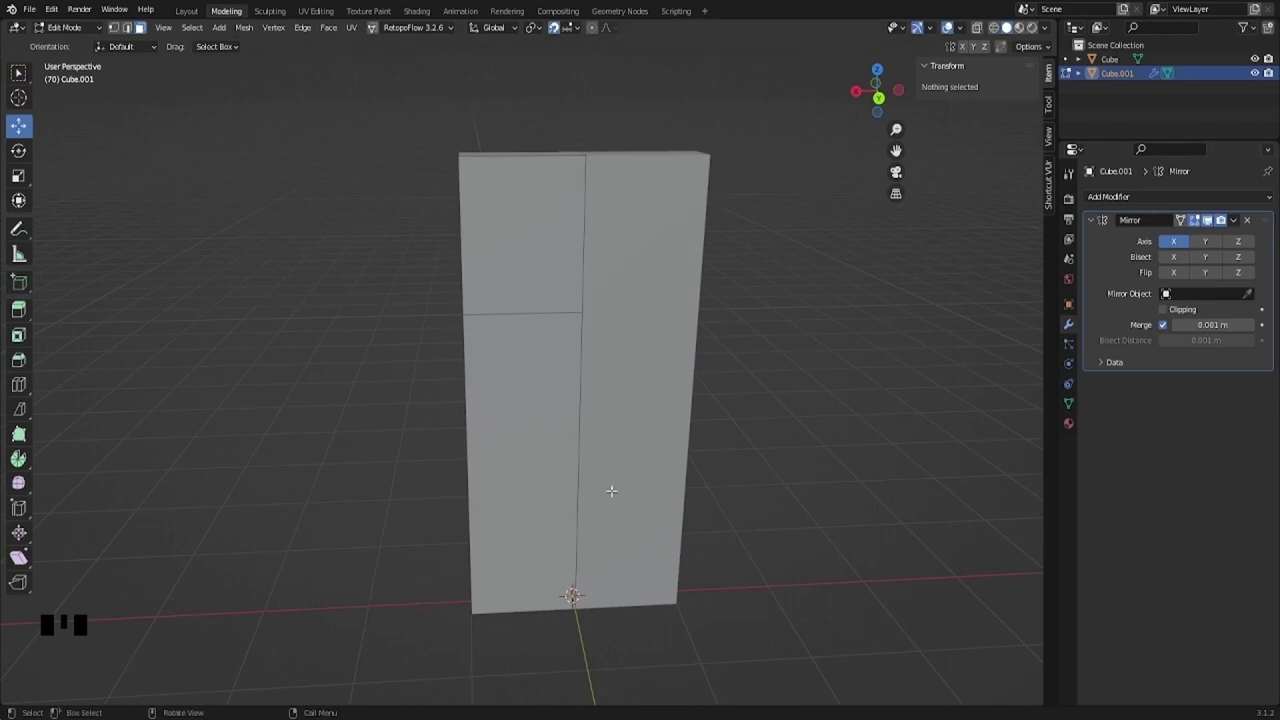
Step: Add a vertical loop cut and slide it to about 0.5 m to mark the doorway side
key(ctrl+r)
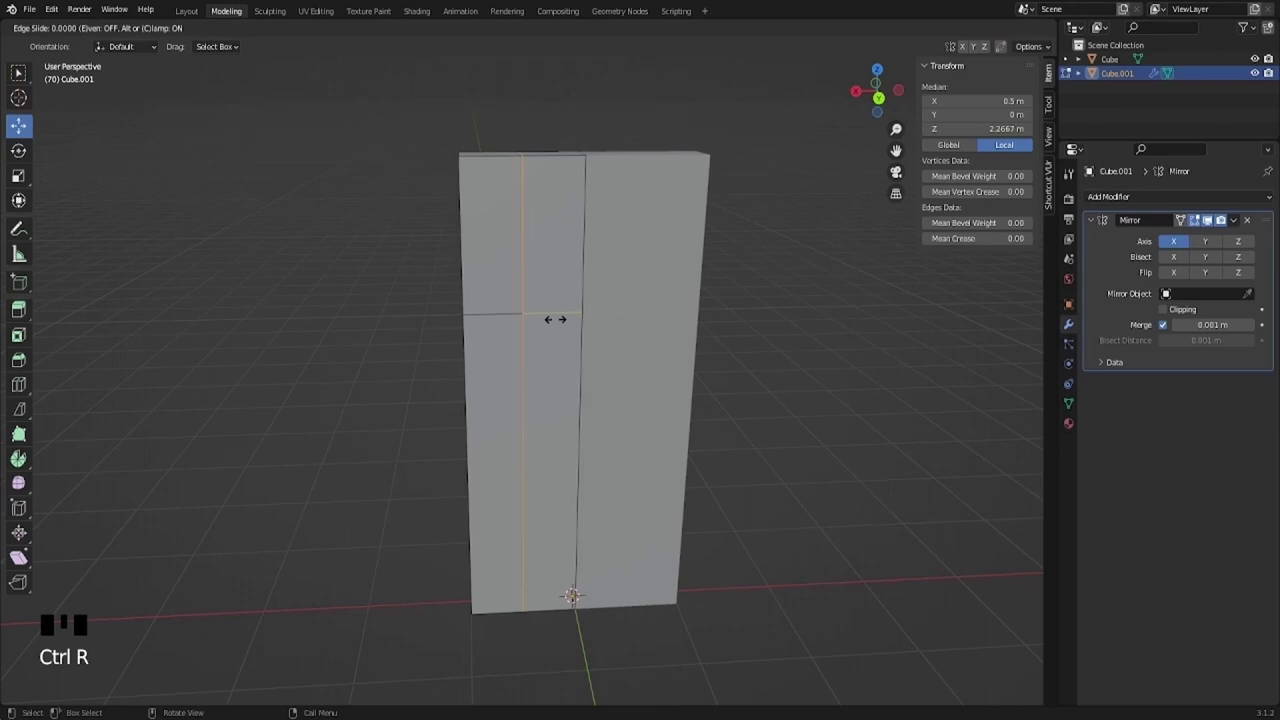
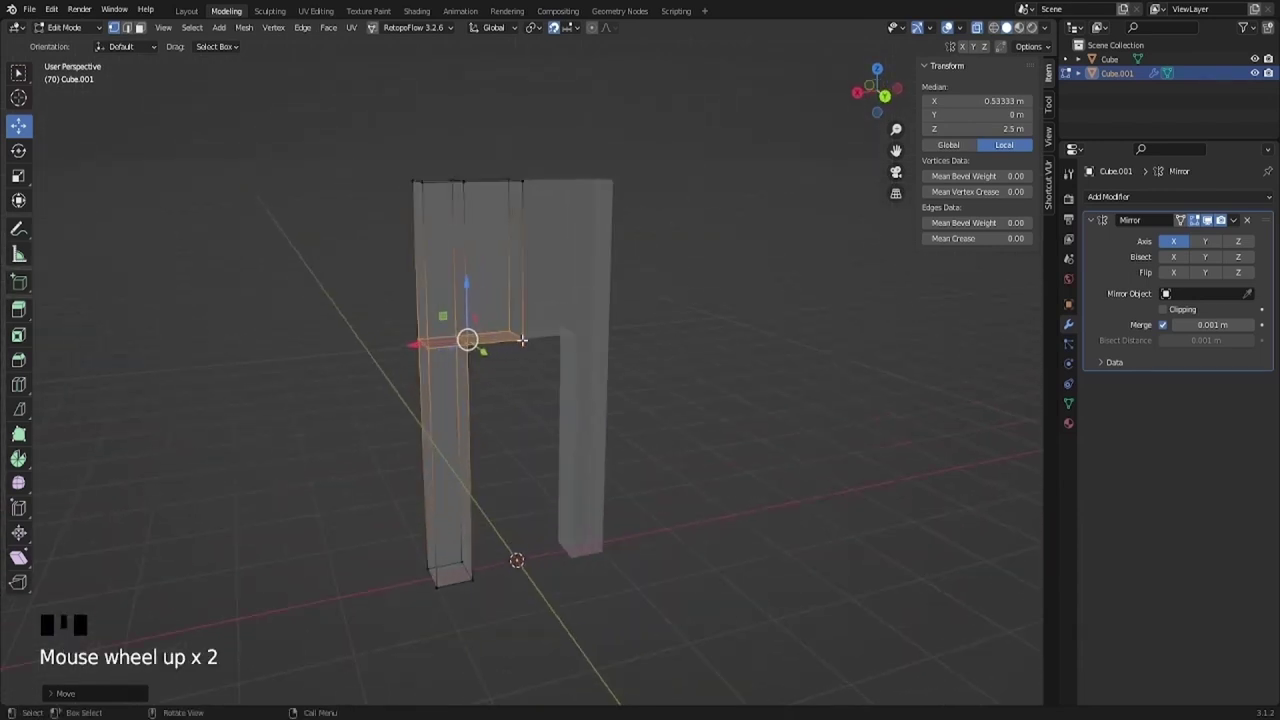
Step: Clear the vertex selection, view both walls, and begin applying the Mirror modifier to the doorway wall mesh
scroll(up, 3)
scroll(up, 3)
drag(979, 26, 1013, 22)
scroll(down, 3)
middle_click(1013, 22)
scroll(down, 3)
drag(1013, 22, 1013, 22)
click(1013, 22)
drag(1013, 22, 151, 36)
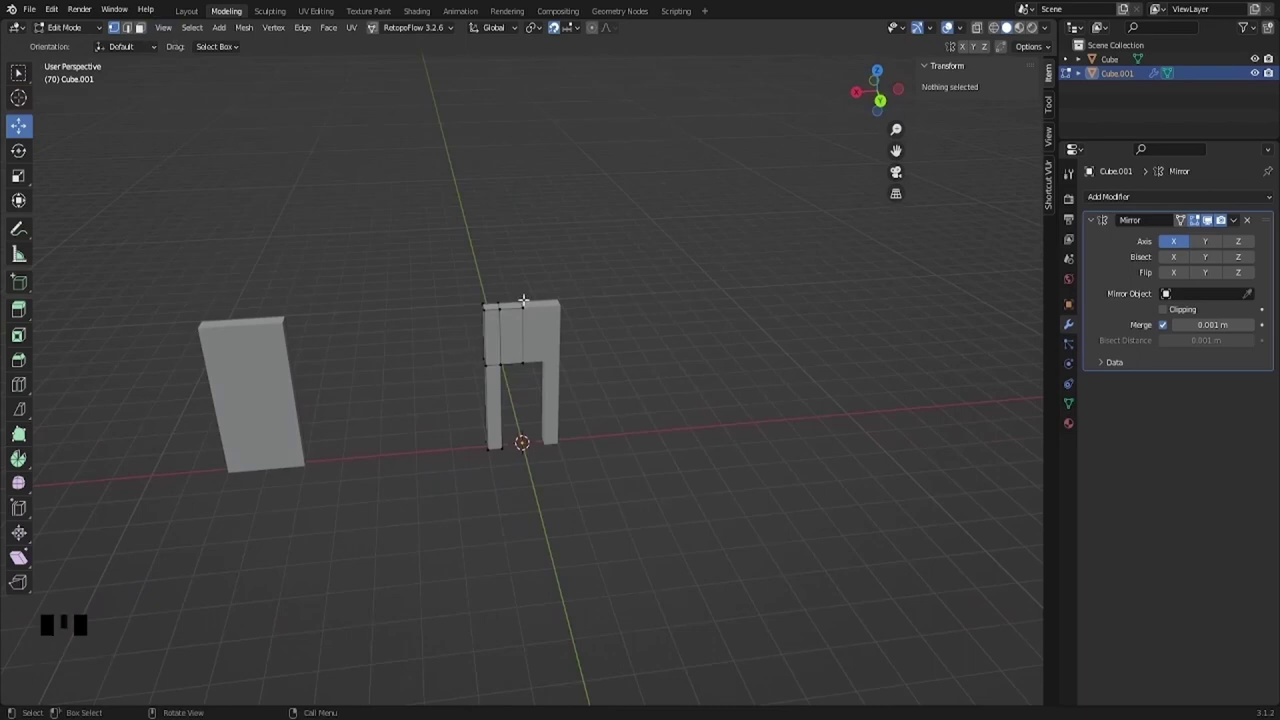
click(1239, 222)
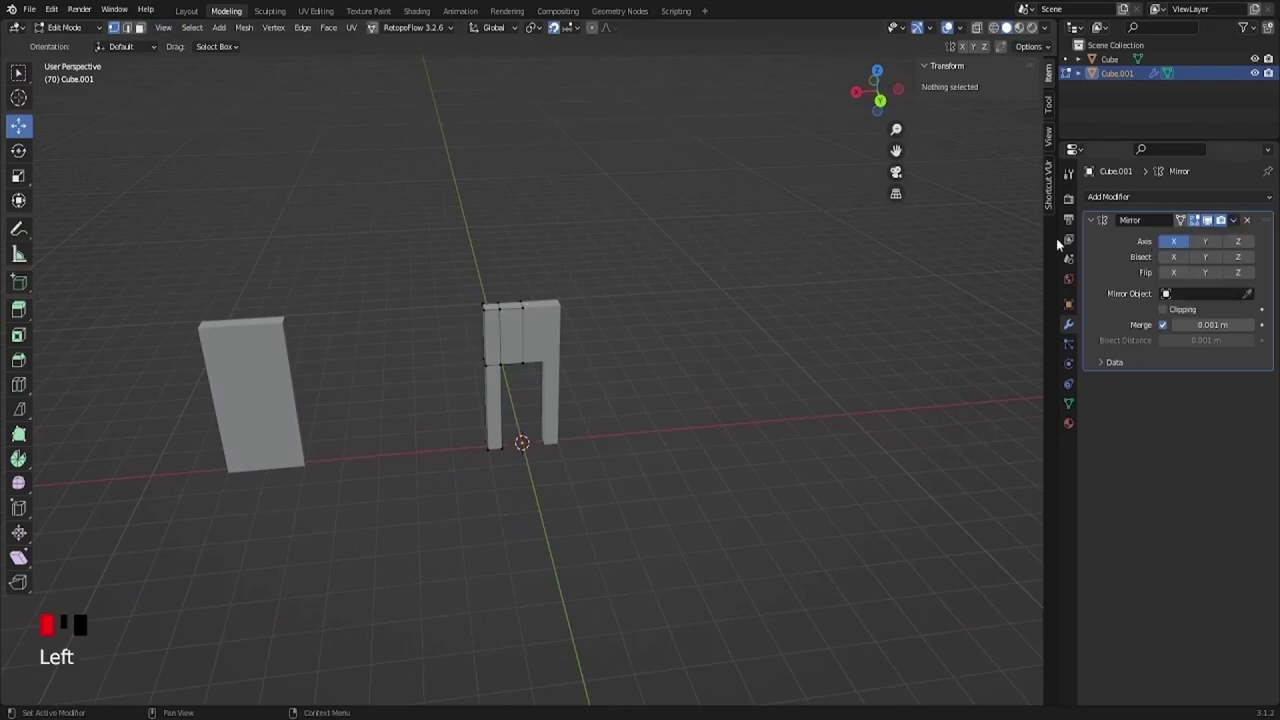
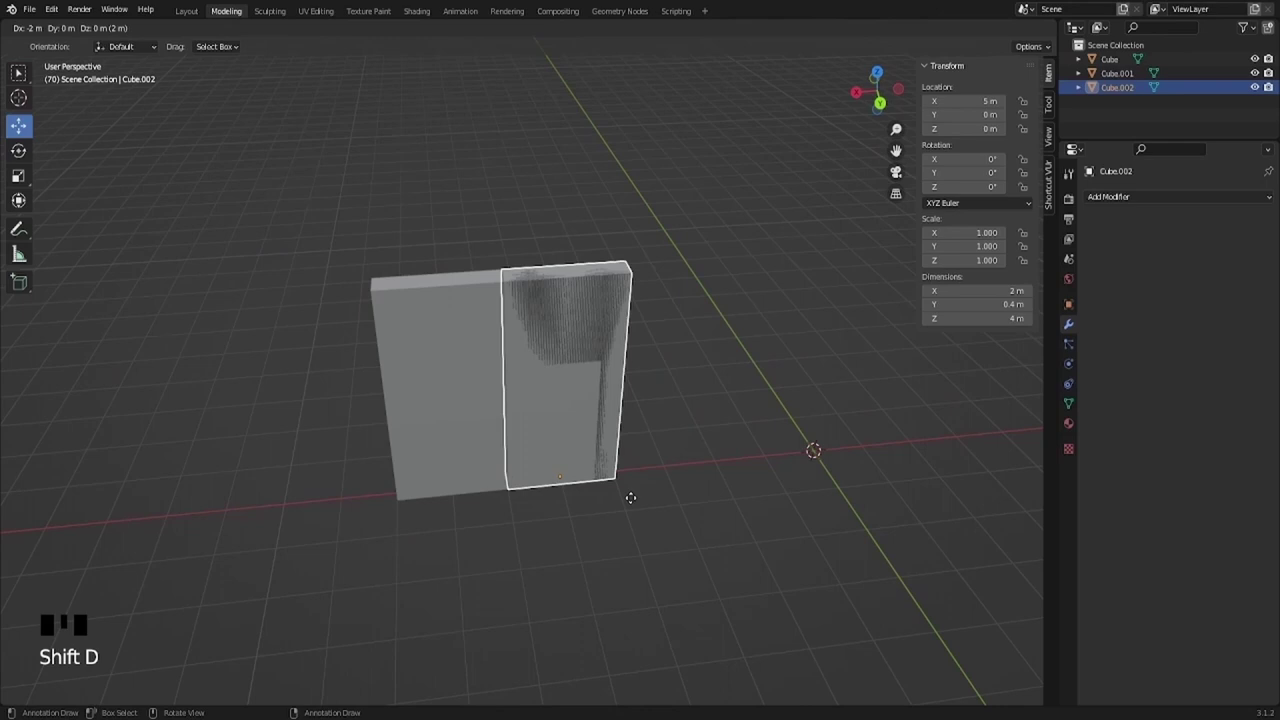
Step: Duplicate wall panels with Shift+D to flank the doorway and stack a raised row above it
key(shift+d)
click(675, 372)
key(shift+d)
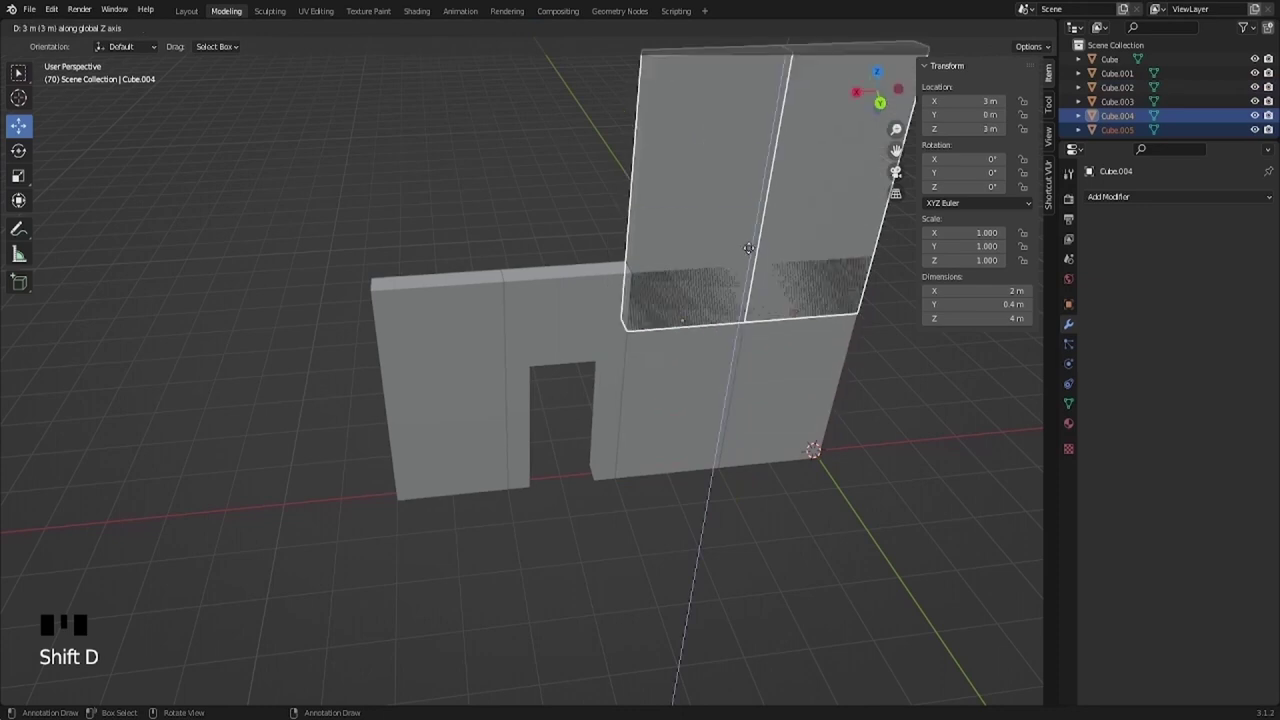
click(665, 208)
key(shift+d)
key(shift+d)
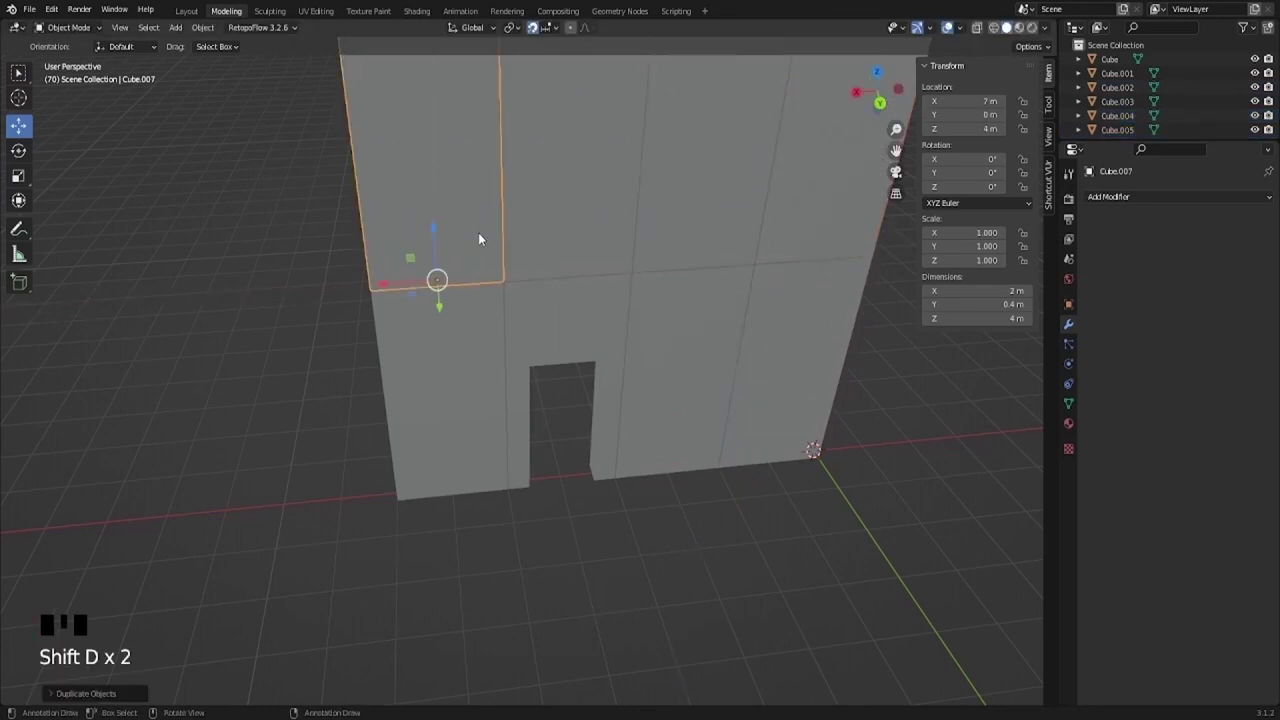
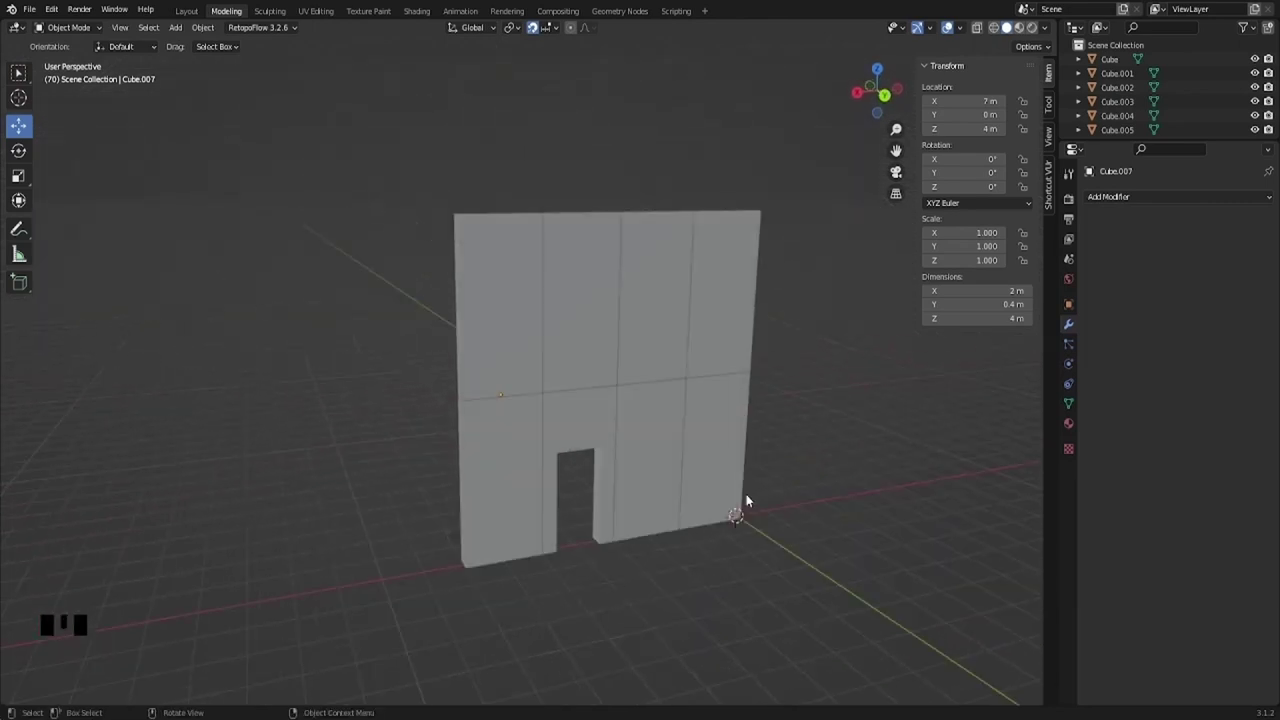
drag(736, 502, 602, 495)
drag(488, 385, 554, 427)
scroll(up, 3)
drag(539, 481, 462, 448)
scroll(down, 3)
drag(516, 463, 610, 509)
drag(607, 503, 587, 447)
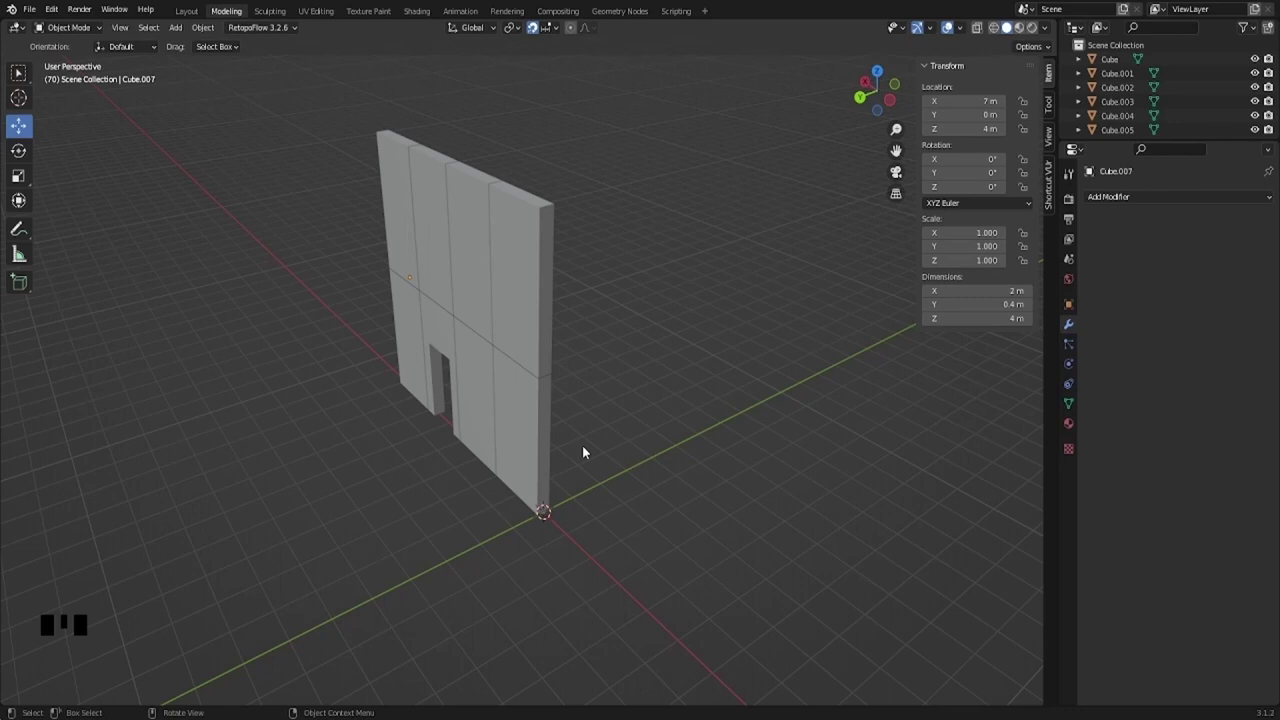
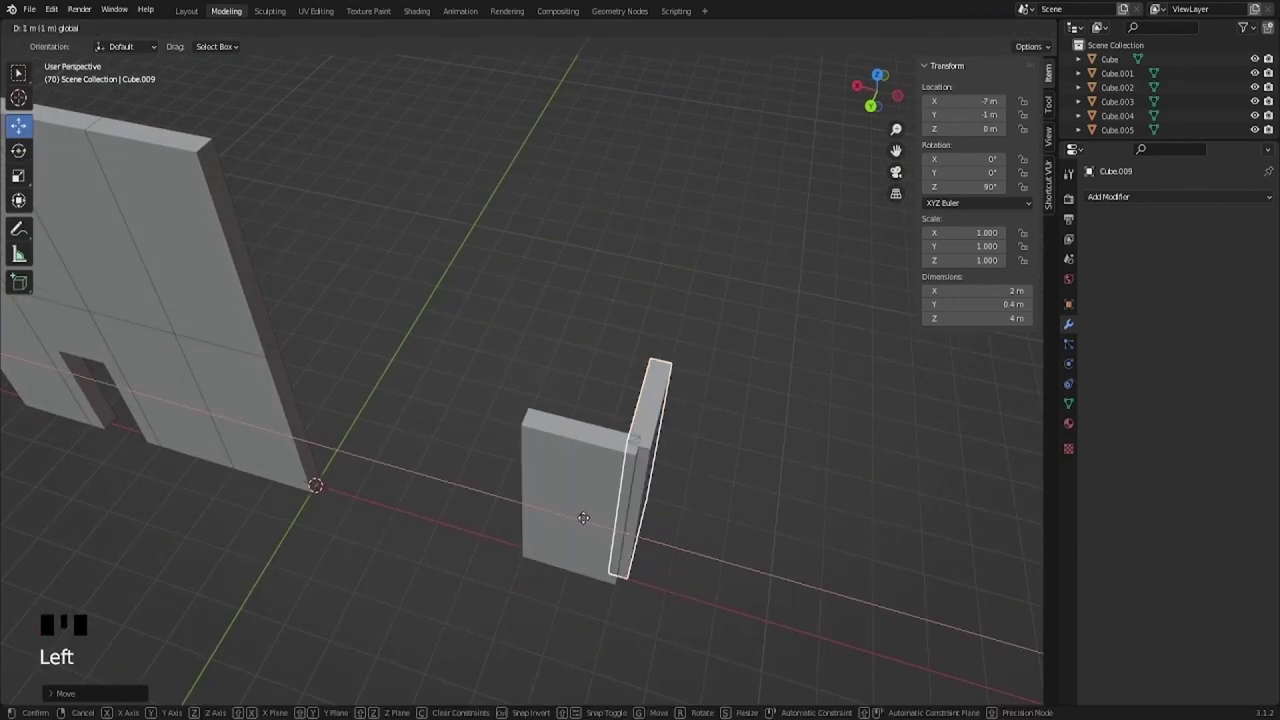
Step: Move the 90°-turned panel against the other panel at X −7 m, Y −1 m and check the L corner from above
drag(671, 525, 566, 466)
scroll(up, 3)
drag(564, 470, 719, 557)
click(719, 557)
scroll(up, 3)
drag(521, 328, 74, 90)
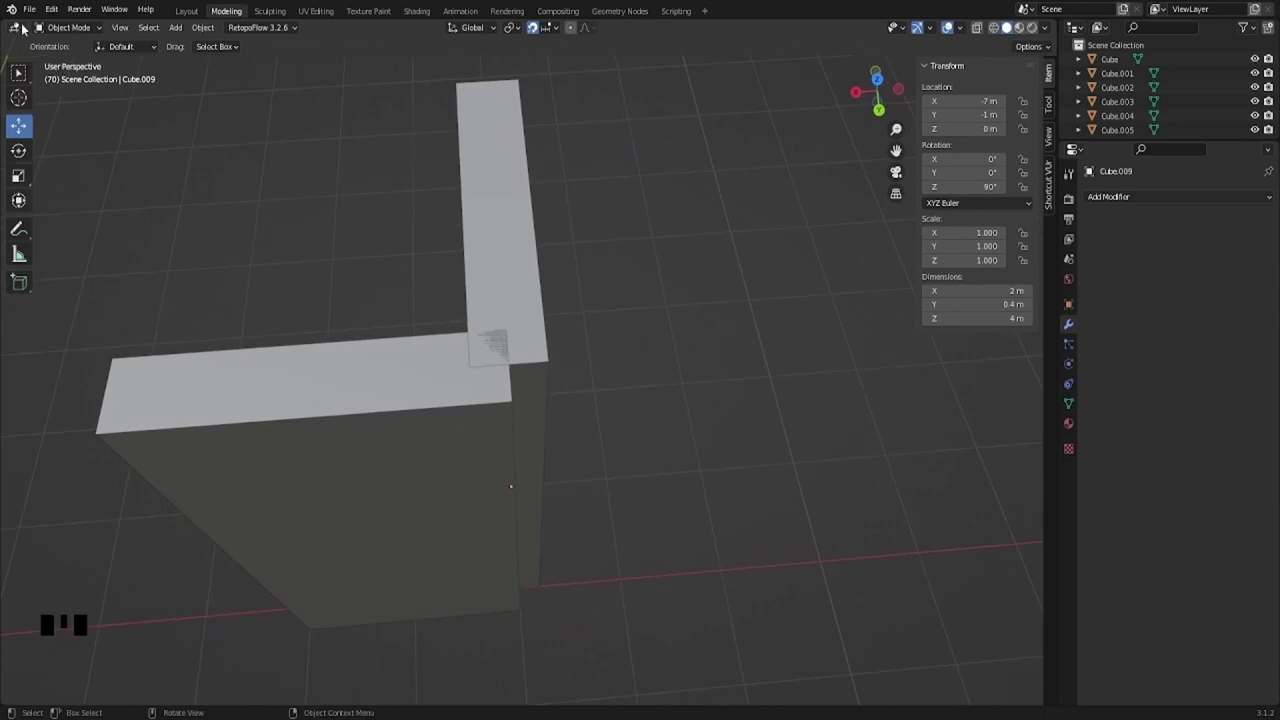
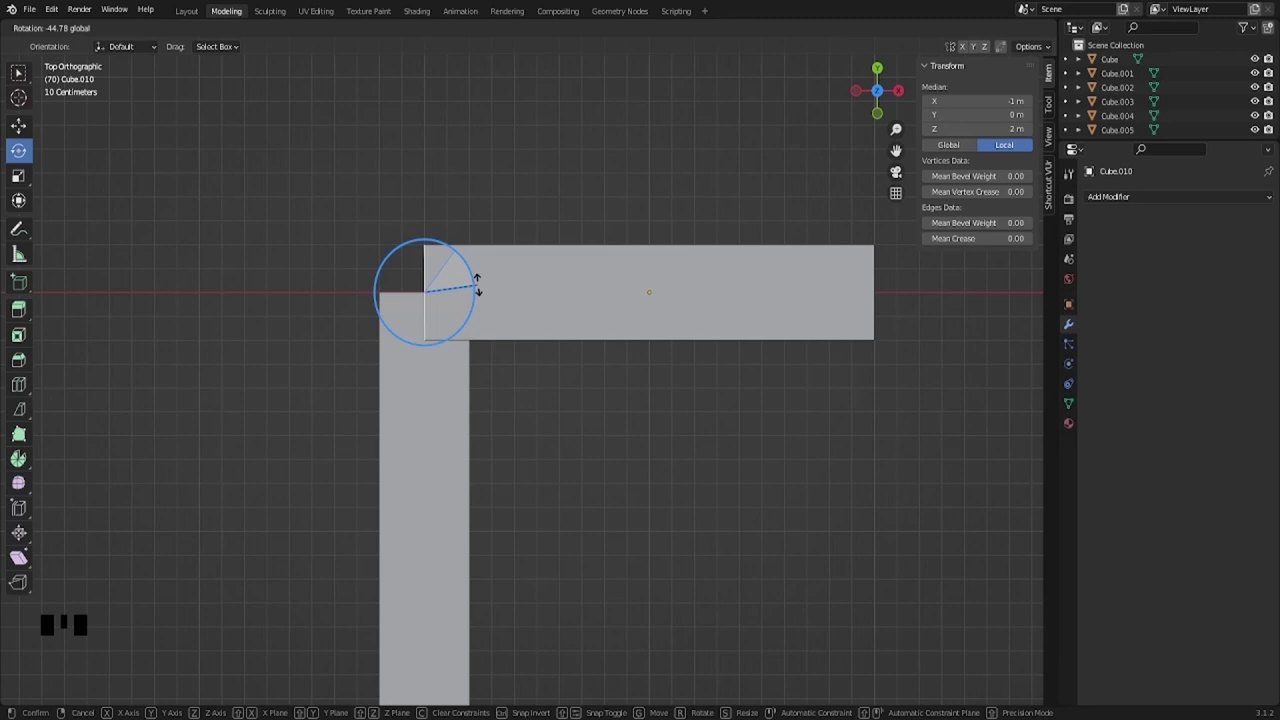
Step: Undo twice to settle the corner end's 45° rotation so the two slabs meet in a clean L
key(ctrl+z)
key(ctrl+z)
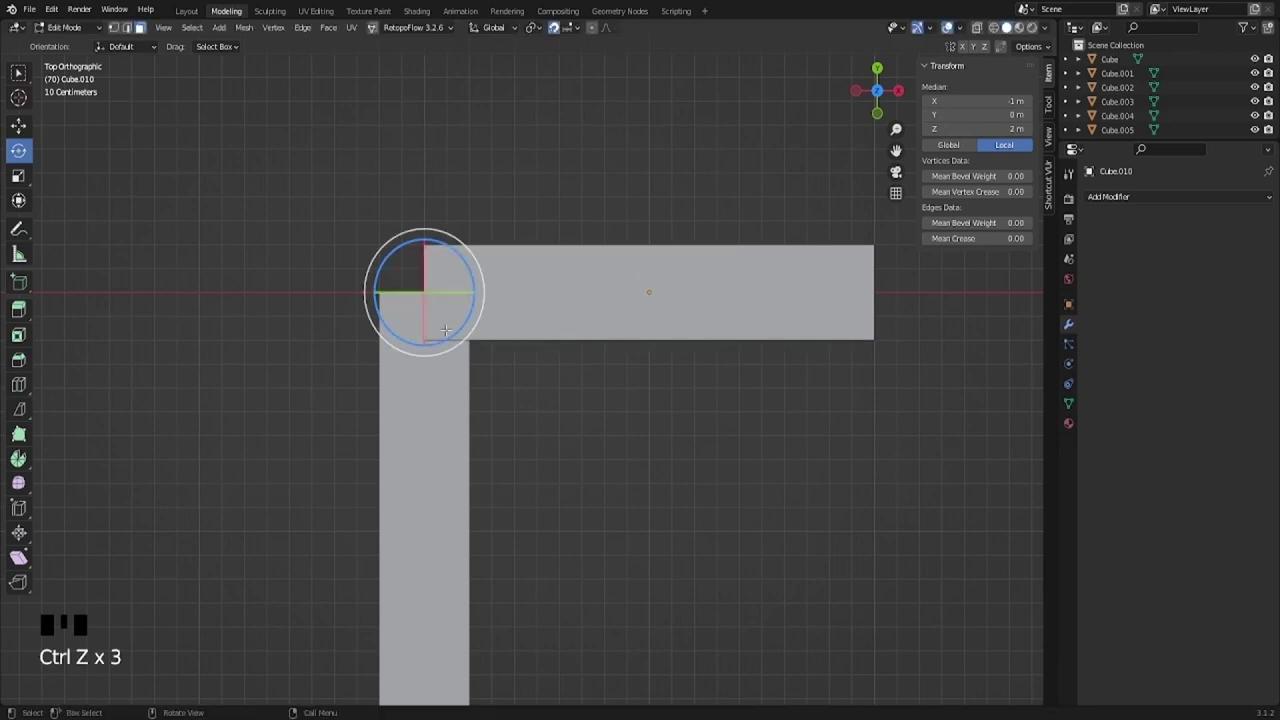
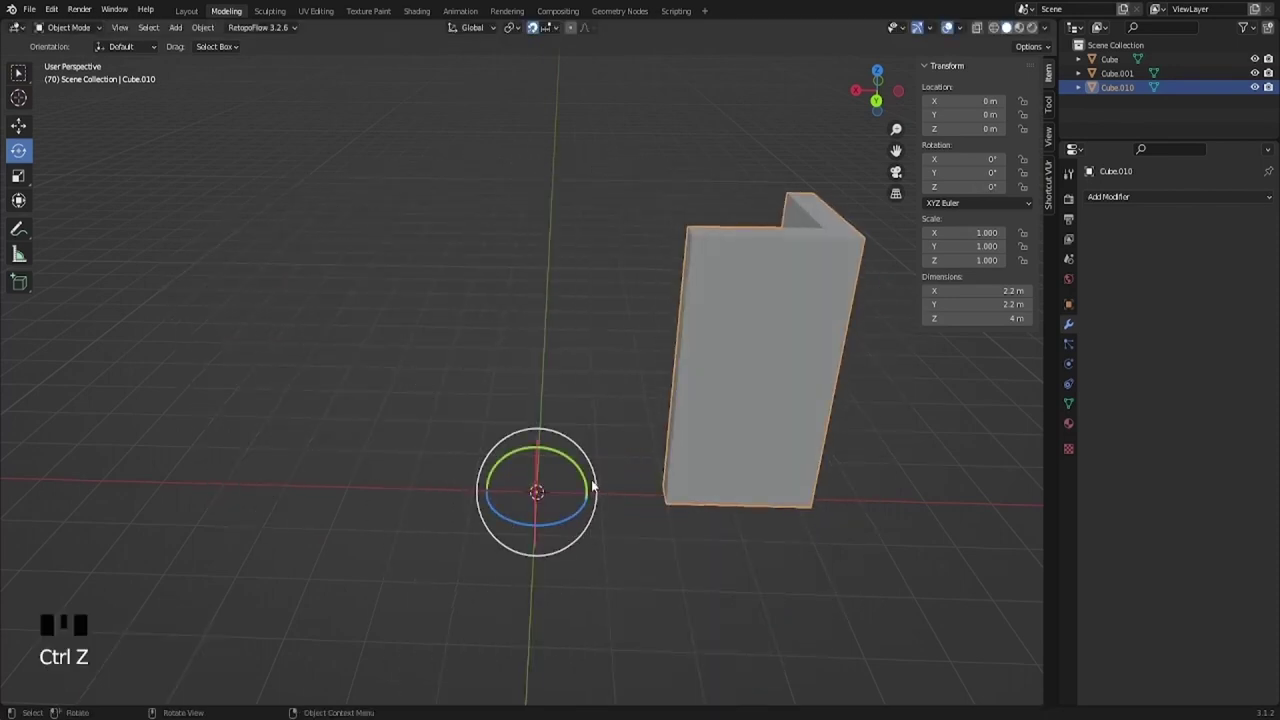
Step: Undo back into editing the corner unit's full mesh so it can be shifted over the origin
key(ctrl+z)
key(ctrl+z)
scroll(up, 3)
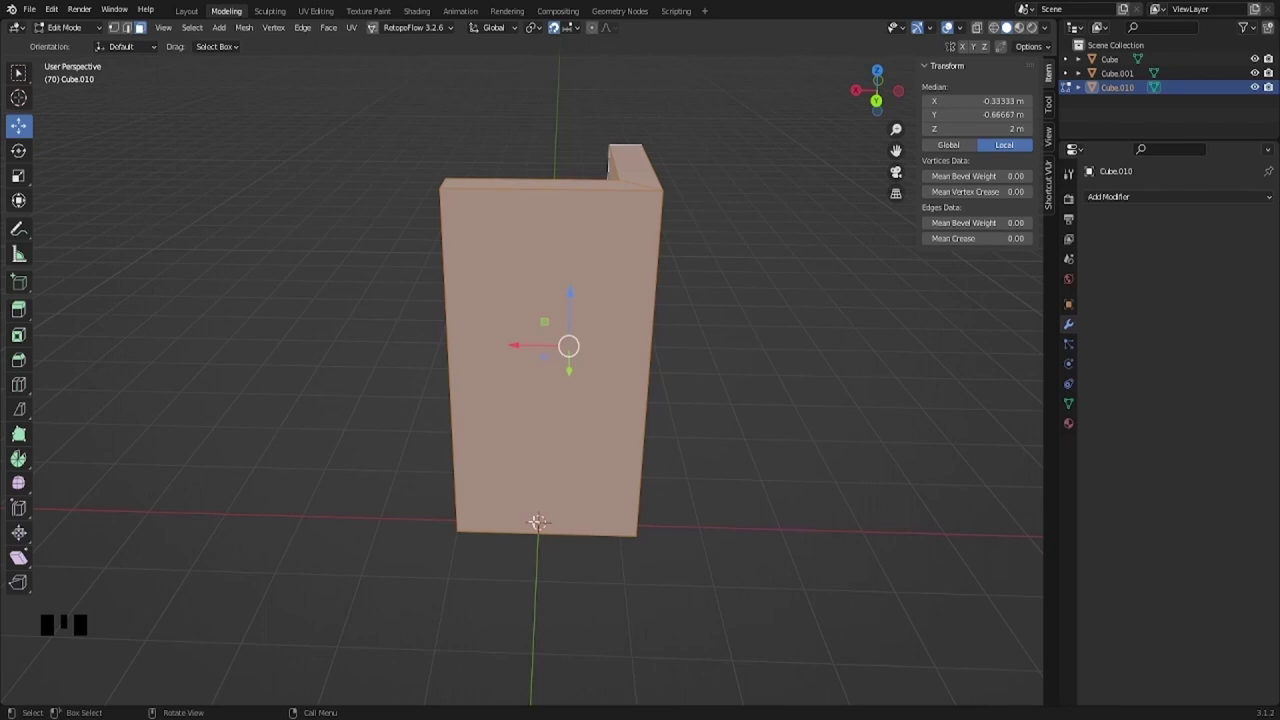
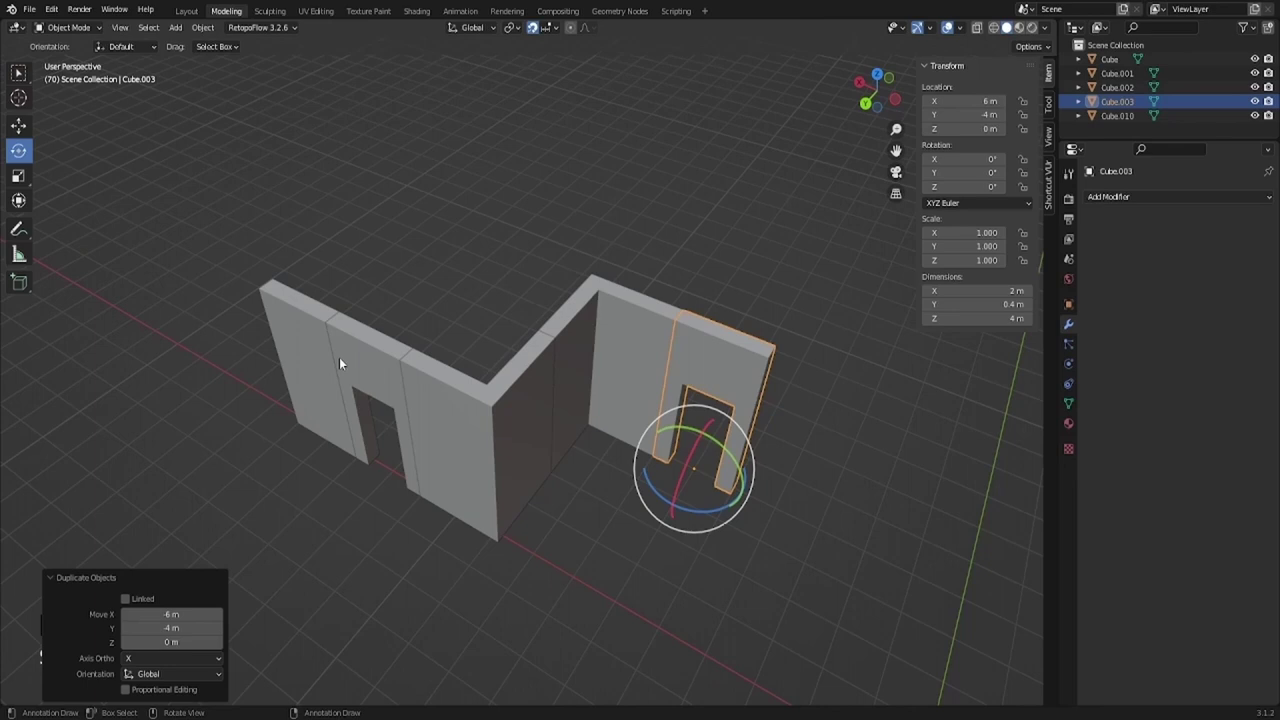
Step: Select the doorway wall and duplicate it to start moving the copy -8 m along Y
click(318, 357)
key(shift+d)
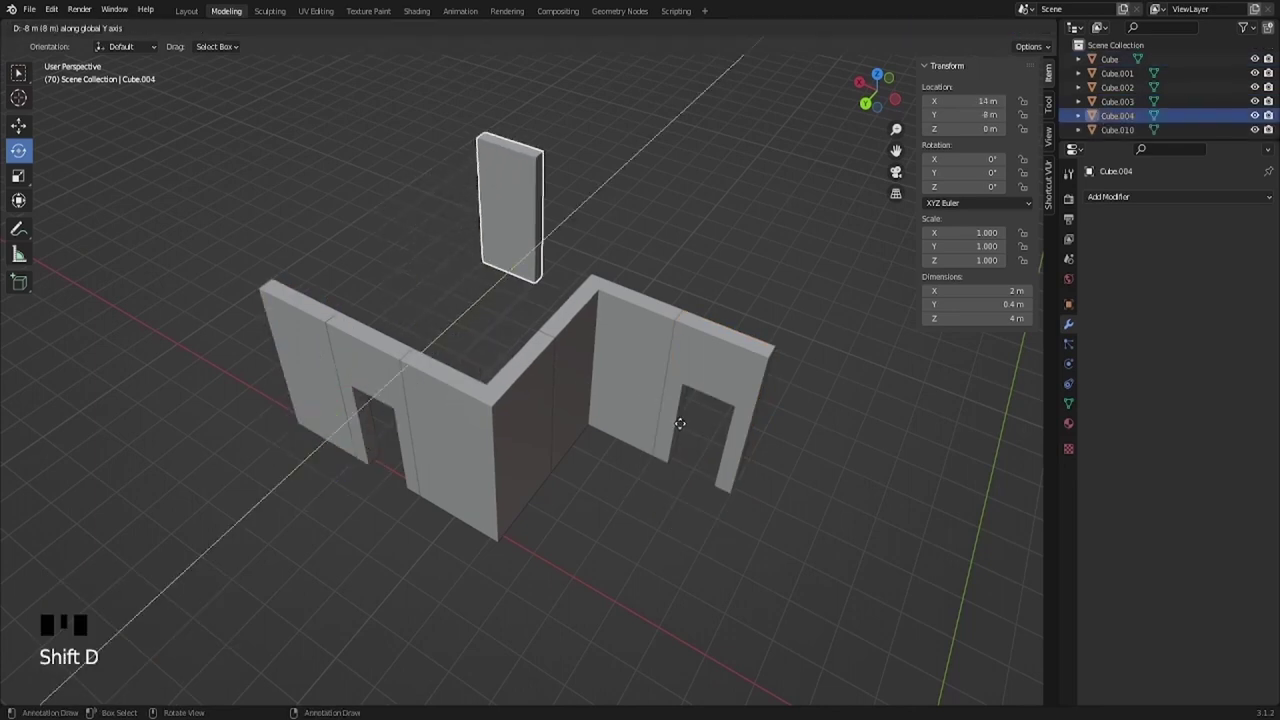
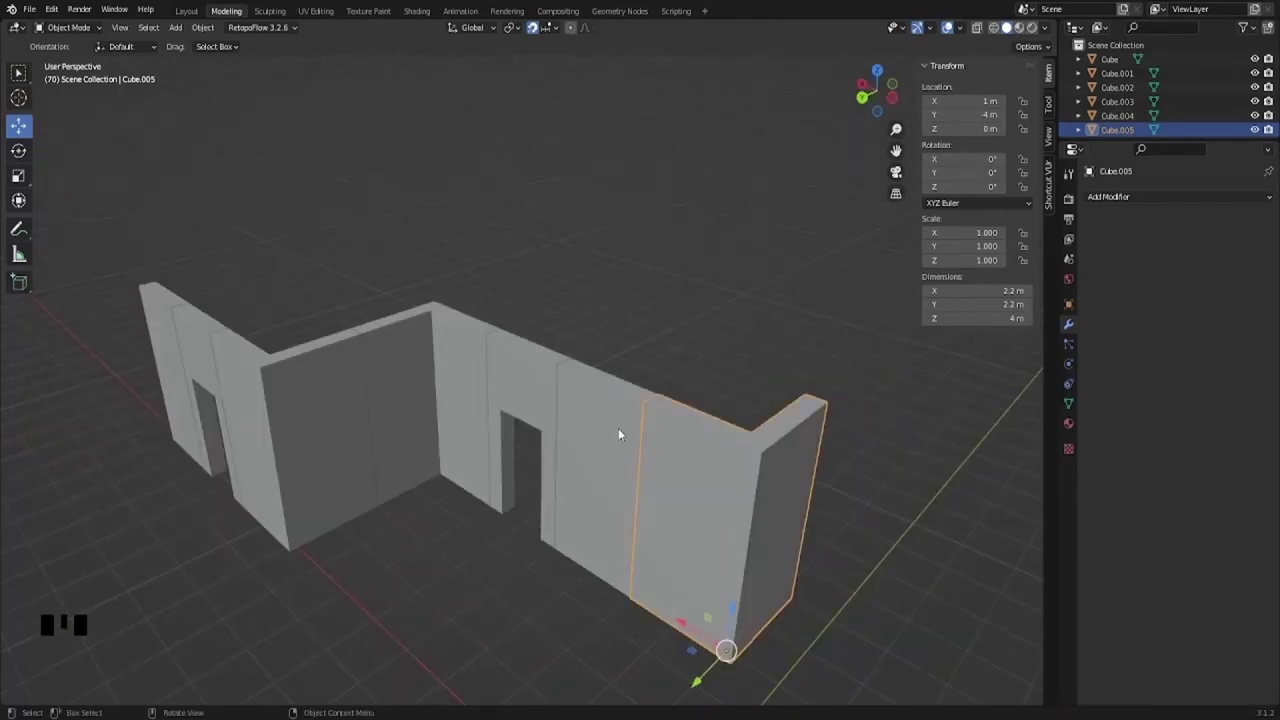
Step: Orbit the view to check the corner unit capping the doorway wall at X 1, Y −4
drag(636, 426, 713, 553)
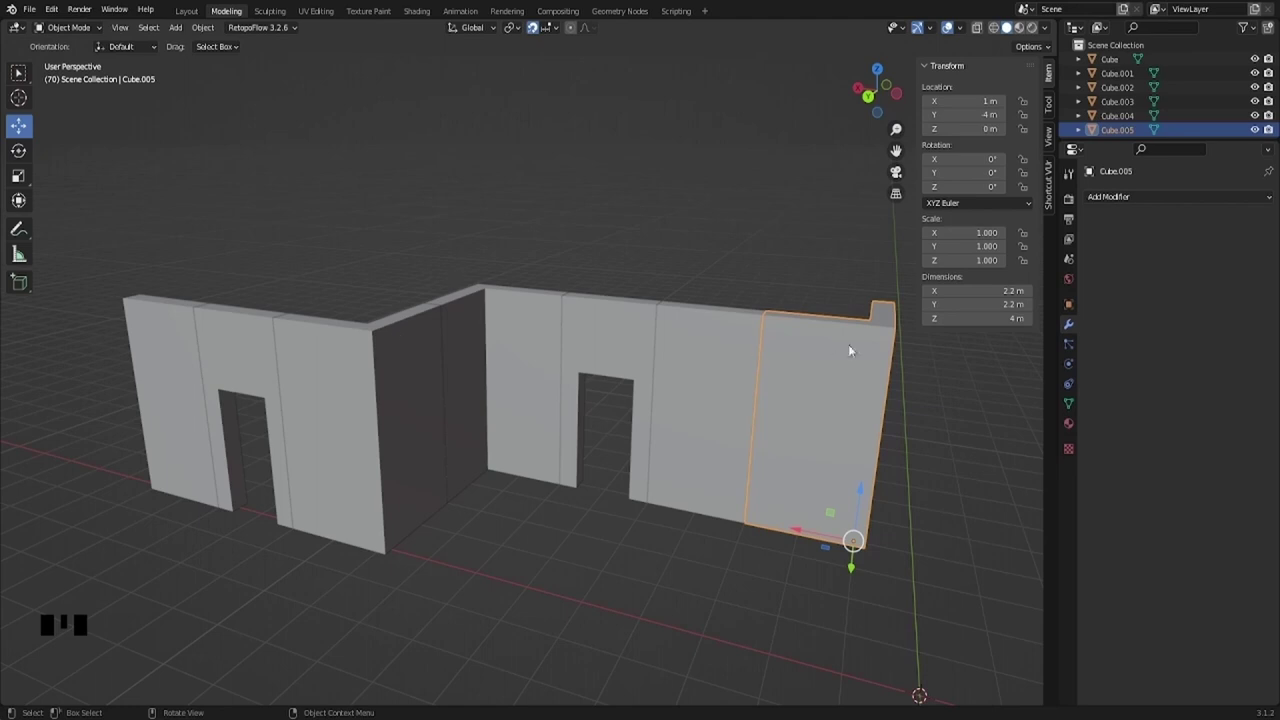
drag(746, 448, 741, 442)
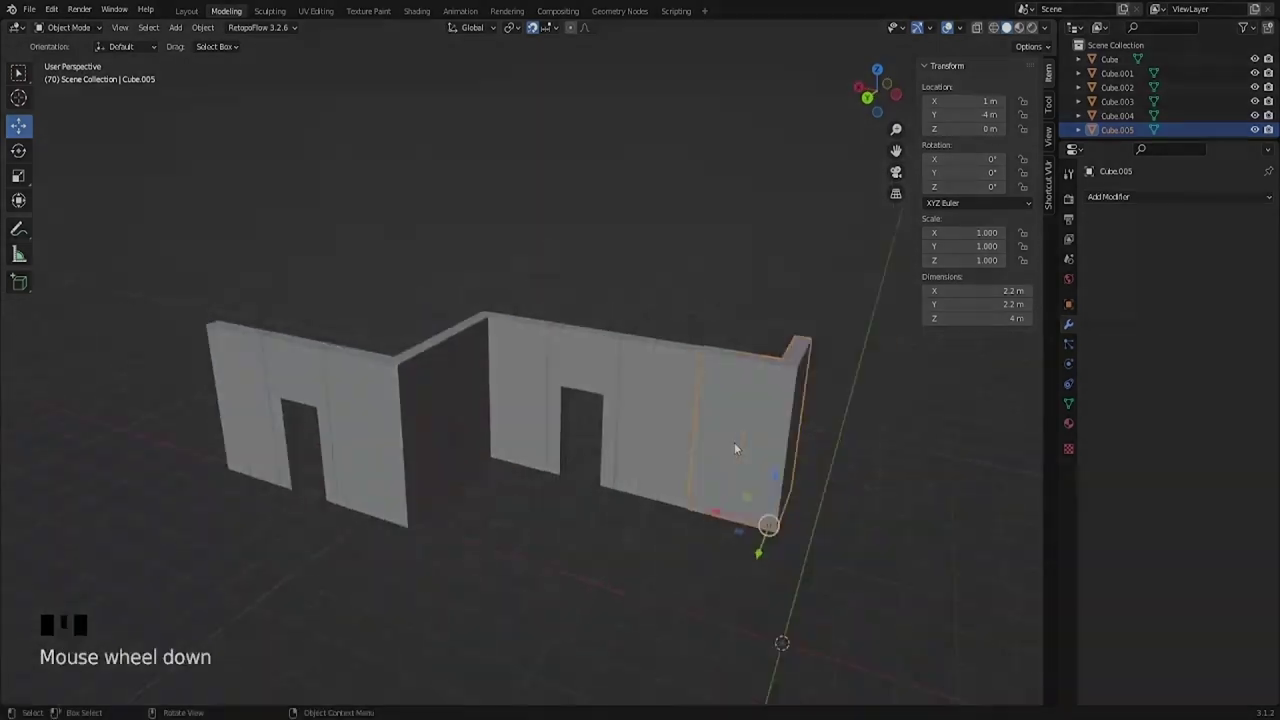